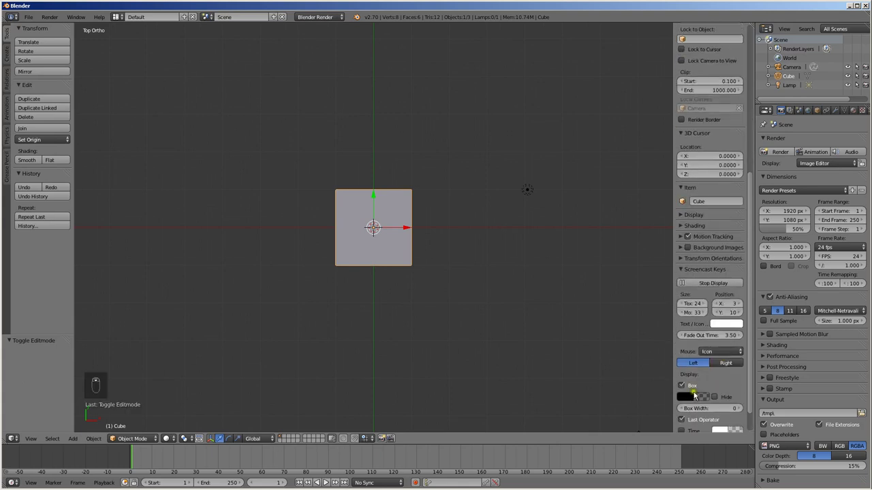
Step: View the cube from above and spread the first edge loops out toward its sides
drag(701, 305, 736, 310)
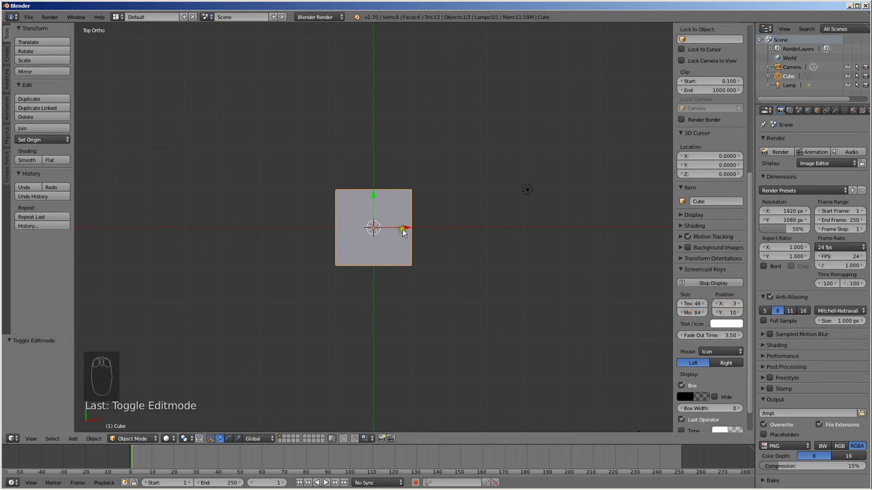
drag(421, 274, 464, 249)
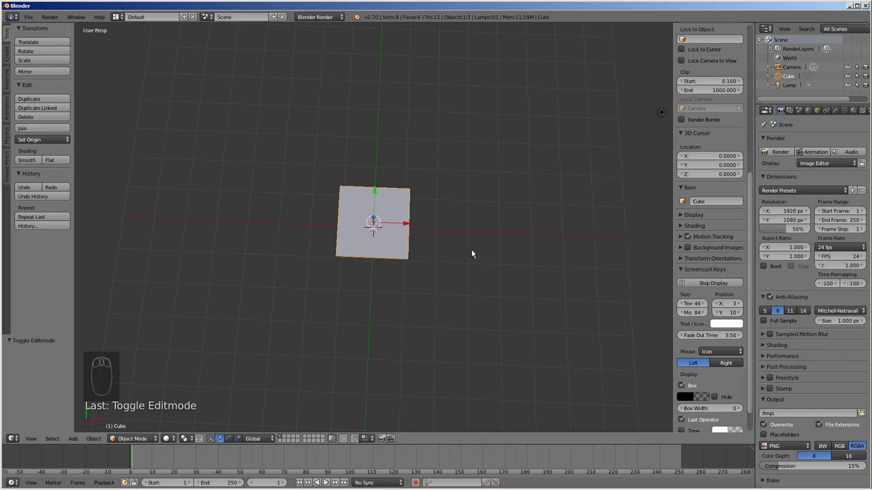
key(KP_7)
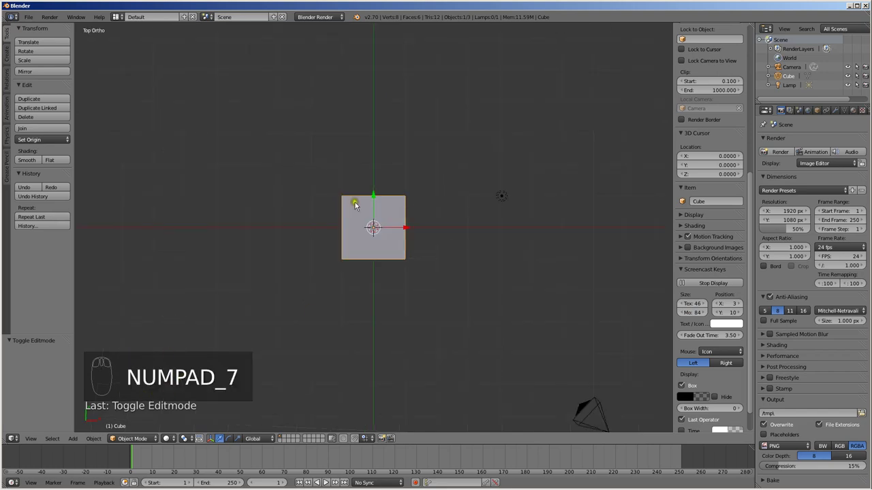
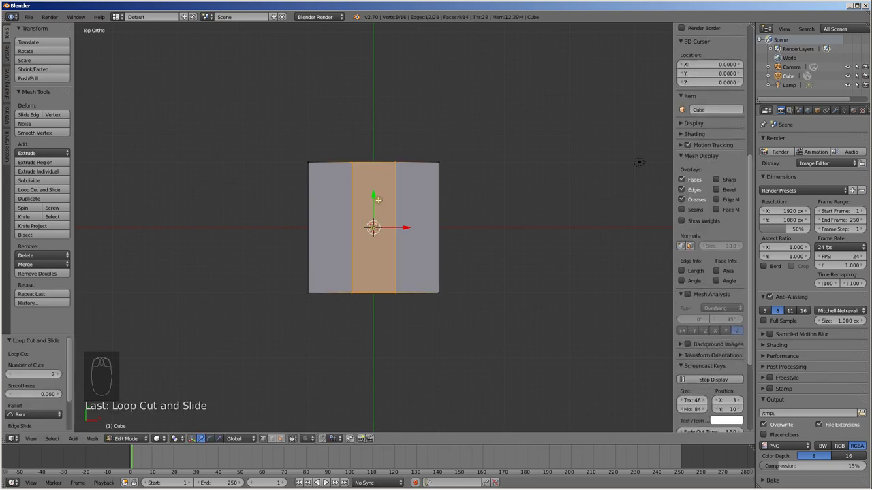
key(s)
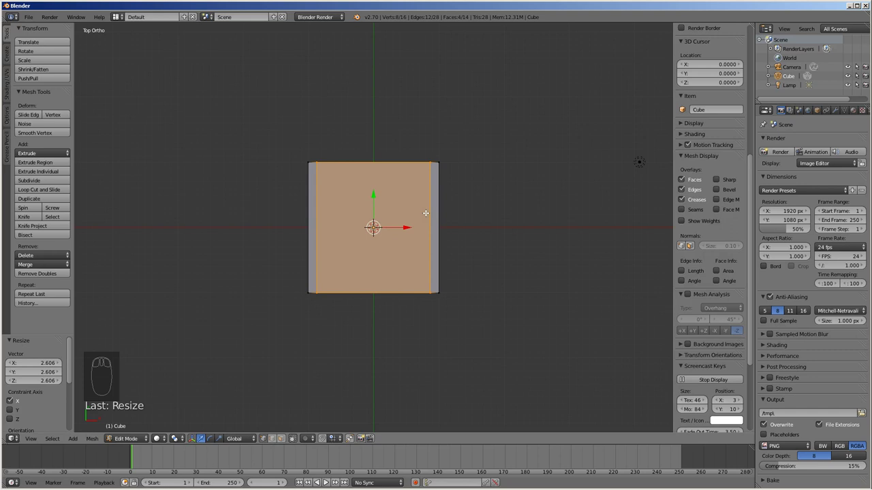
Step: Add a crossing edge loop and push both loop pairs near the cube edges to mark leg corners
key(ctrl+r)
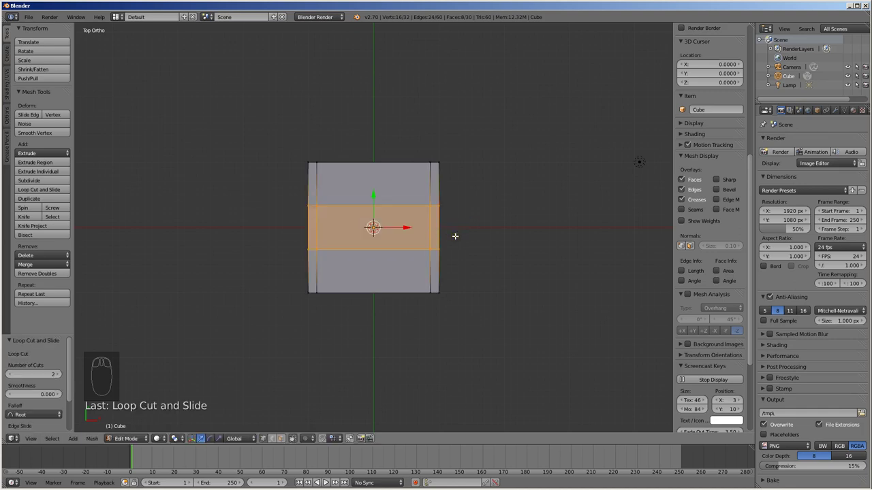
key(s)
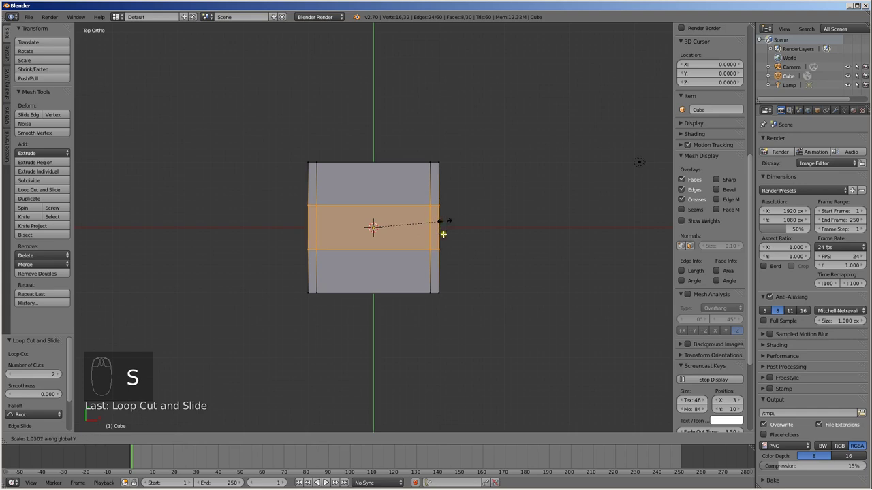
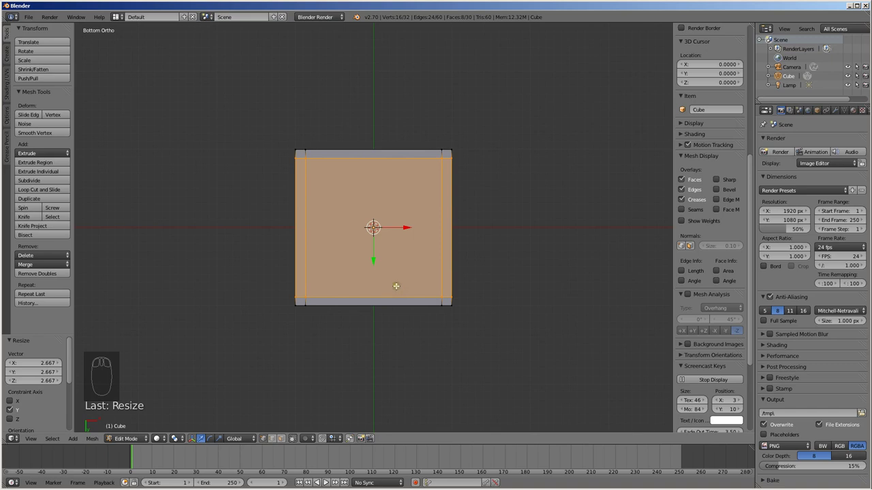
key(ctrl+Tab)
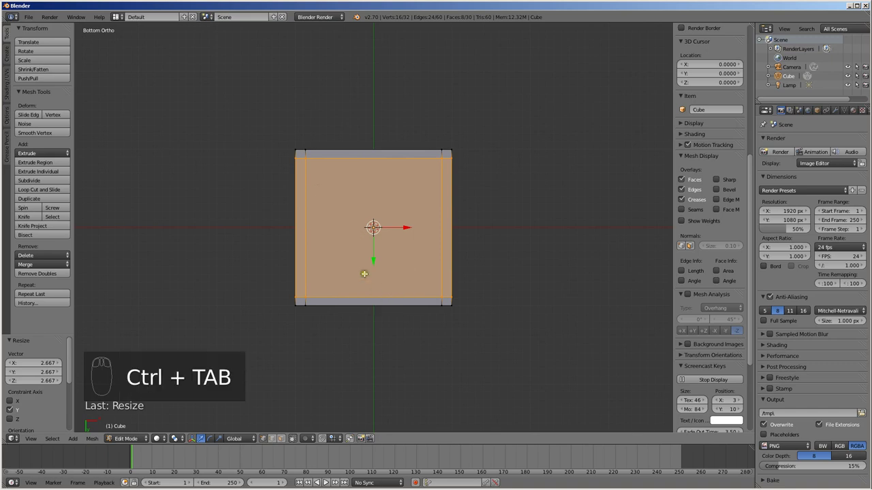
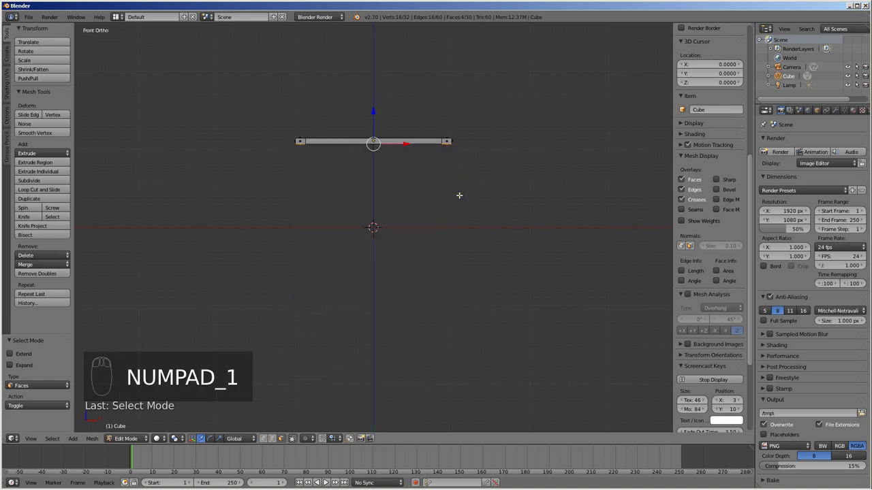
Step: Extrude the four corner faces downward into table legs and leave Edit Mode
key(e)
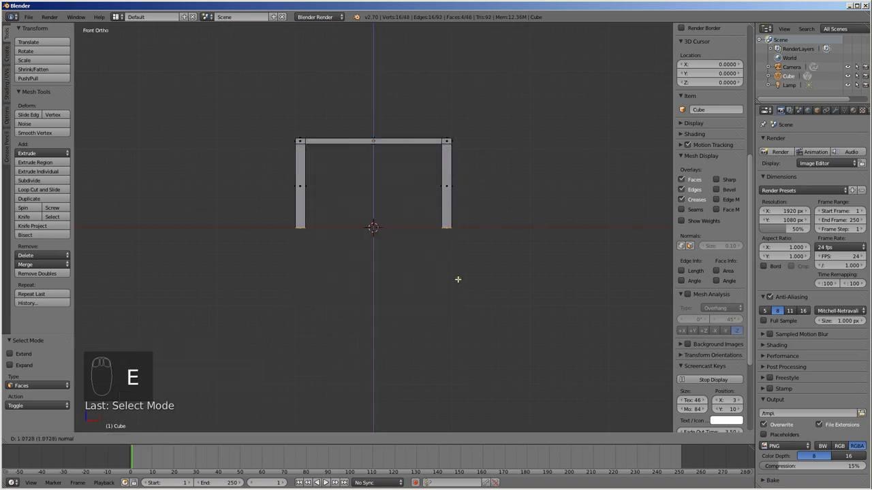
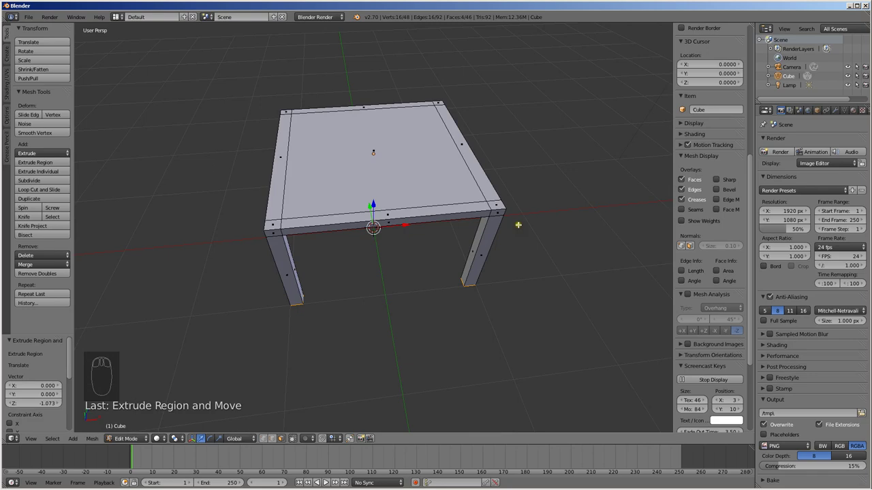
key(Tab)
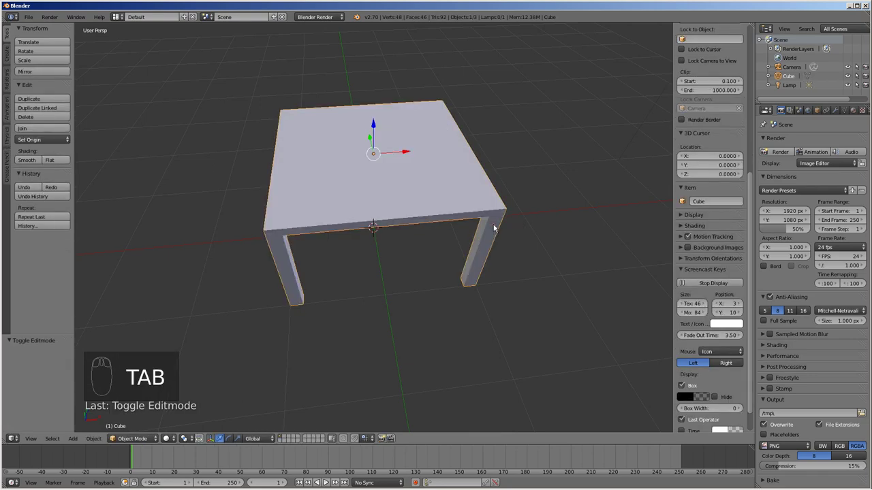
Step: Duplicate the table and scale the copy down to chair size in width, depth and height
key(KP_7)
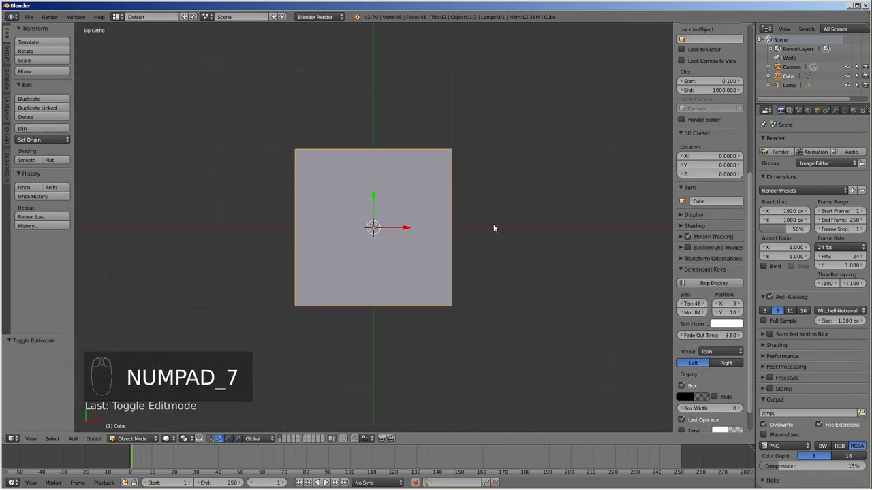
key(shift+d)
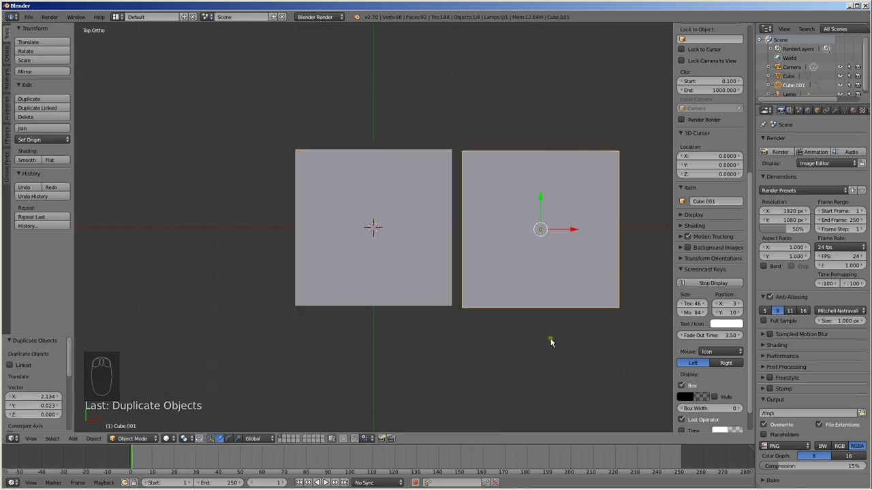
key(KP_1)
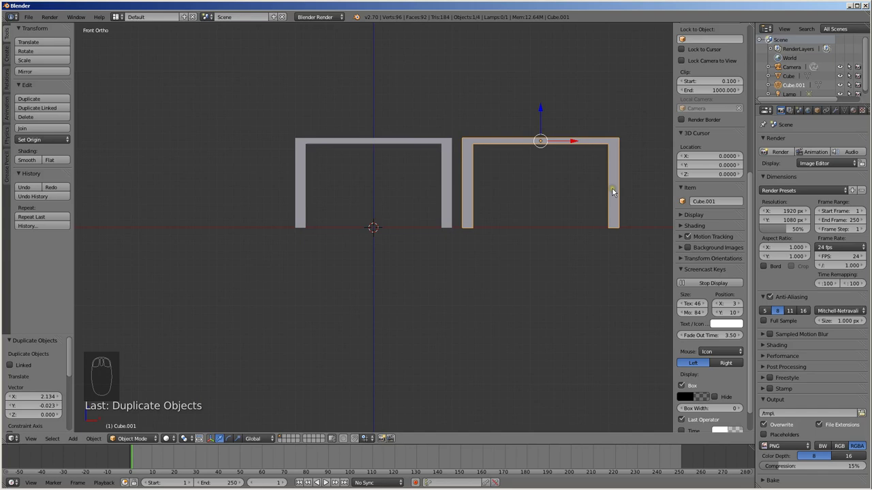
key(s)
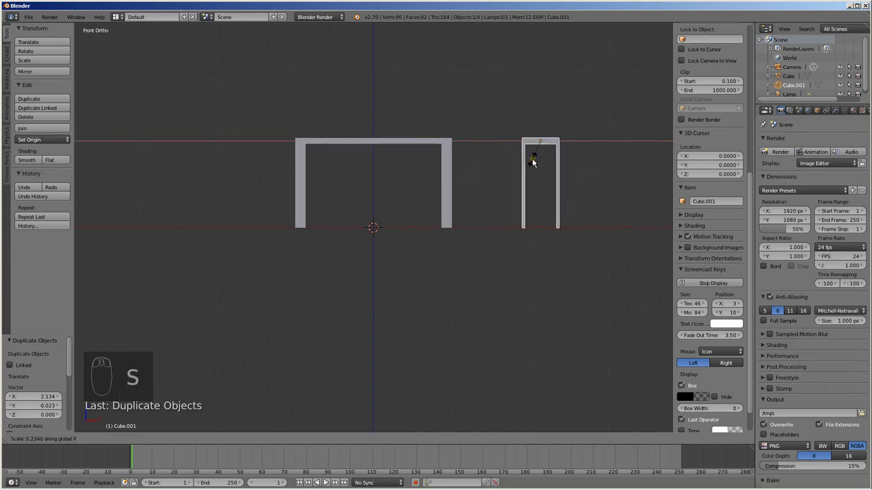
key(KP_3)
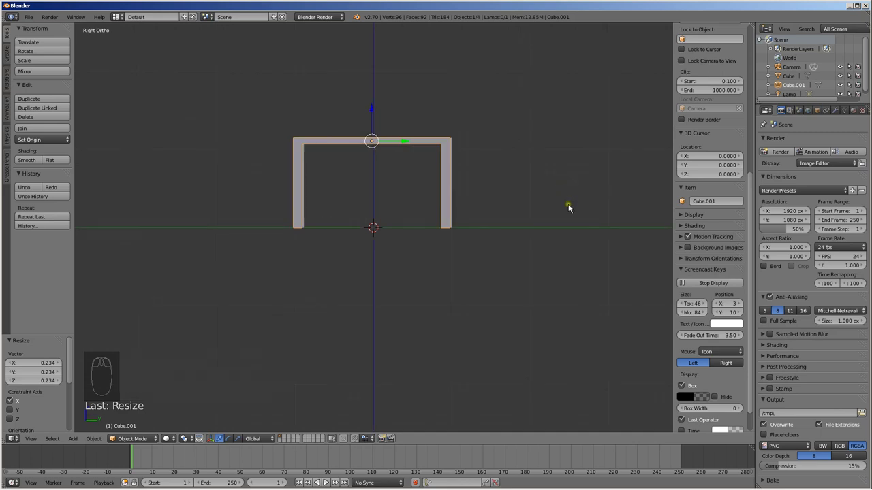
key(s)
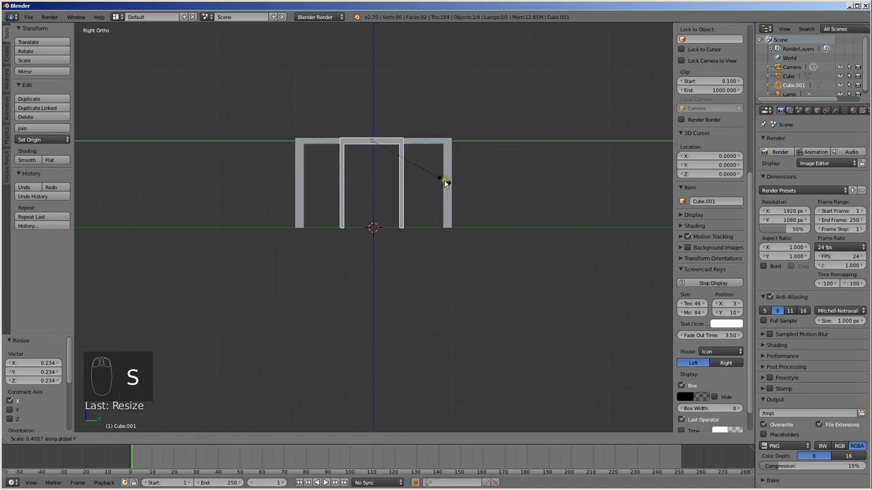
key(s)
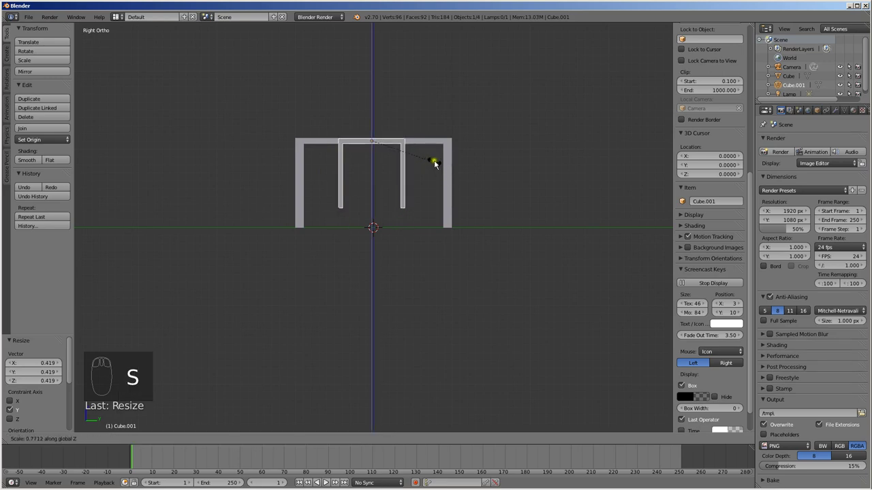
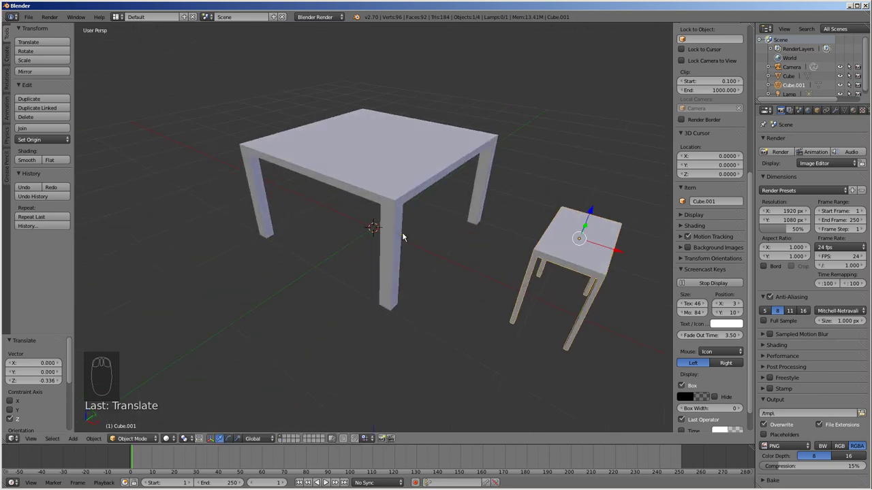
Step: Lower the chair copy so its legs reach the floor and widen its seat
key(s)
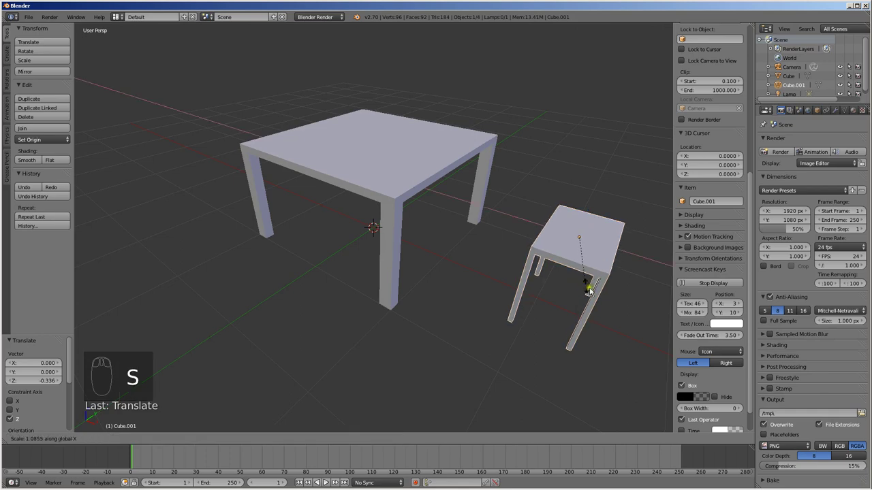
drag(609, 290, 557, 328)
key(s)
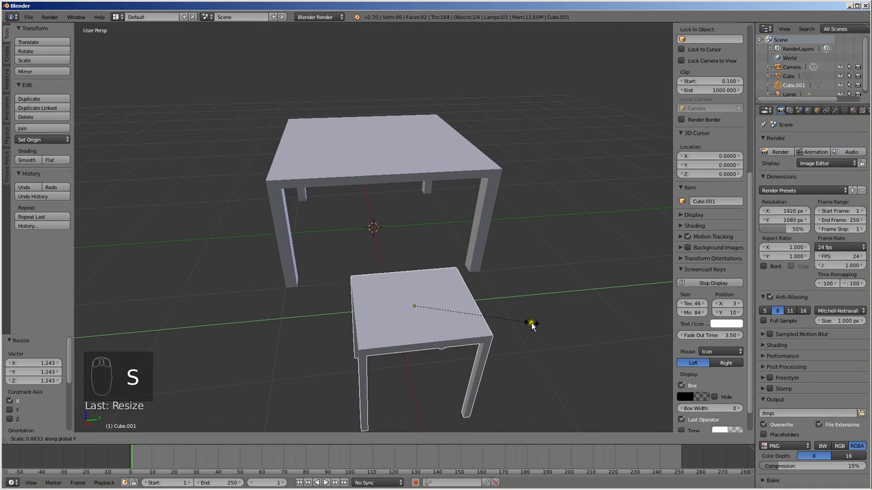
drag(455, 366, 495, 359)
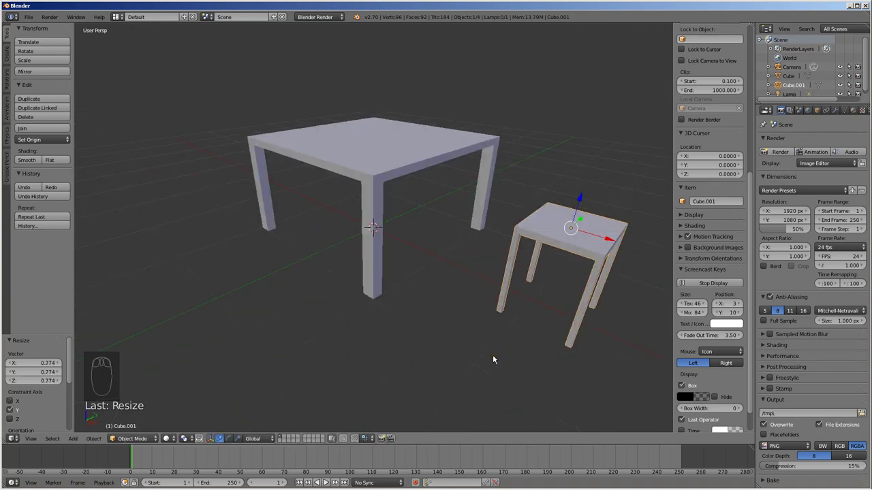
Step: Extrude the chair seat's back edge upward into a backrest
key(Tab)
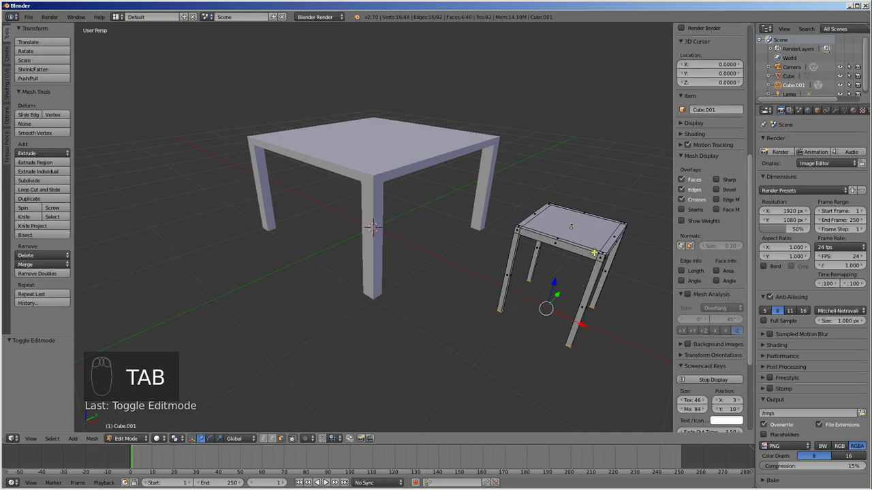
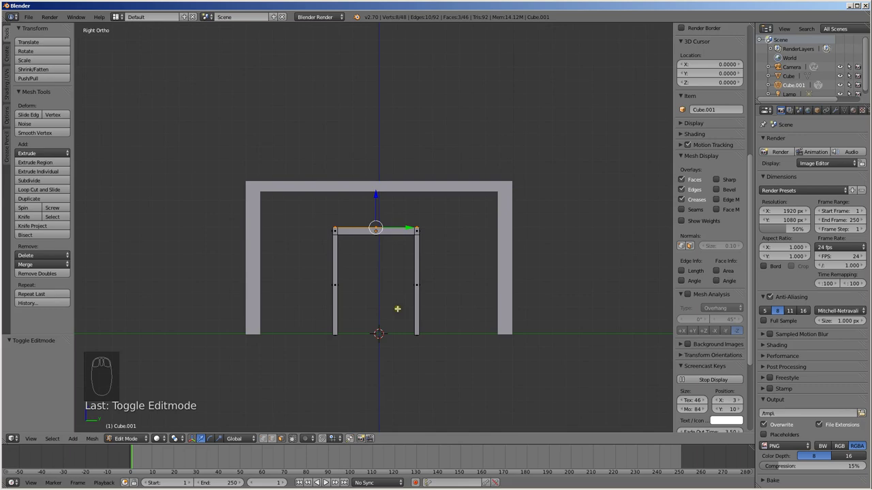
key(e)
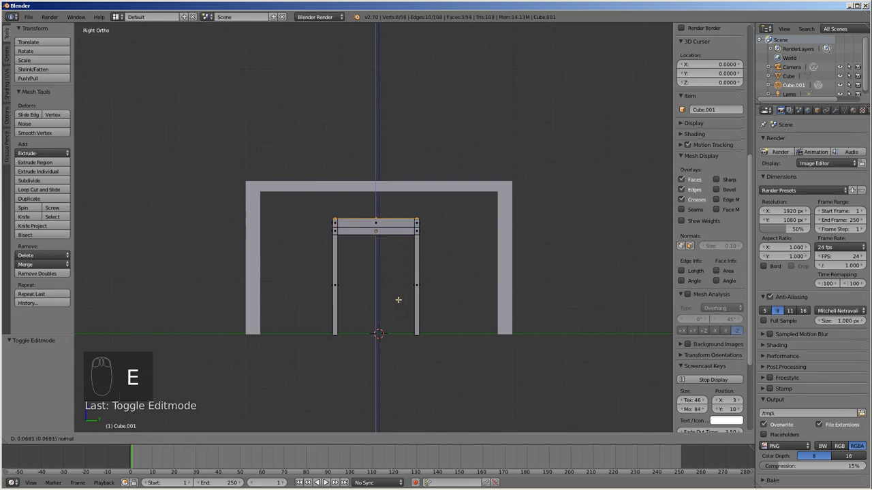
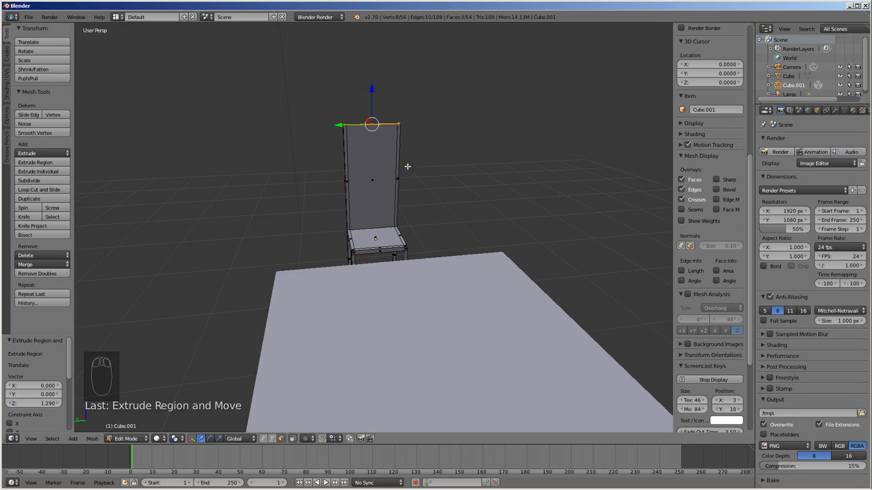
Step: Taper the backrest top, then add three edge loops scaled to flare the top and narrow the middle
key(s)
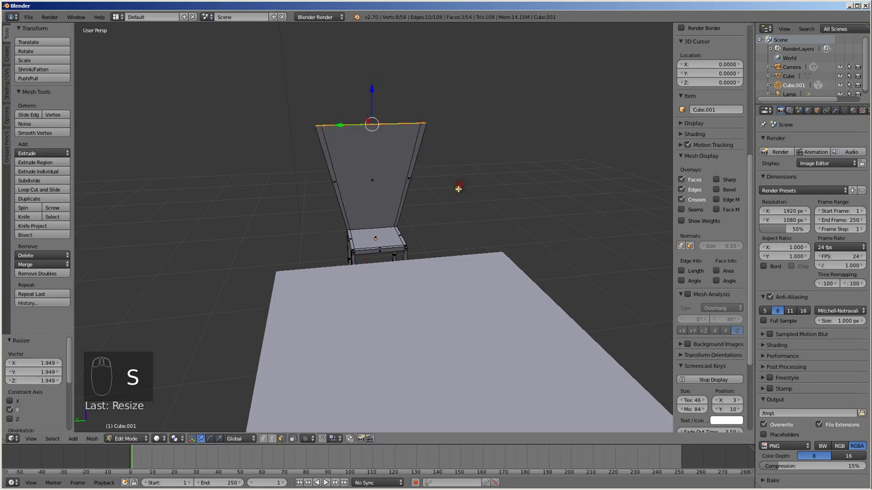
key(ctrl+r)
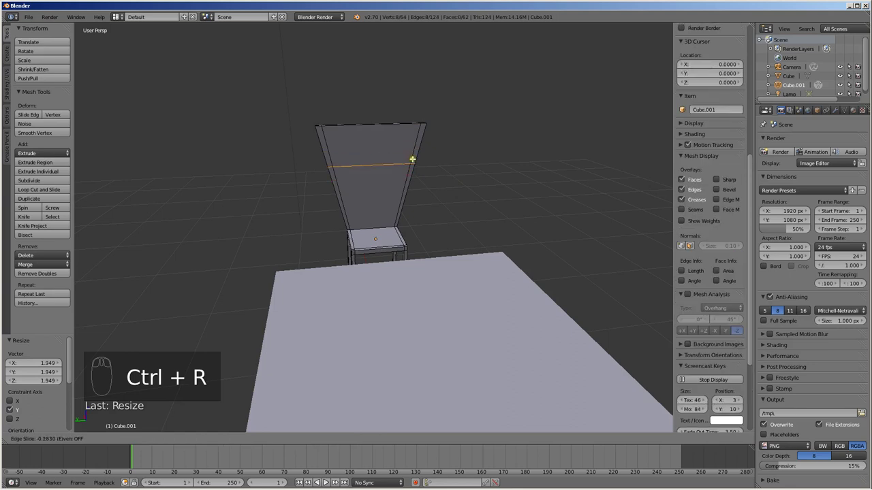
key(s)
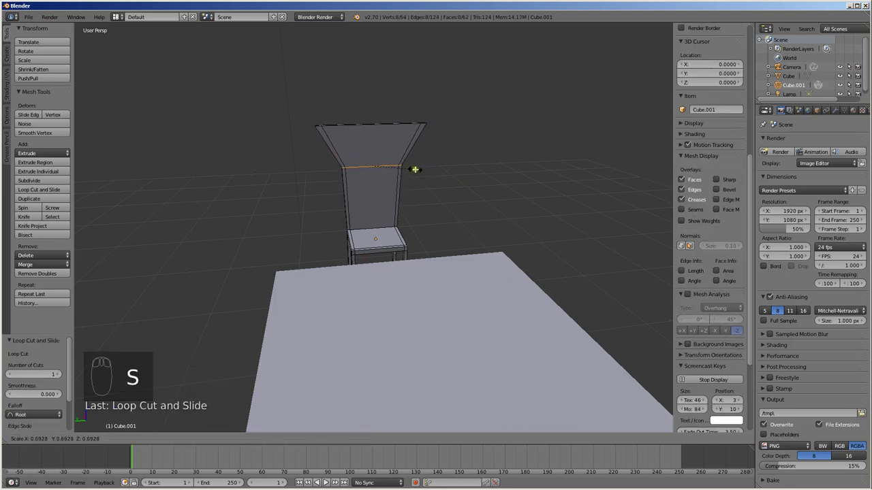
key(ctrl+r)
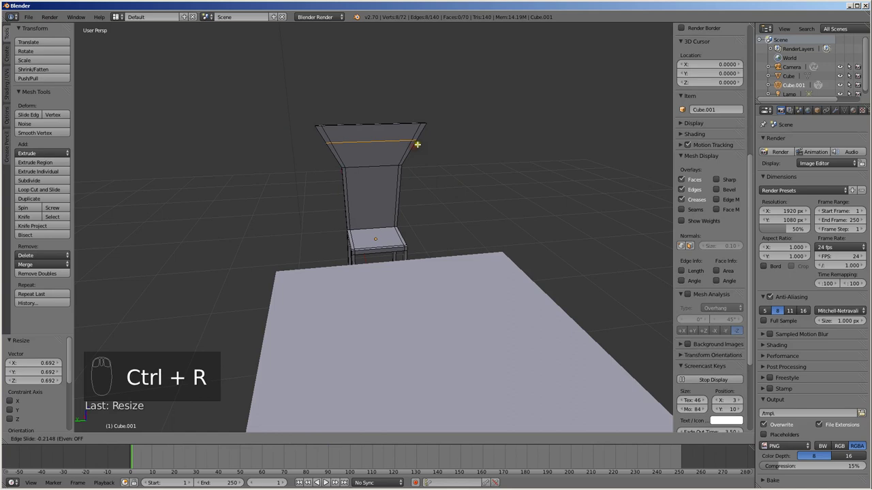
key(s)
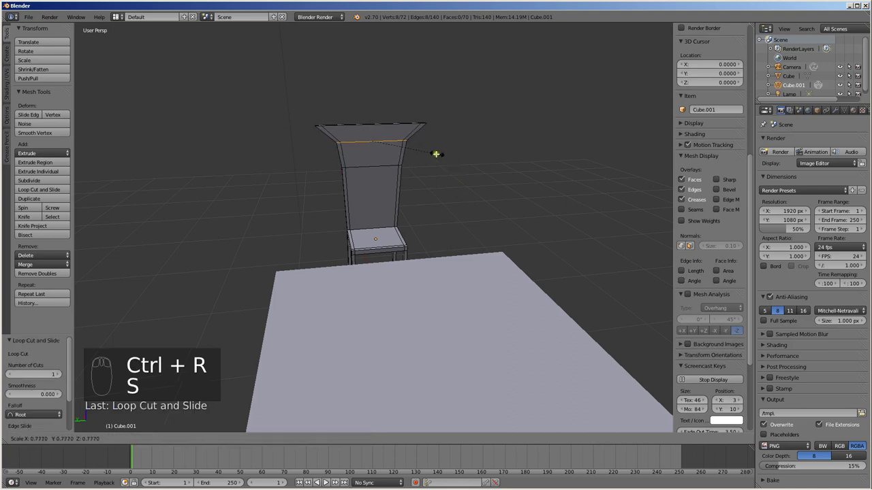
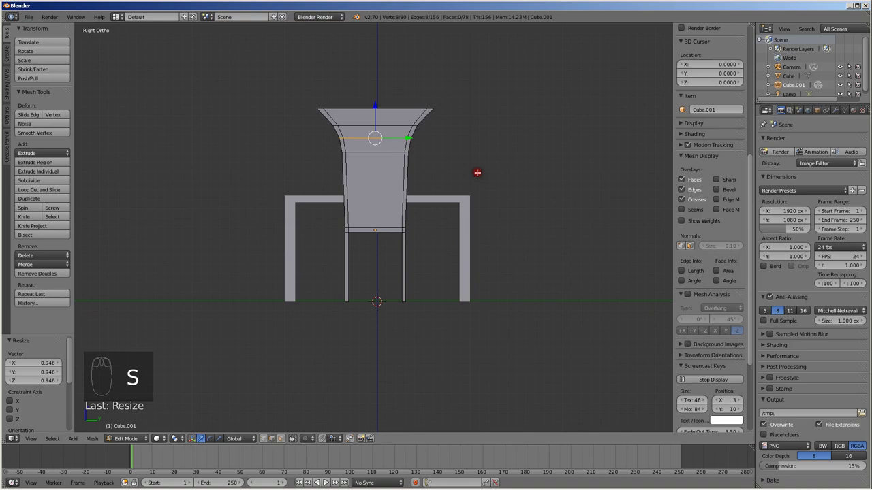
key(ctrl+r)
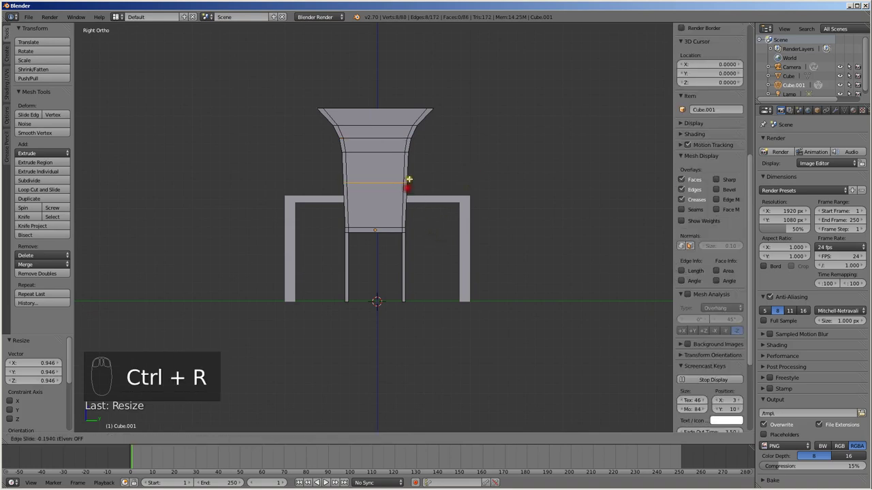
key(s)
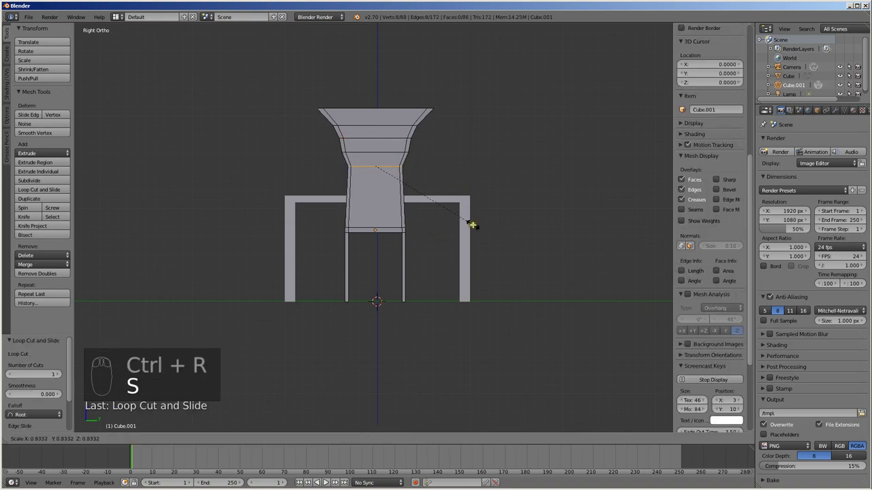
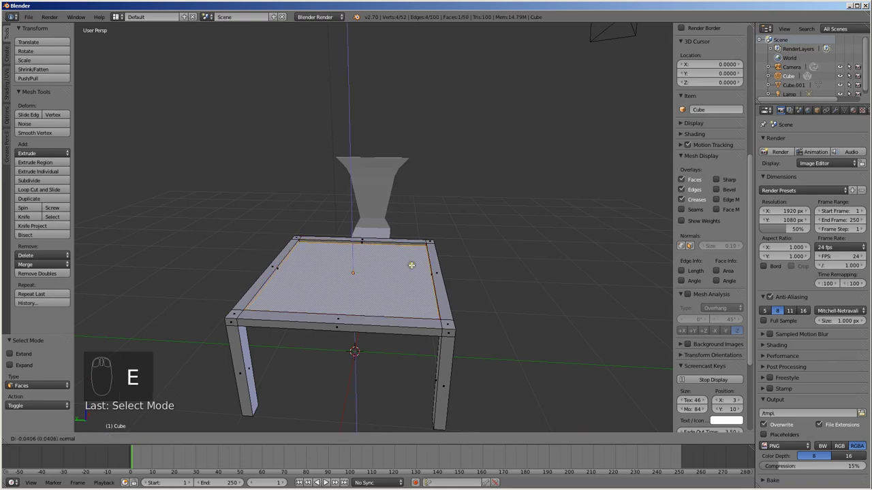
Step: Extrude the tabletop face and scale it inward to leave a thin border rim around the top
key(s)
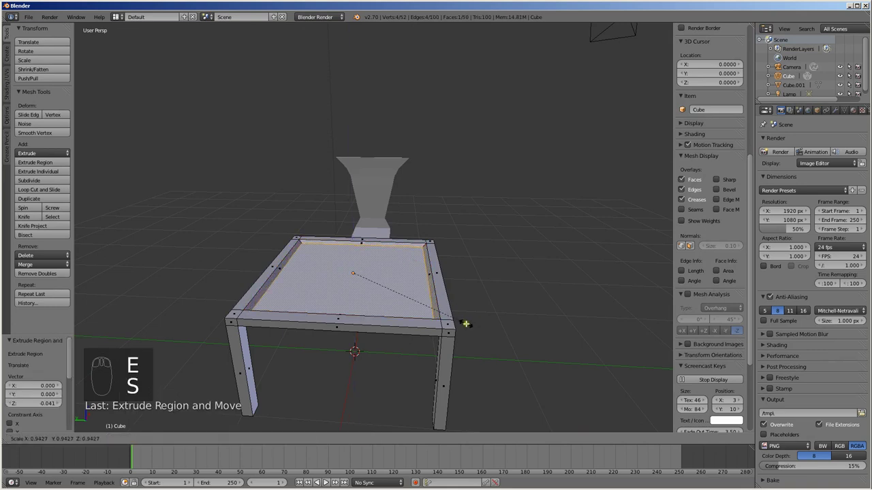
key(e)
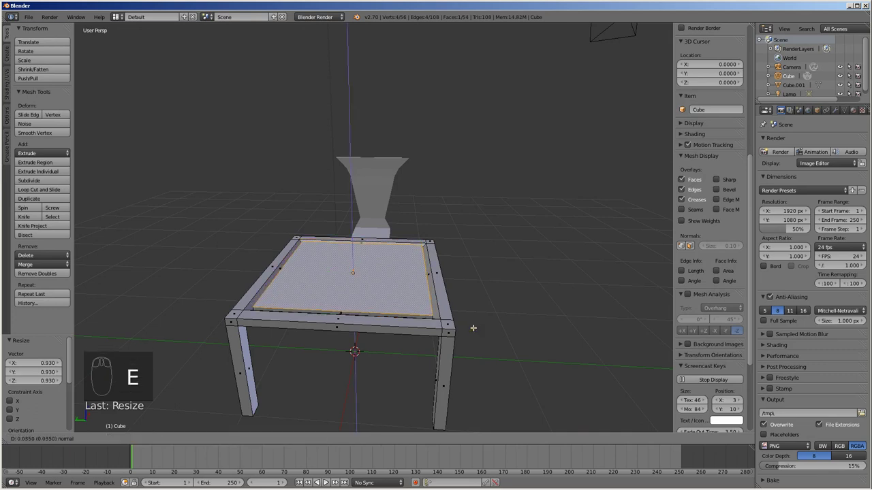
key(s)
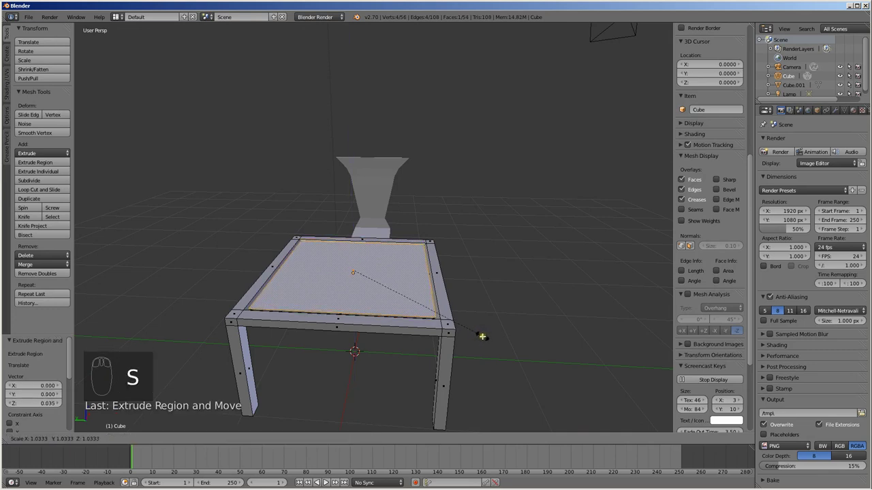
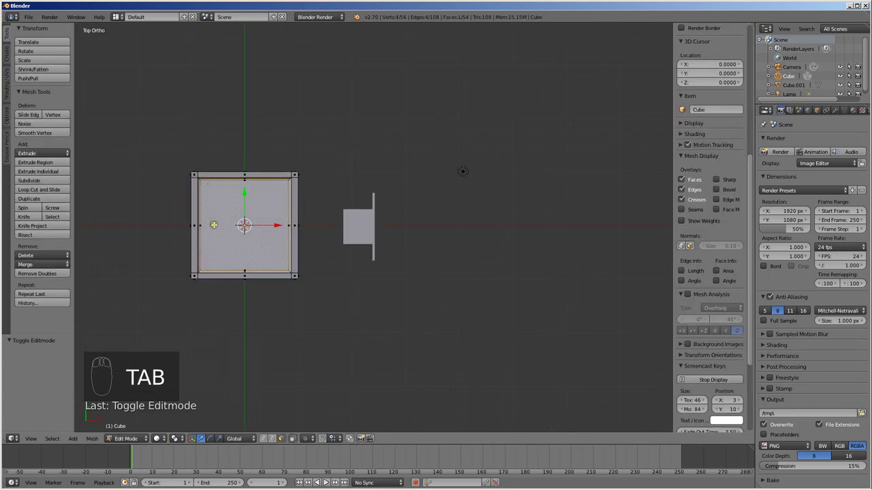
Step: Cut a crossing pair of edge loops splitting the table top into quarters, check in wireframe, and deselect all
key(ctrl+r)
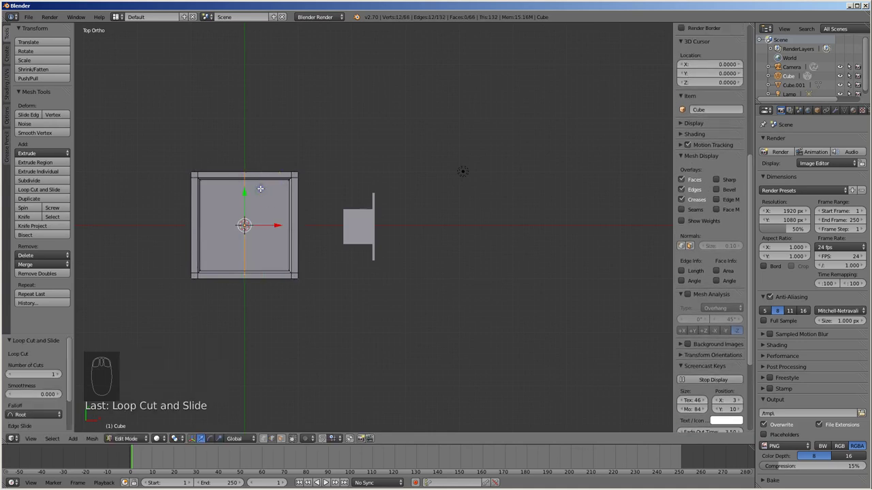
key(ctrl+r)
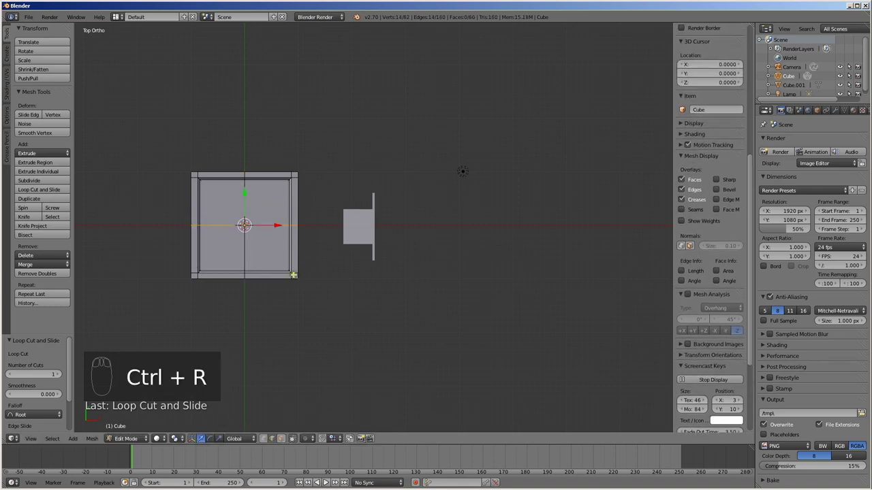
key(z)
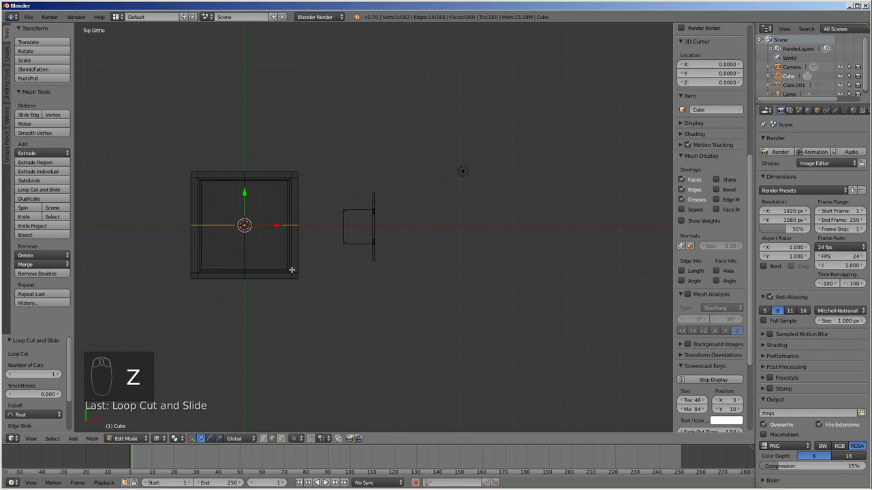
key(z)
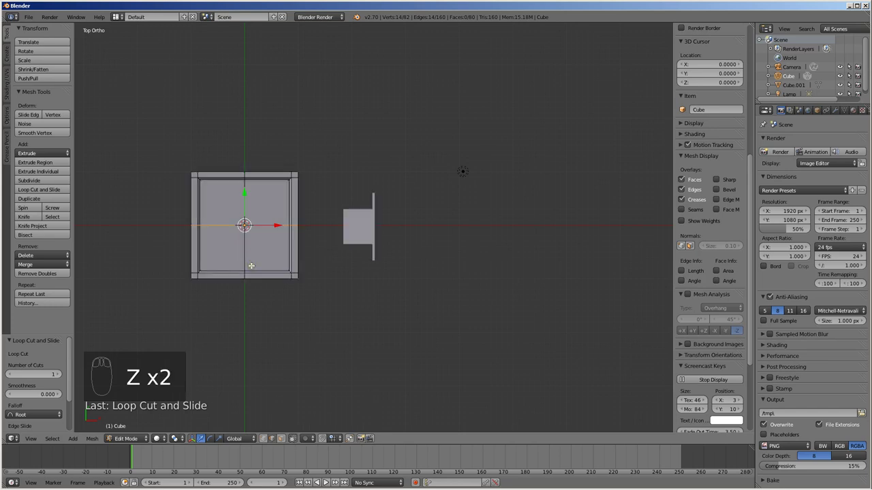
key(a)
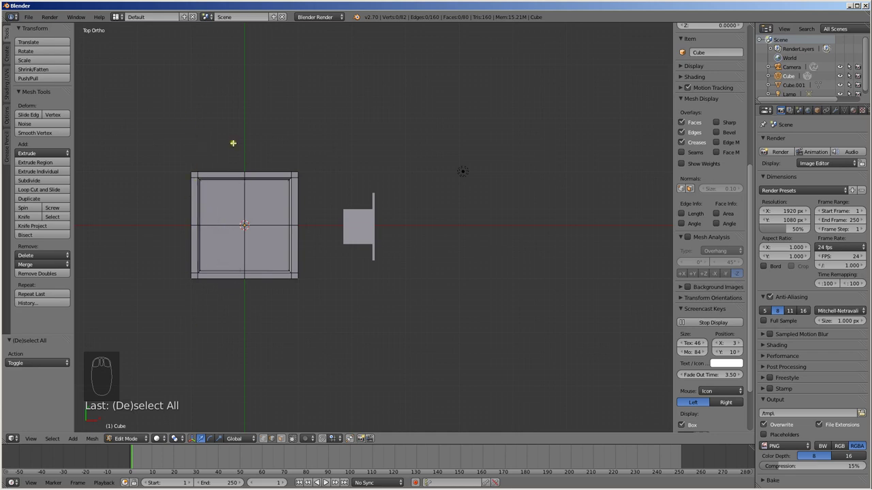
key(b)
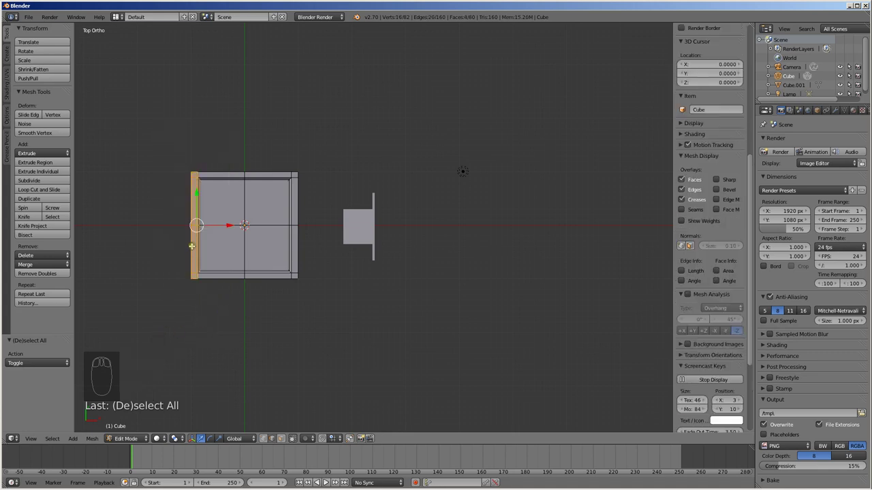
key(x)
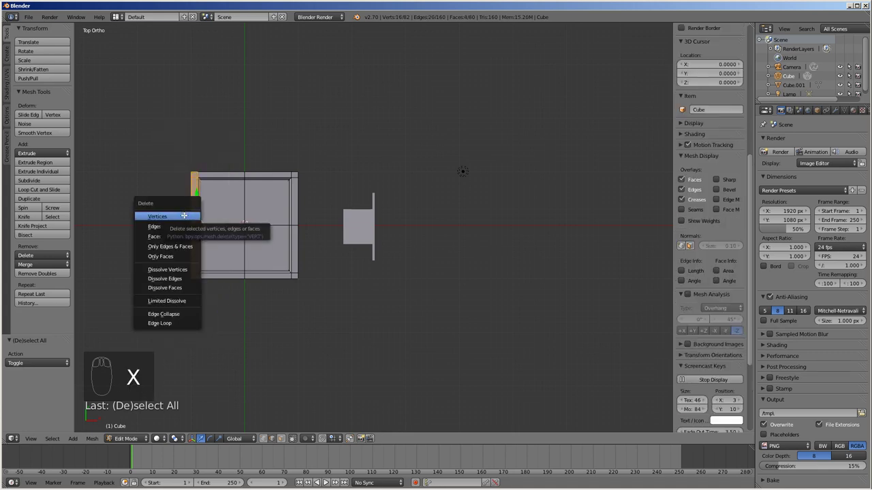
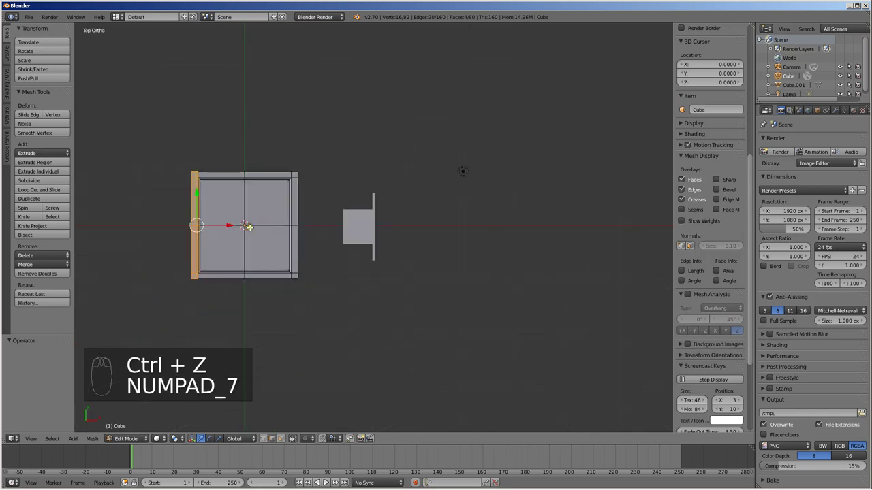
key(a)
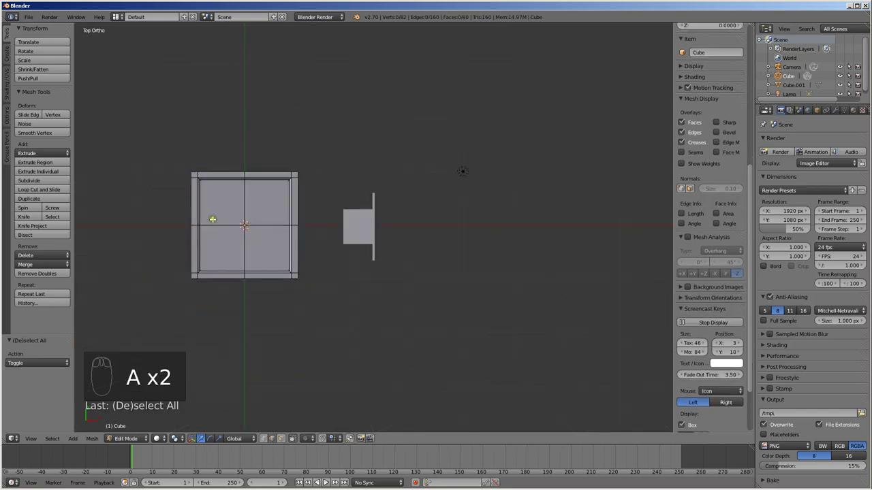
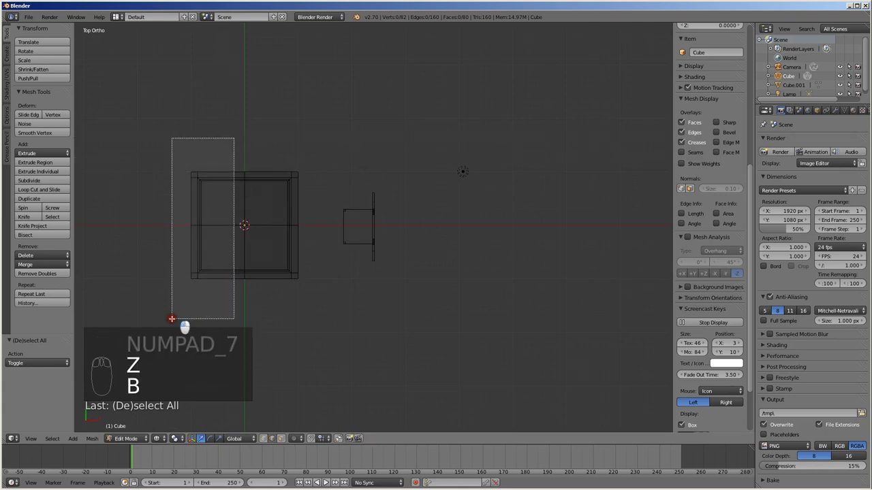
key(x)
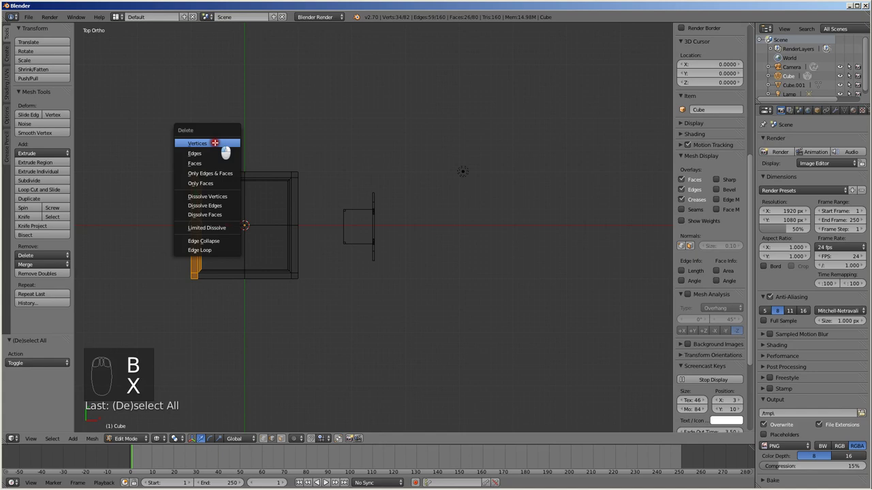
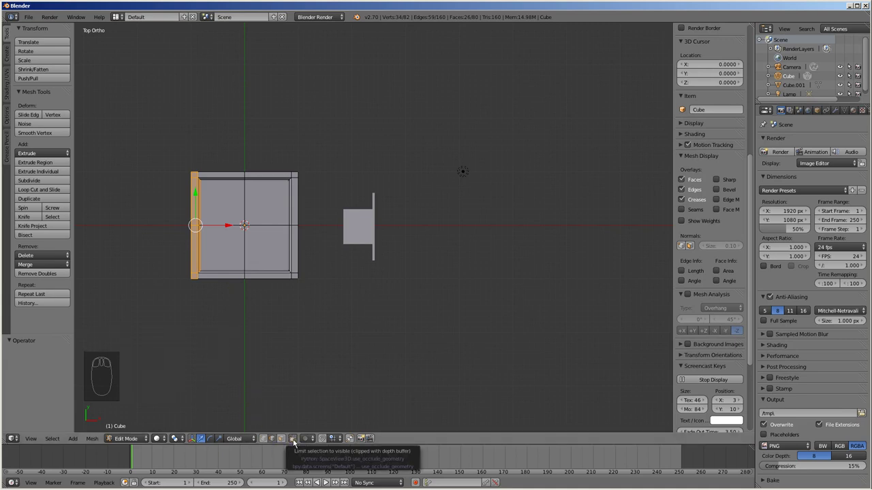
key(a)
key(b)
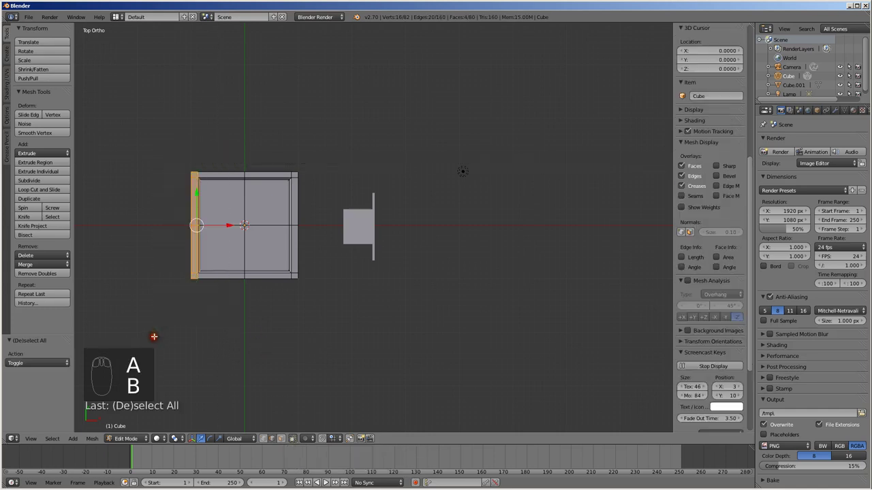
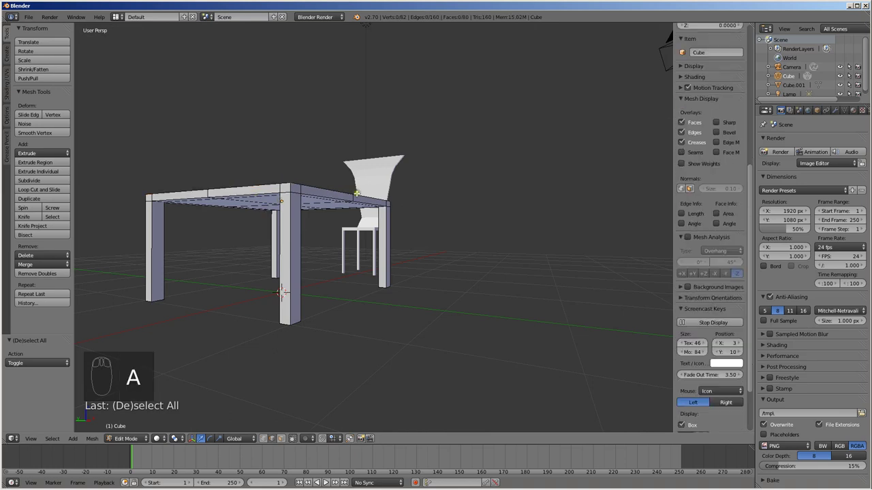
Step: From top view, delete the selected vertex sections so only one quarter of the table remains
key(KP_7)
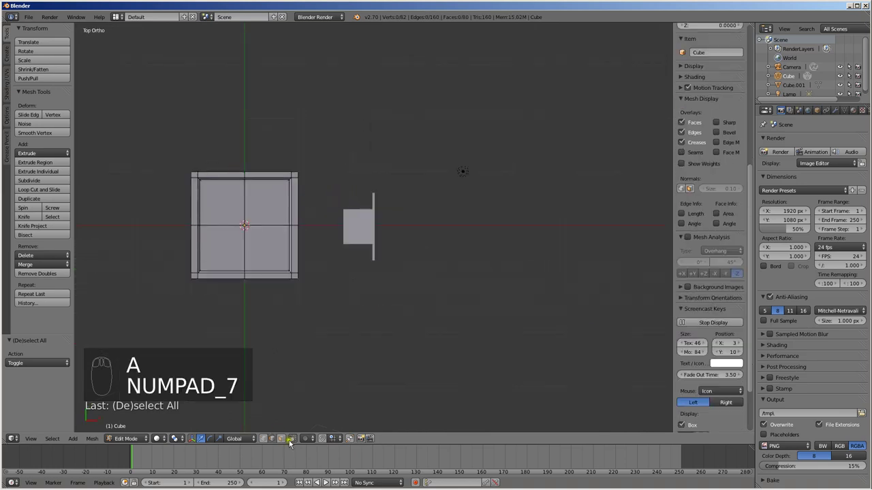
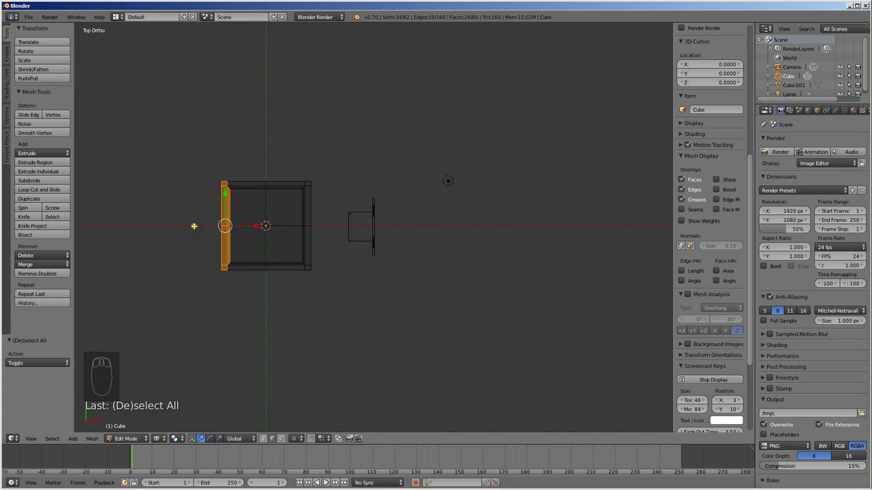
key(x)
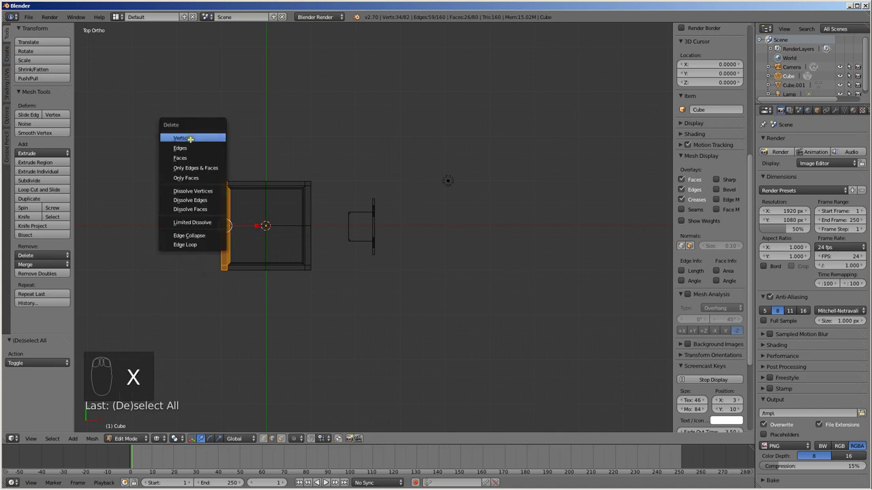
key(b)
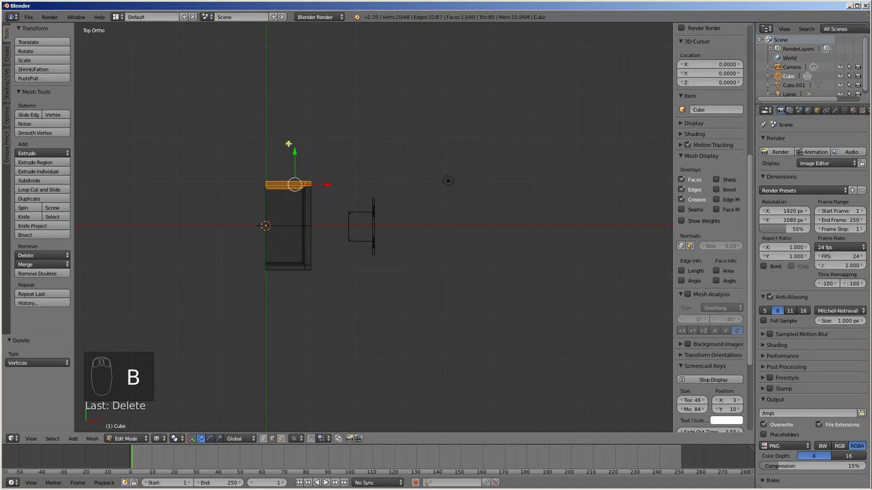
key(x)
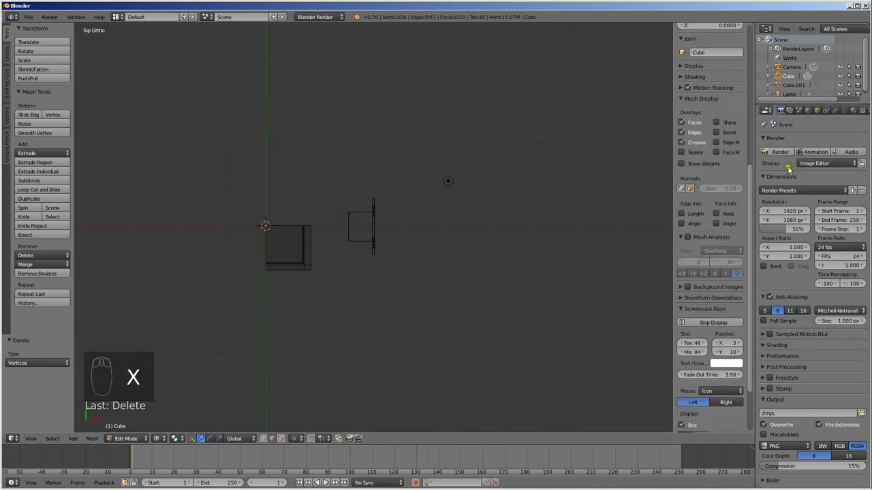
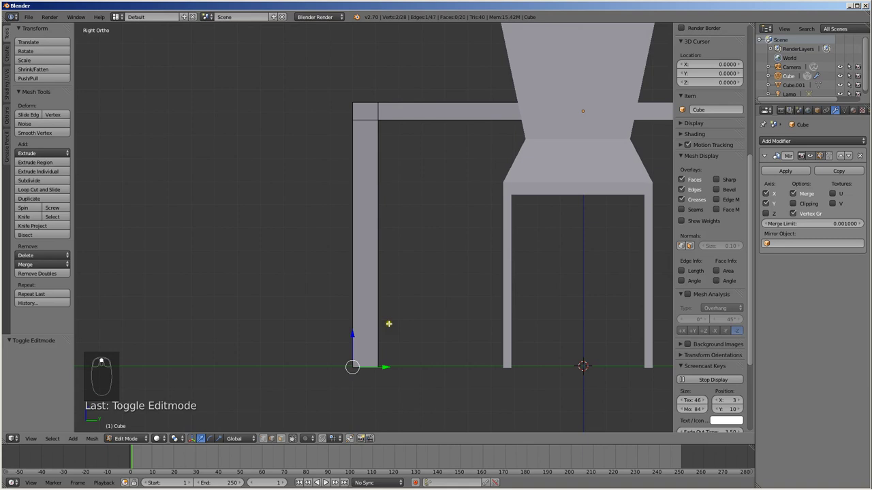
Step: Add edge loops along one table leg and scale them to start shaping its profile
key(ctrl+r)
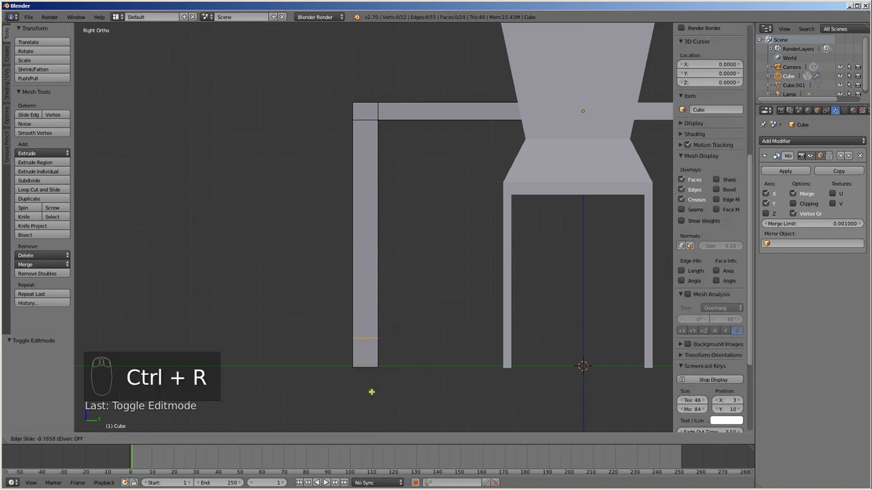
key(s)
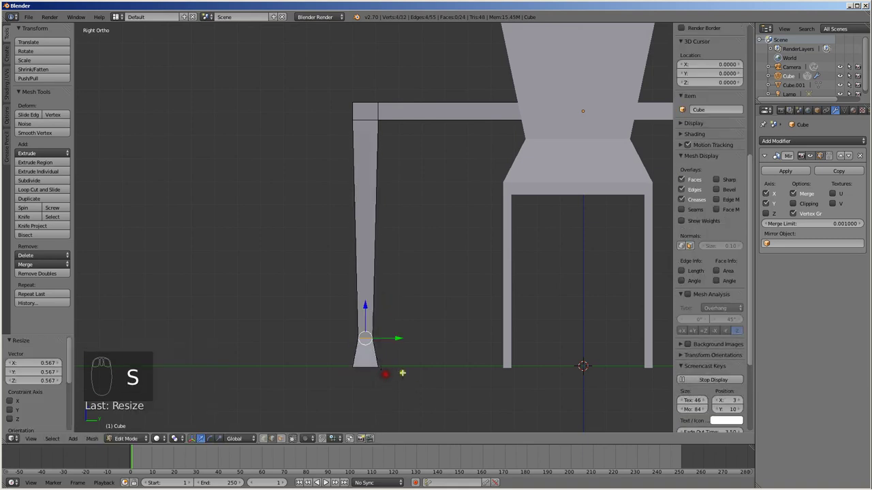
key(ctrl+r)
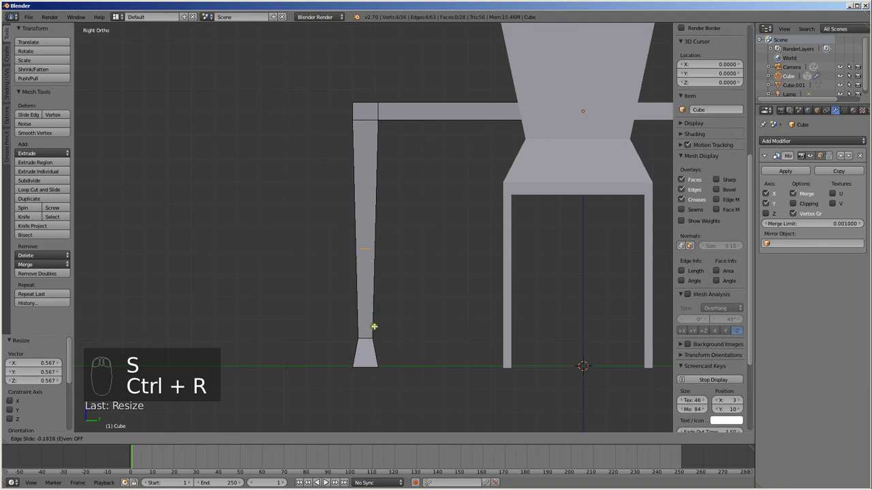
key(e)
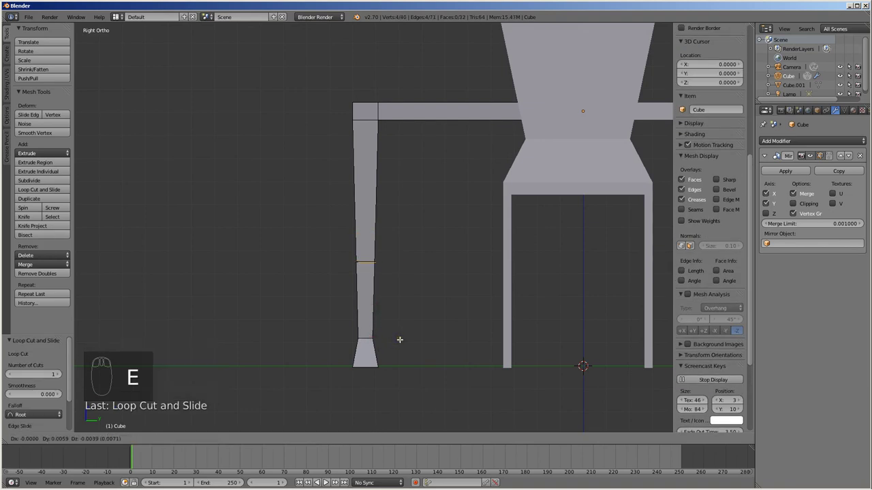
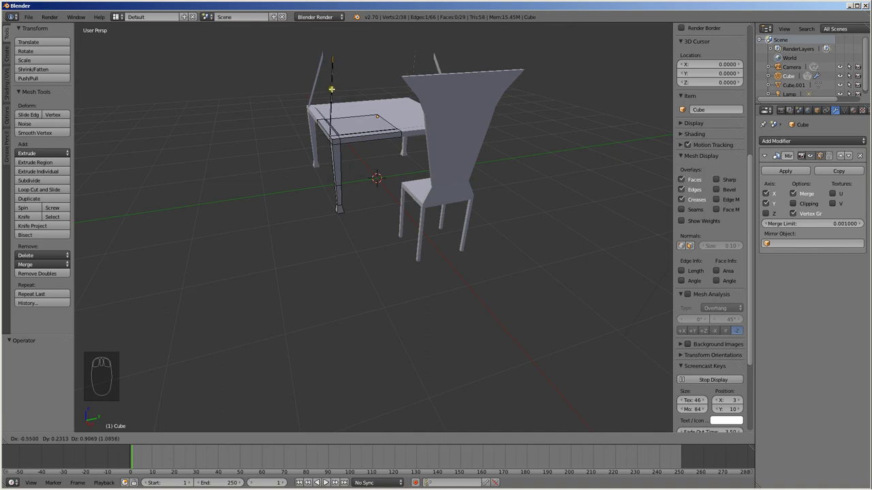
Step: Cut further loops into the leg, widening one into a bulge and pinching another to a turned profile
key(ctrl+z)
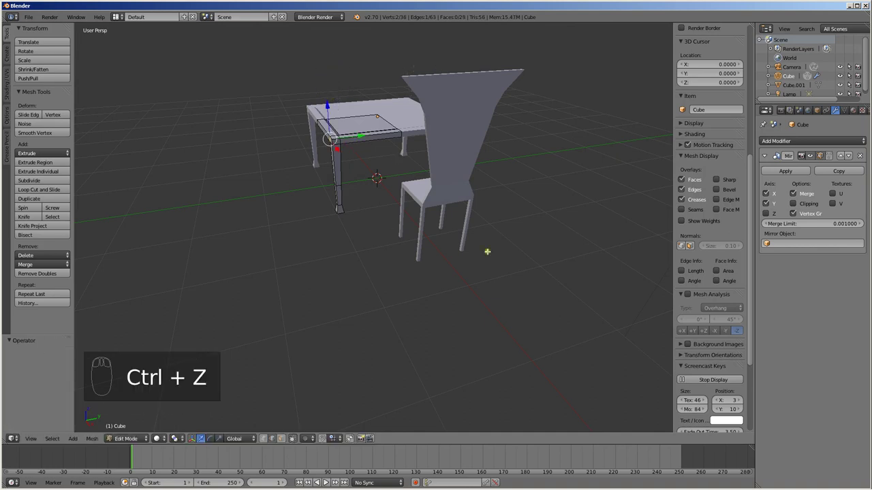
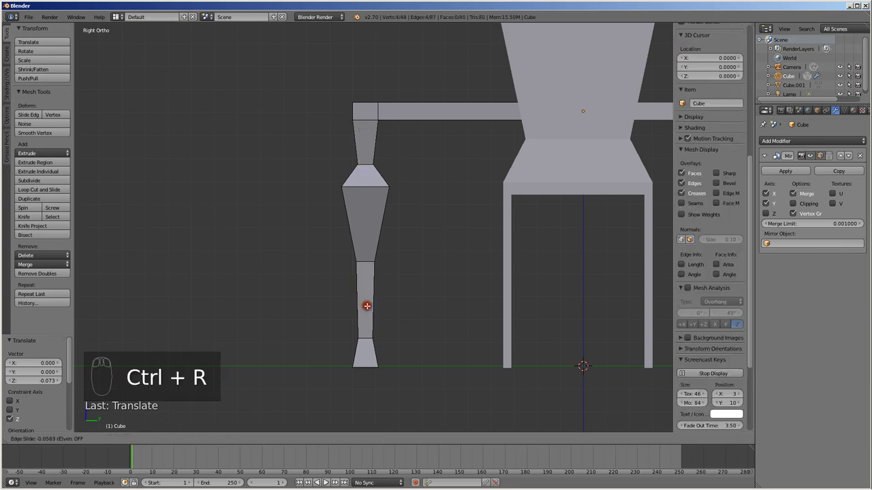
key(s)
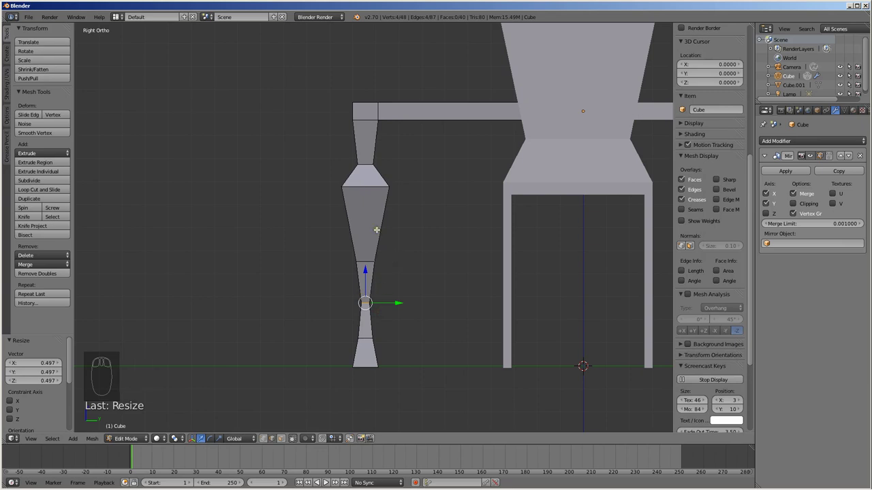
key(ctrl+r)
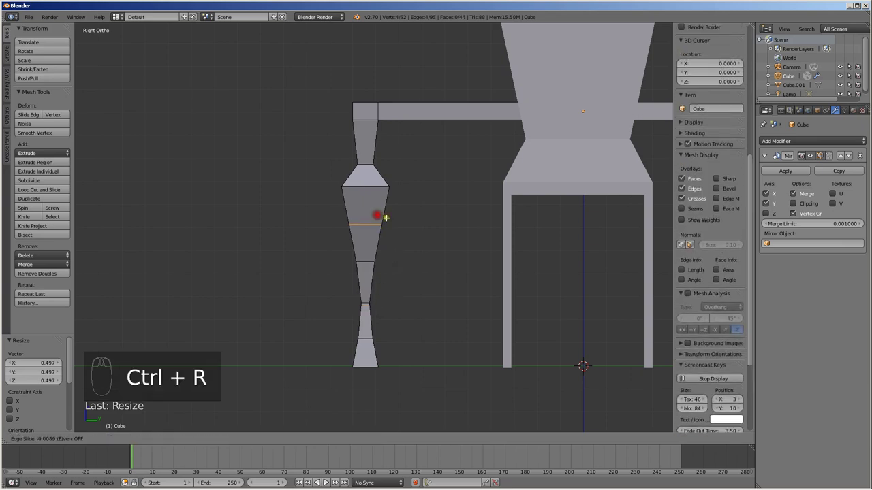
key(s)
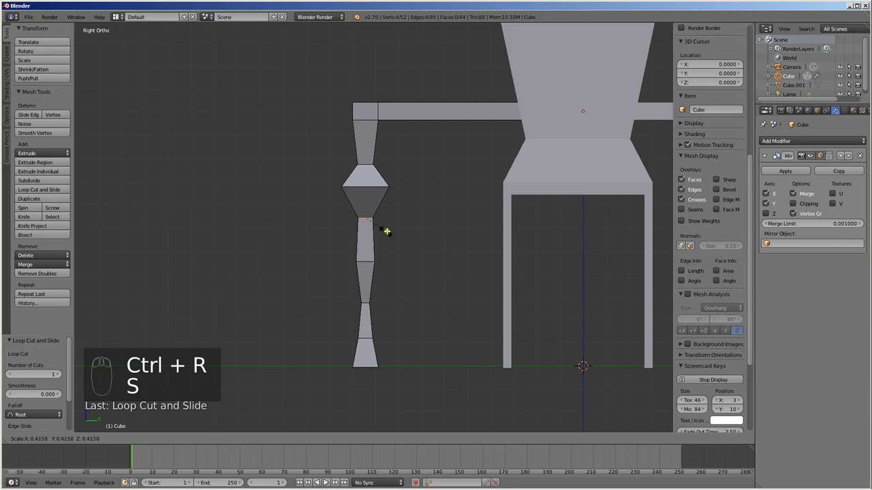
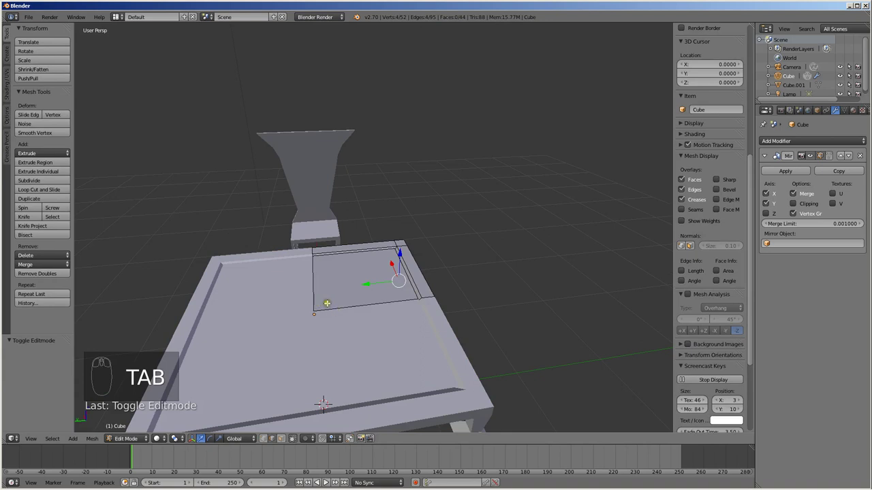
Step: Loop-cut the tabletop, then inset a quarter face and extrude it down into a recessed panel
key(ctrl+r)
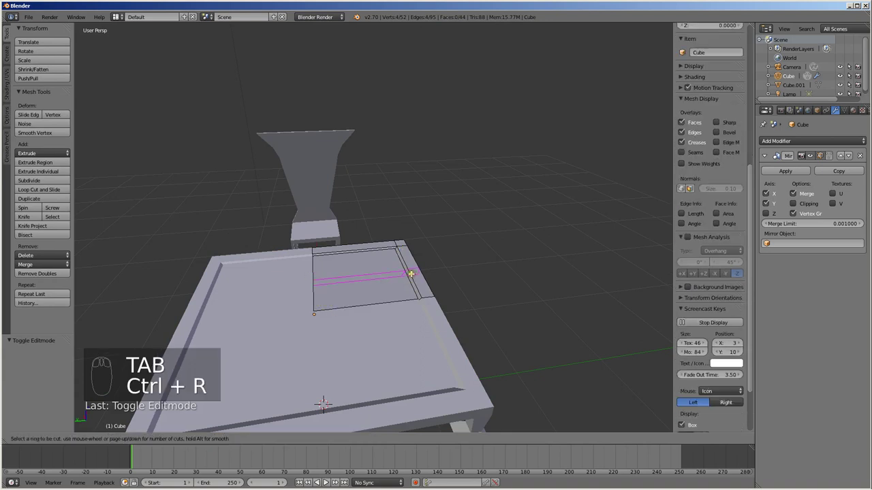
key(ctrl+r)
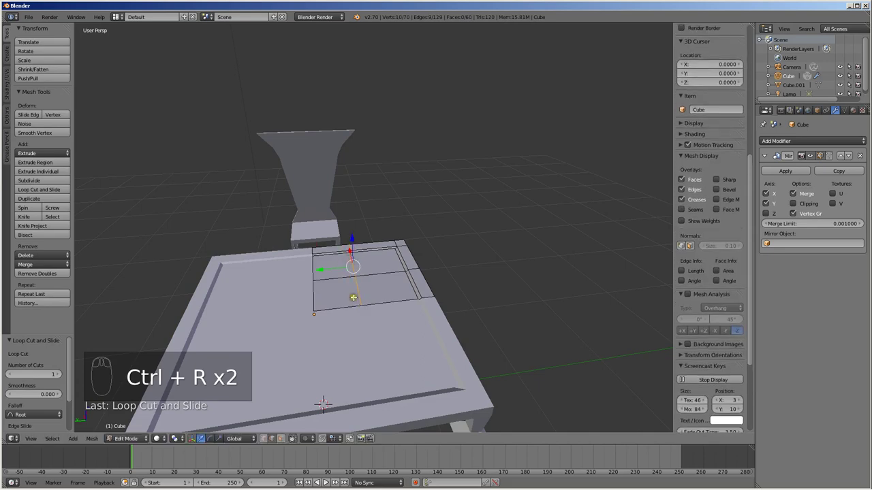
key(ctrl+Tab)
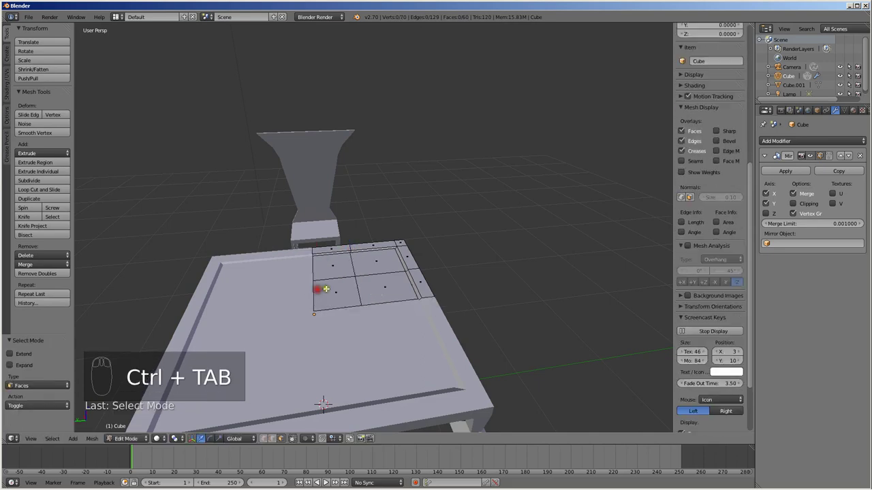
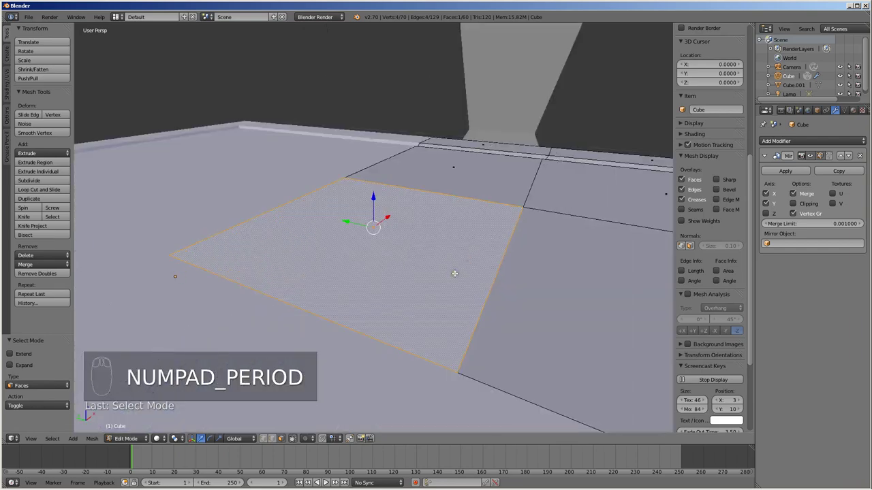
key(e)
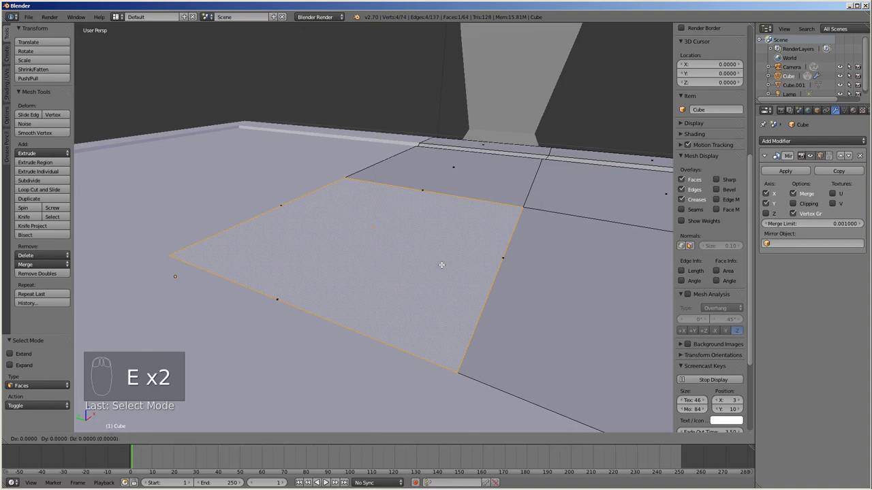
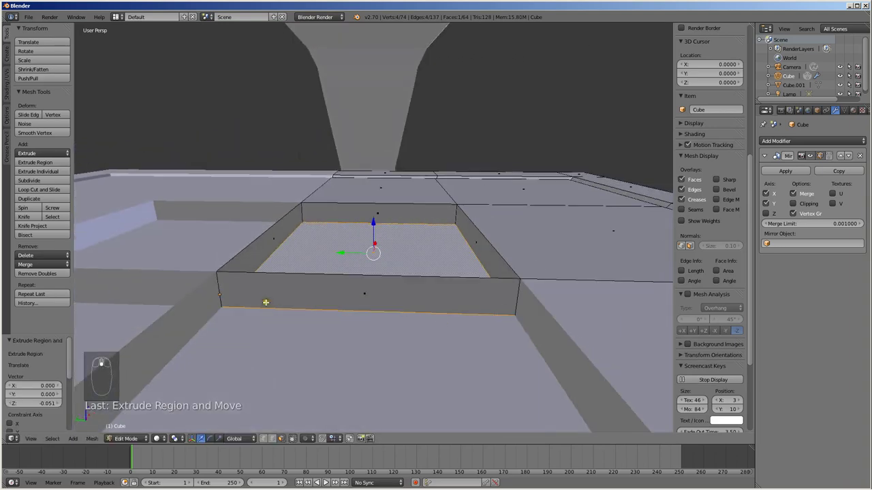
scroll(down, 3)
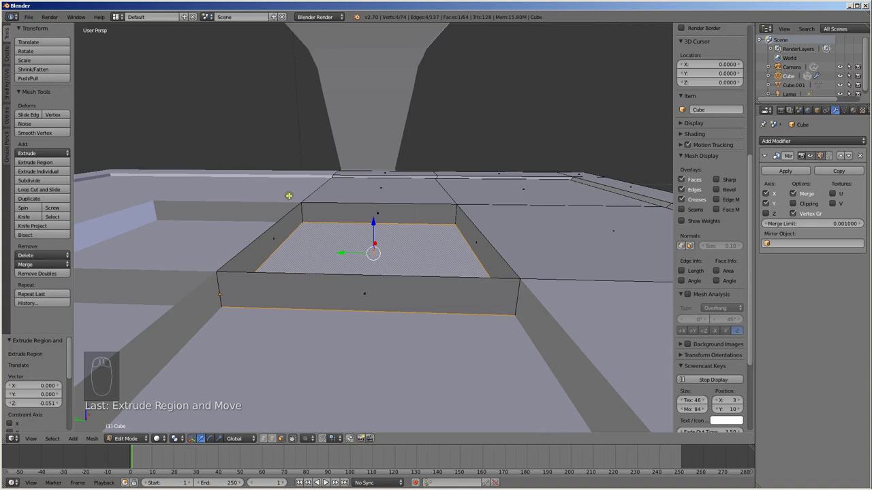
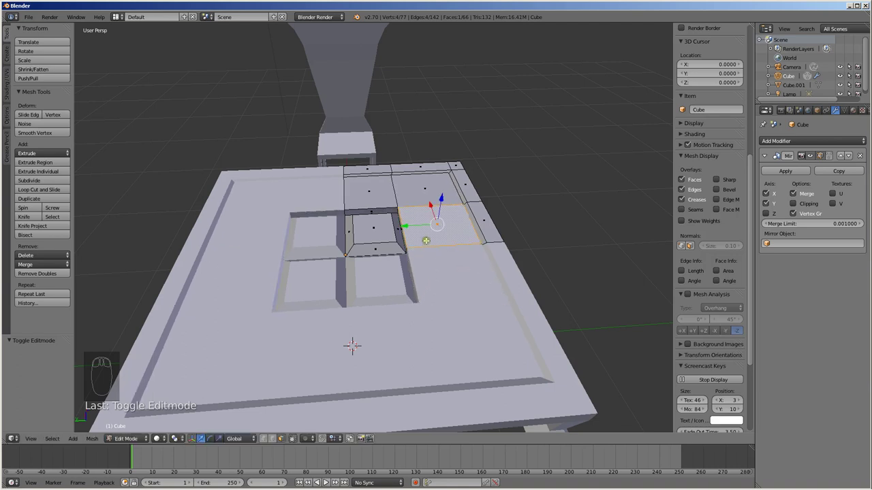
Step: Slide and extrude an edge of the neighbouring quarter panel downward to extend the recess
key(s)
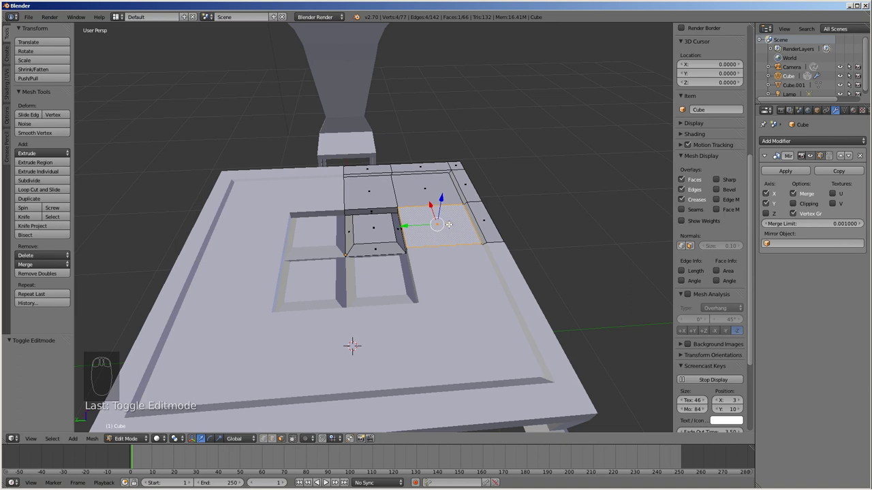
key(ctrl+Tab)
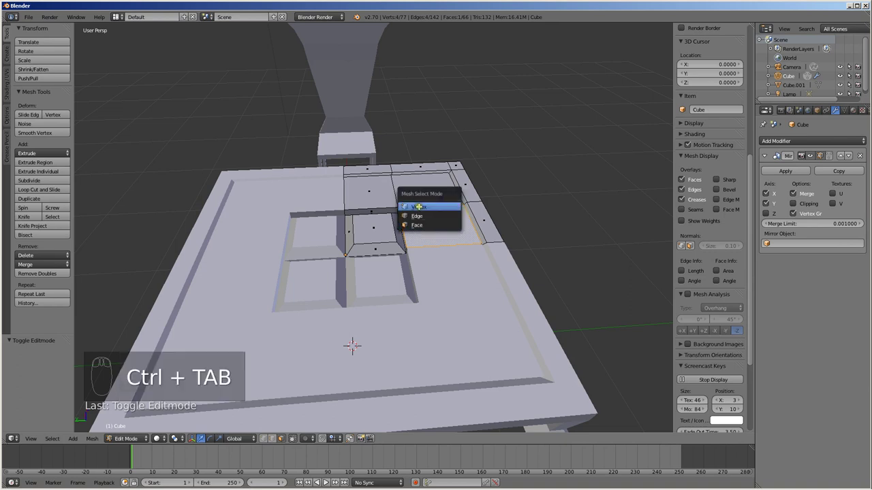
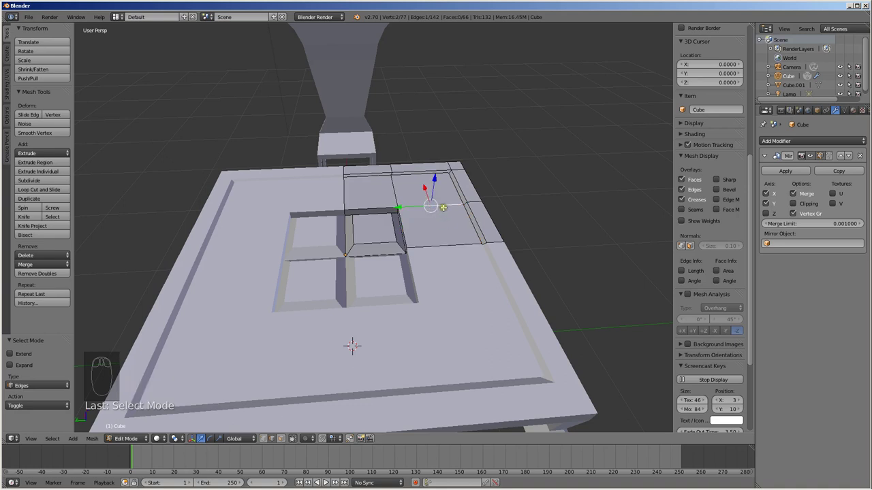
key(v)
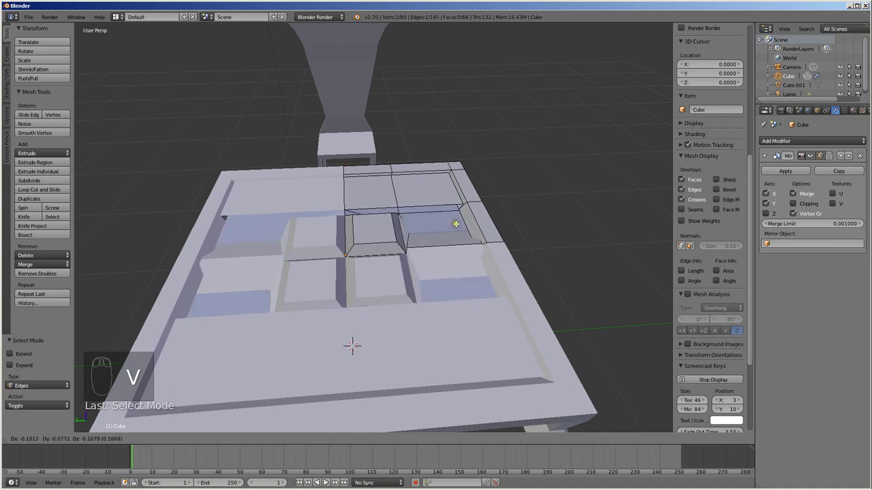
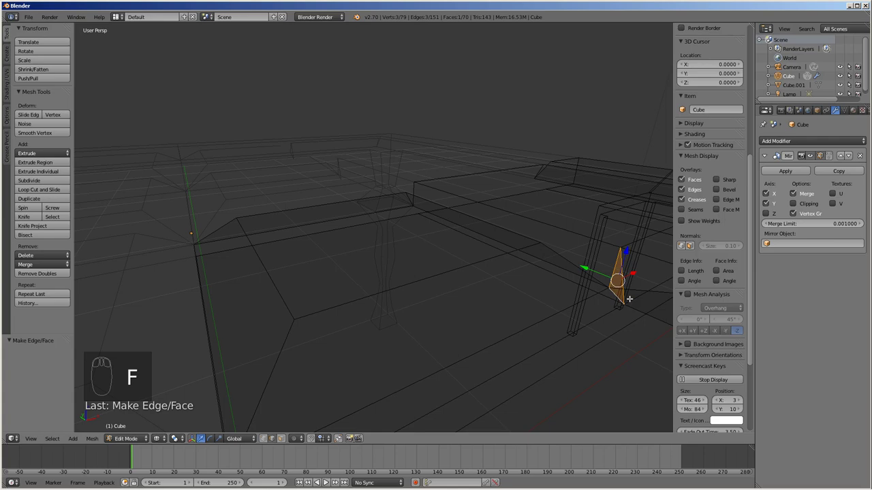
Step: Return to solid shading and orbit to view the whole panelled tabletop
key(z)
scroll(up, 3)
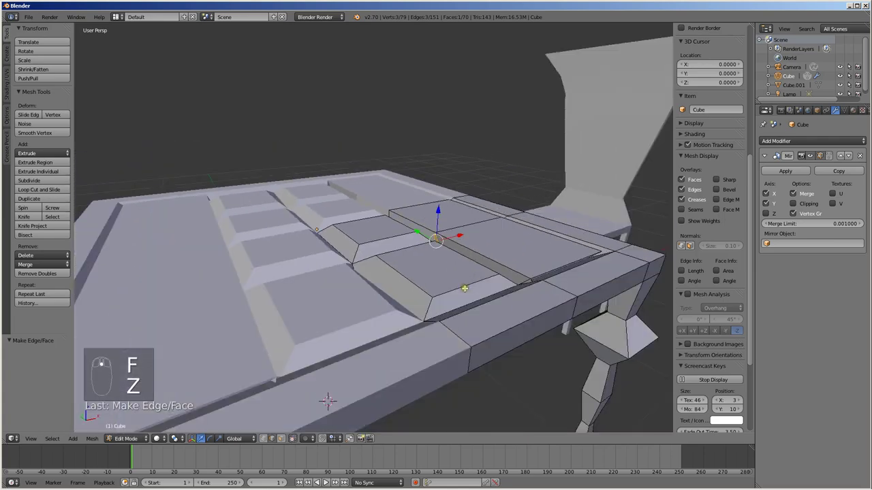
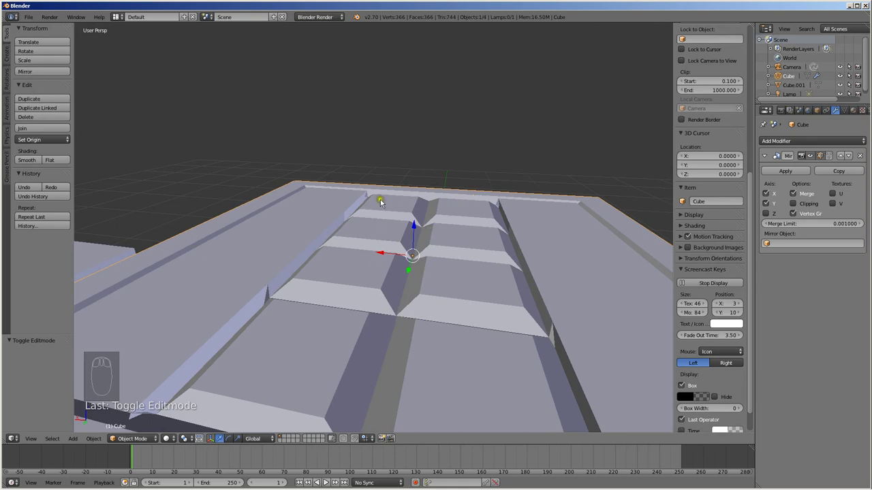
scroll(down, 3)
middle_click(373, 221)
scroll(up, 3)
drag(448, 257, 333, 284)
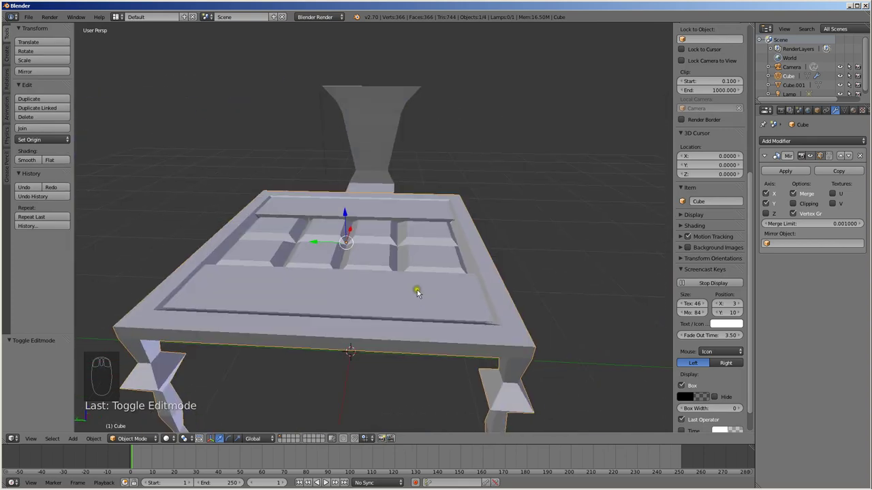
Step: Turn the view toward the chair and select it (Cube.001) instead of the table
drag(425, 276, 431, 289)
drag(403, 157, 409, 168)
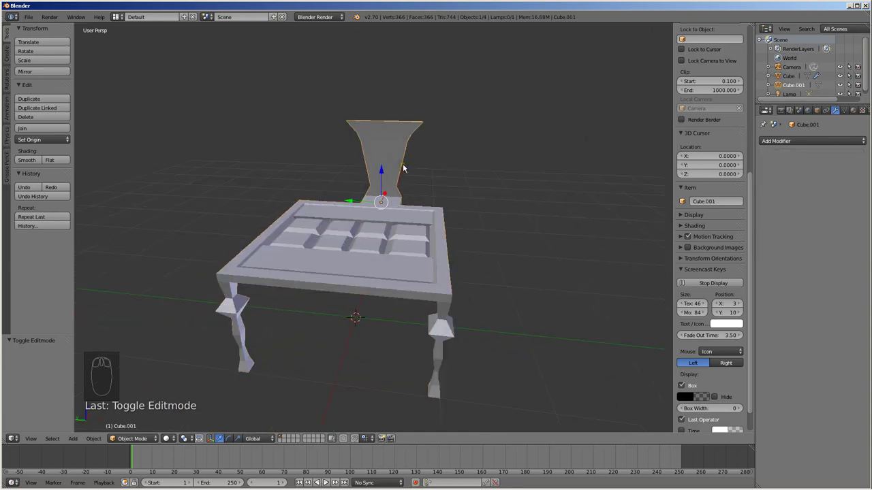
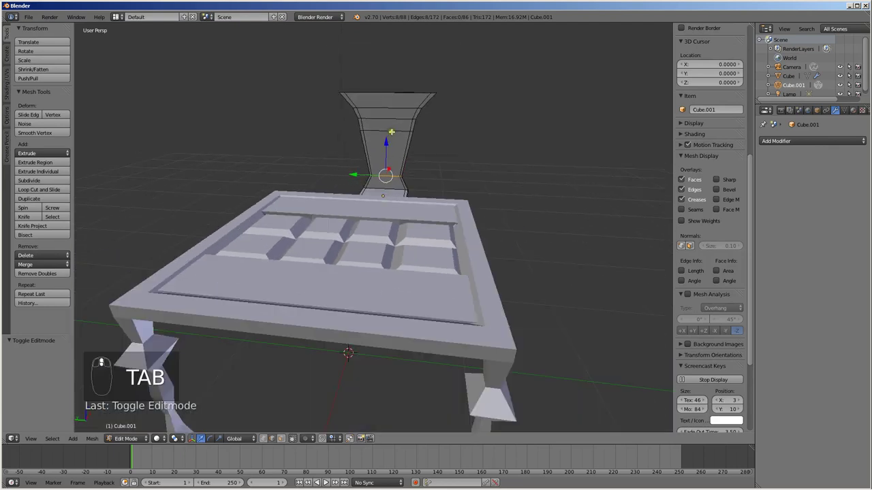
Step: Extrude the chair's upper back faces into a block and separate it as its own object
key(ctrl+Tab)
scroll(down, 3)
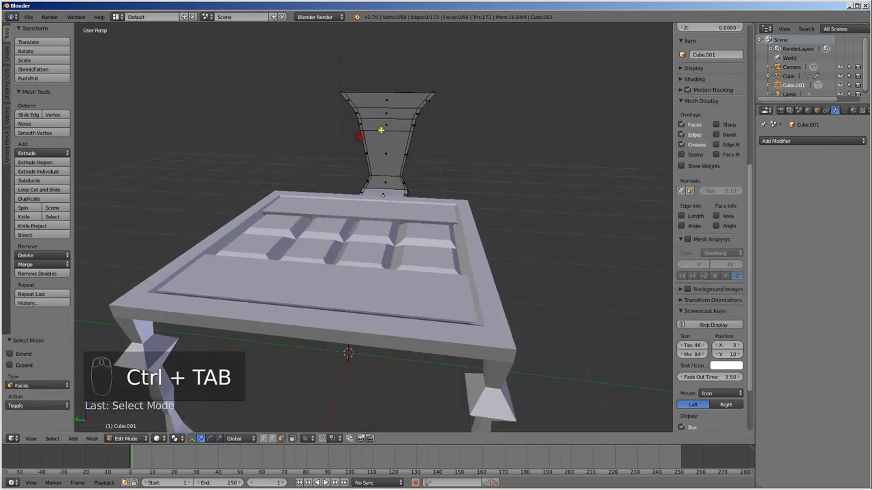
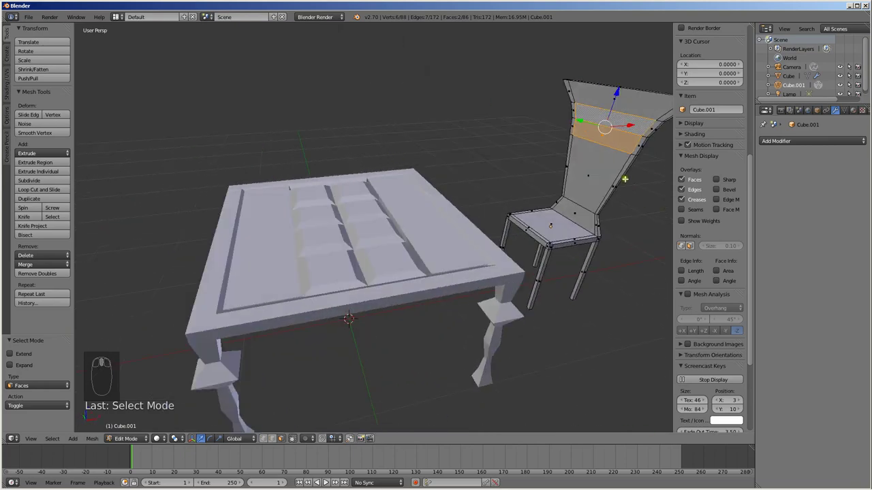
key(e)
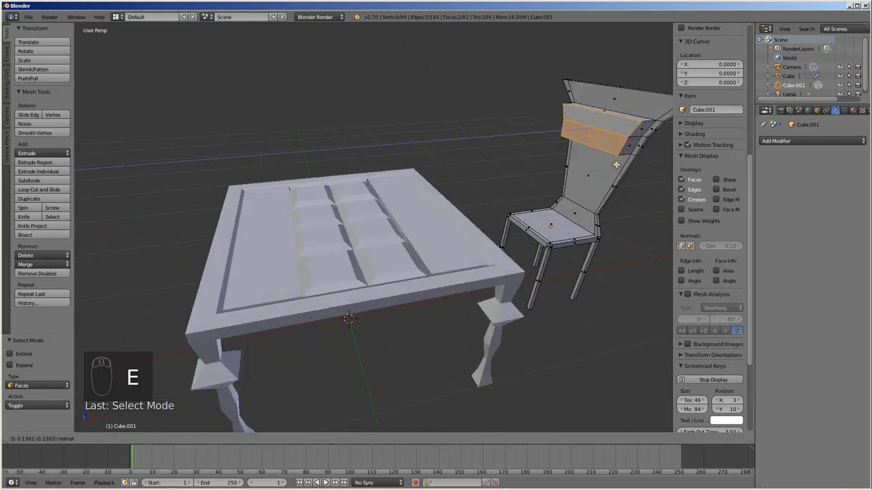
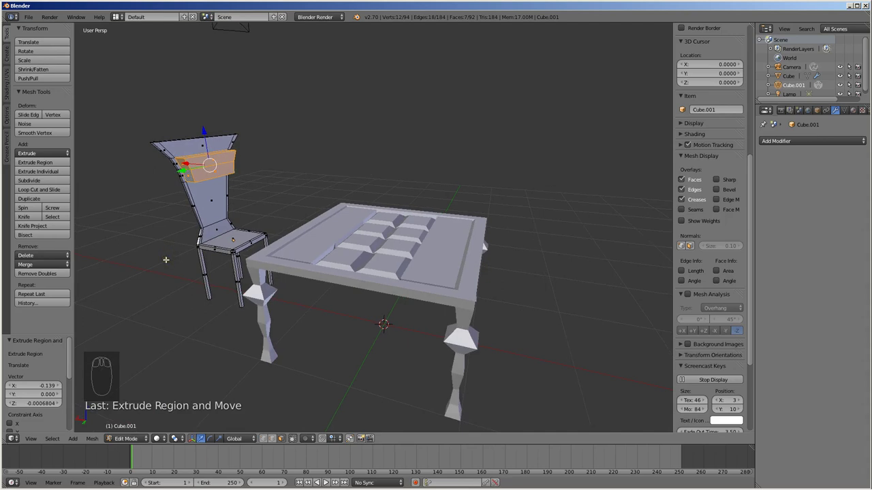
key(p)
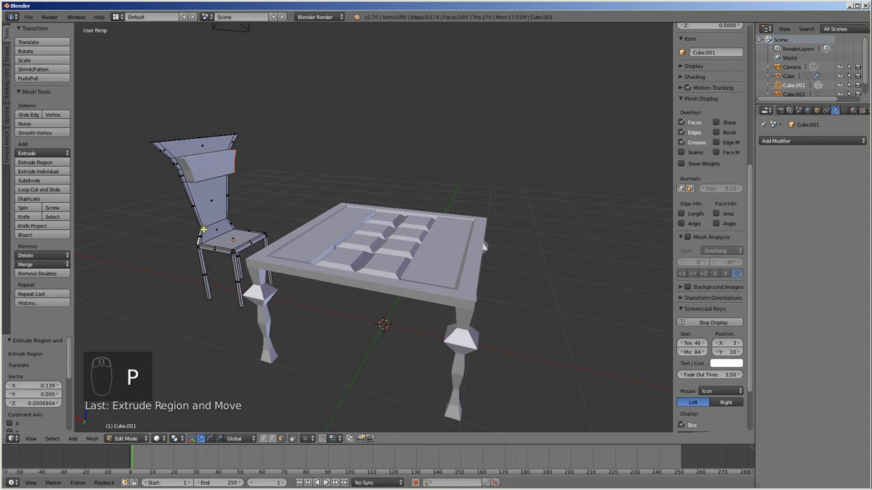
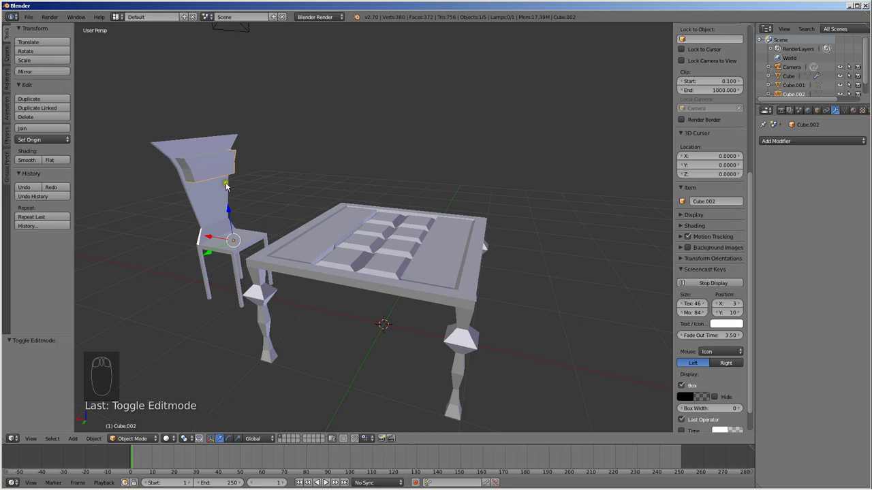
Step: Test-move the separated headrest block, cancel it back into place, and view the chair from the side
key(g)
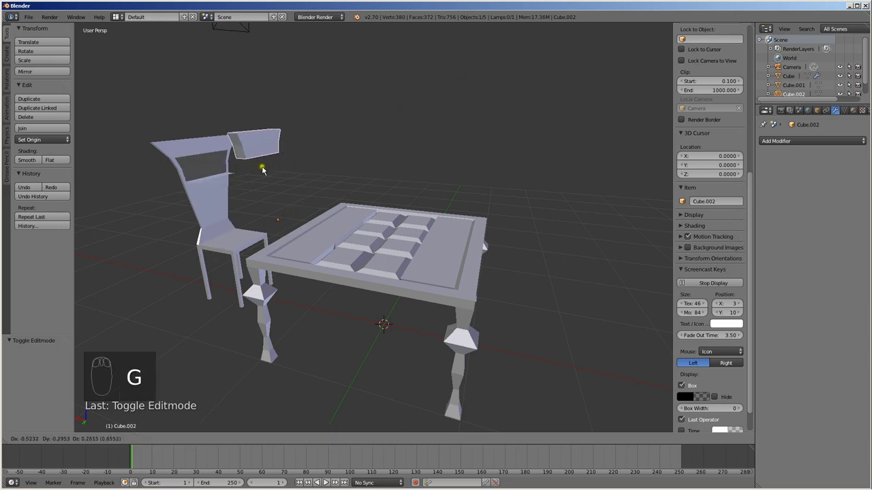
drag(202, 205, 267, 202)
key(g)
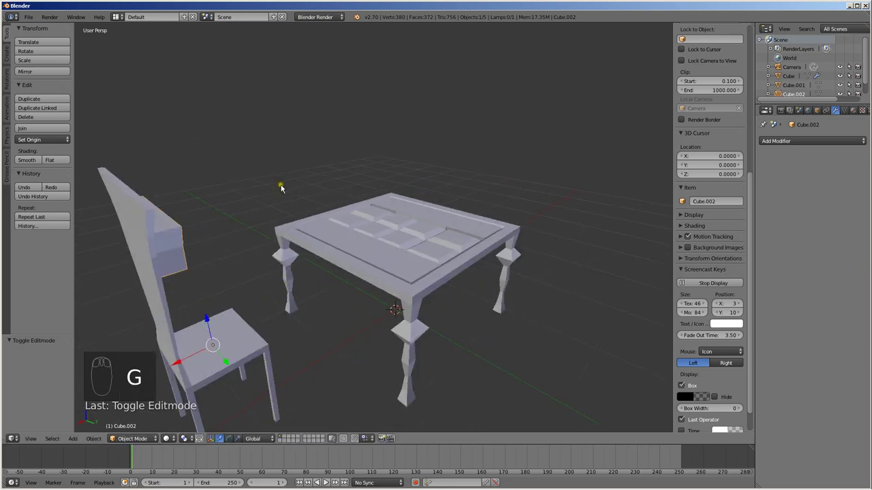
drag(246, 246, 673, 208)
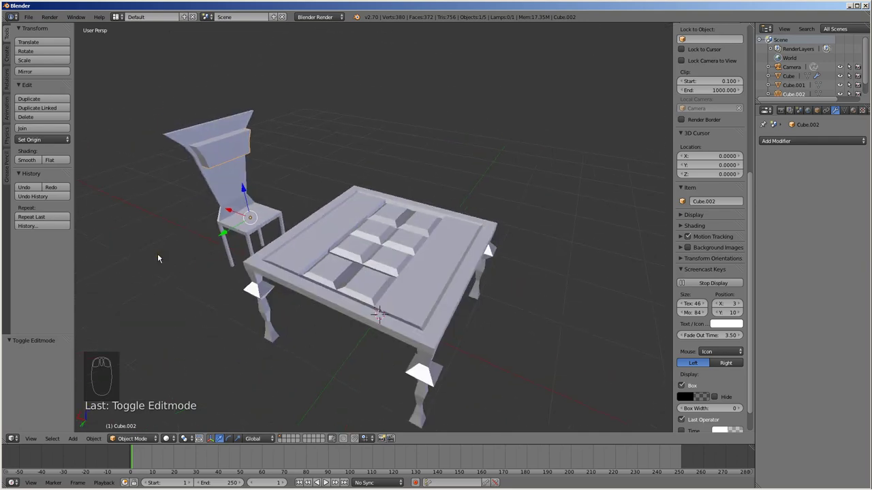
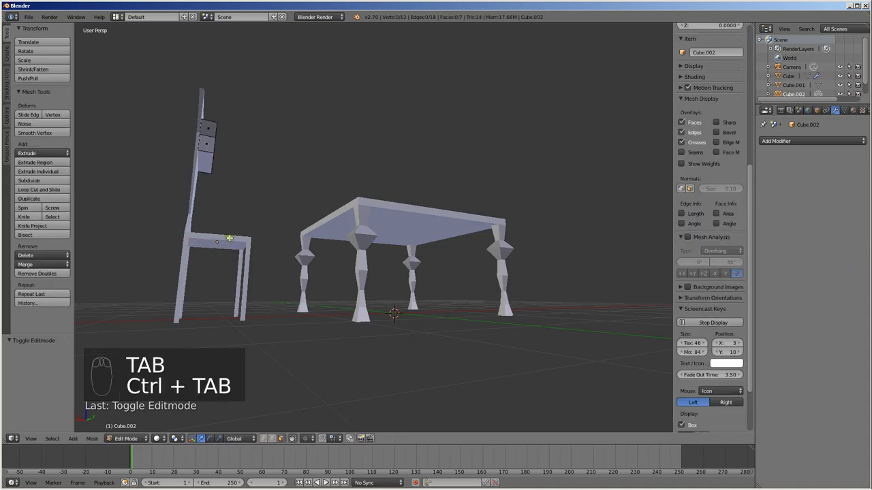
drag(240, 245, 226, 206)
Step: Separate a backrest face beneath the block into its own object
key(Tab)
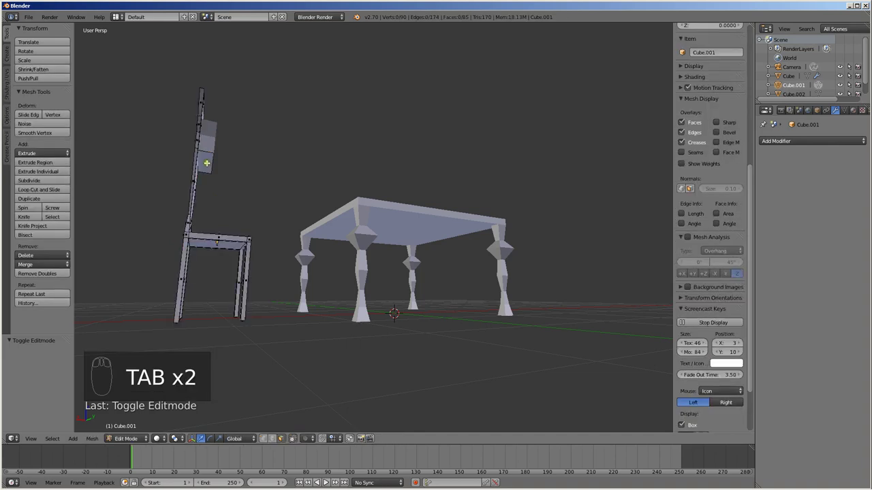
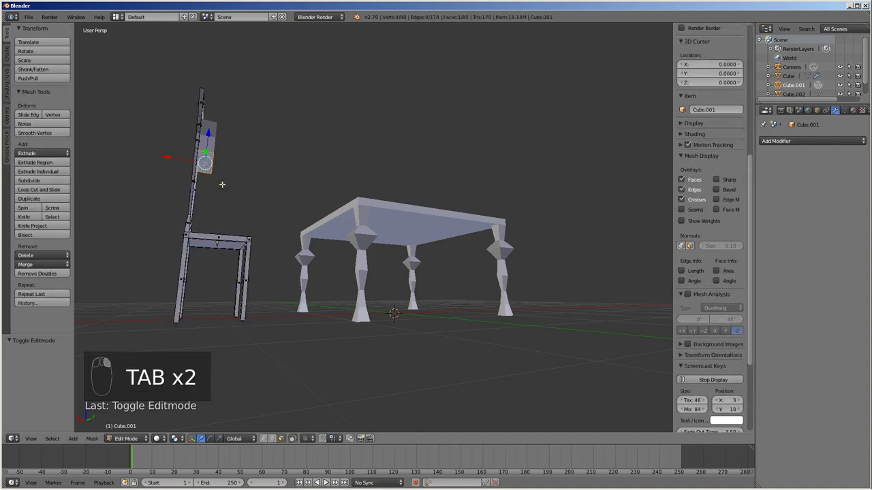
key(p)
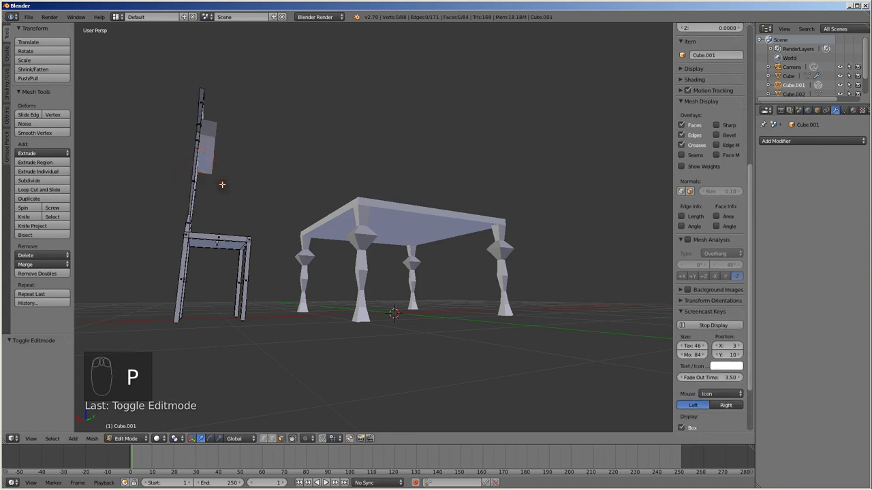
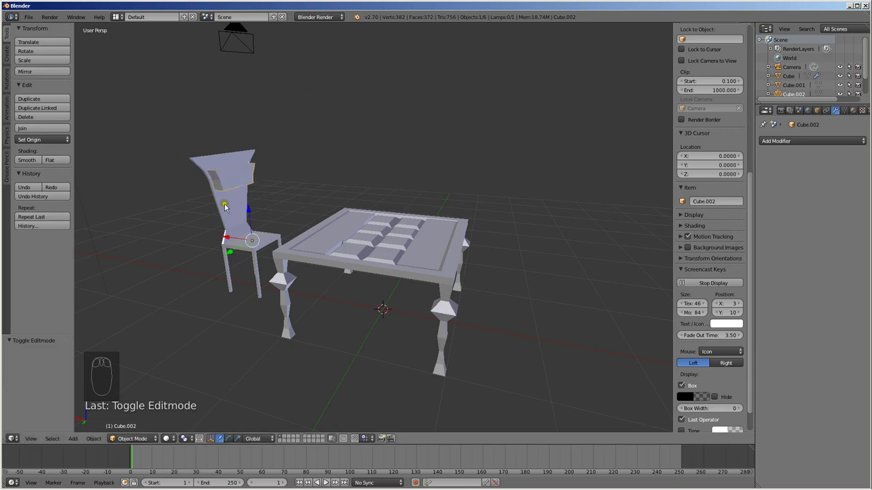
Step: Select the split-off face object under the chair and join it with the headrest block
drag(209, 174, 175, 168)
drag(178, 159, 260, 185)
key(g)
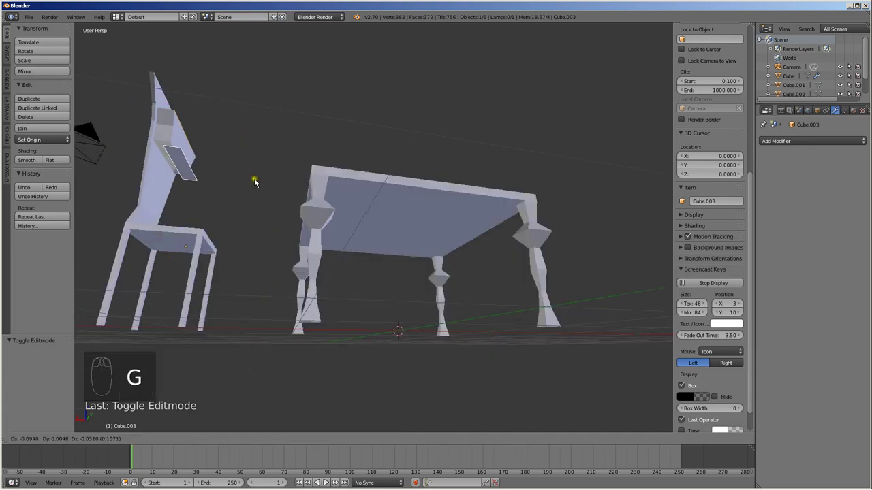
drag(192, 166, 172, 208)
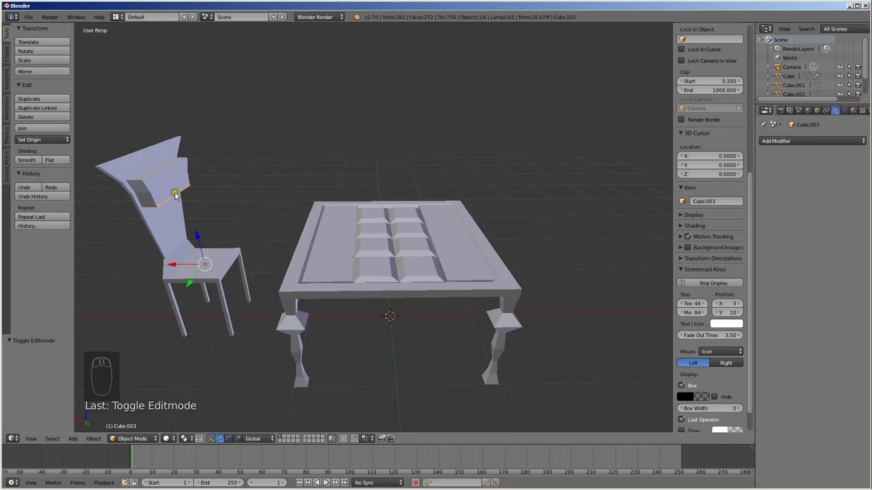
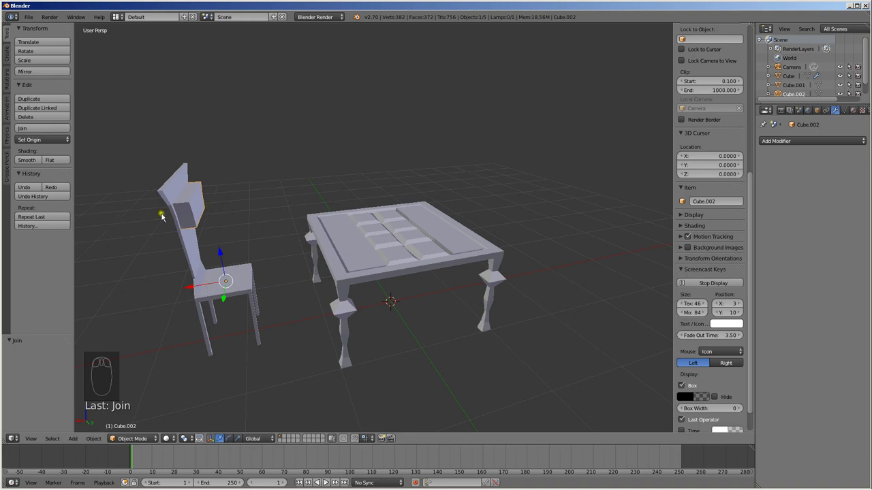
Step: Select the whole headrest block and subdivide it into a smooth rounded cushion shape
drag(268, 224, 231, 184)
middle_click(231, 184)
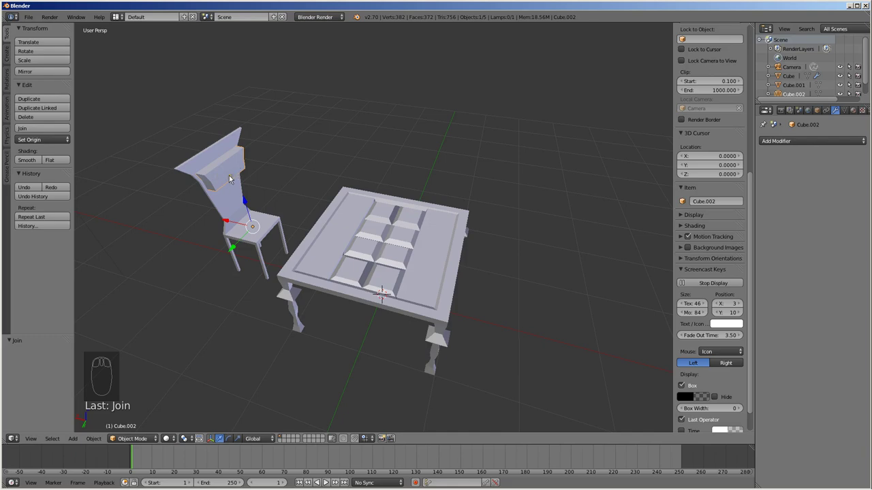
key(Tab)
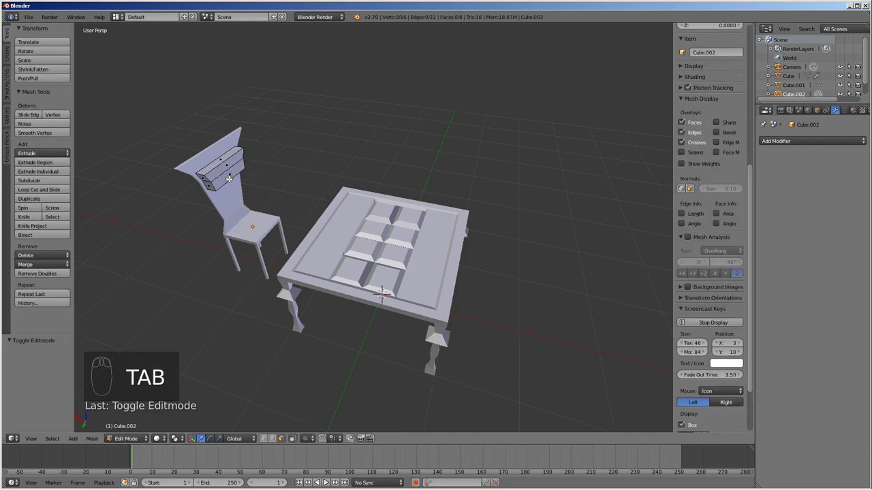
key(a)
key(w)
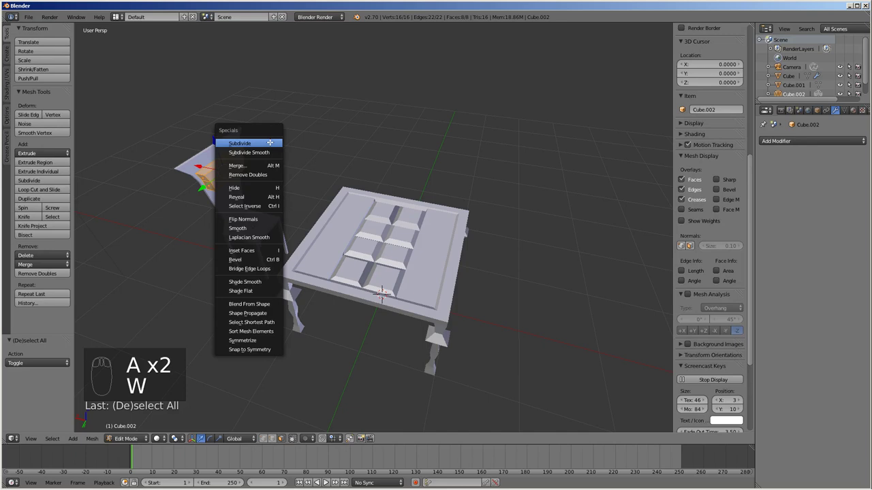
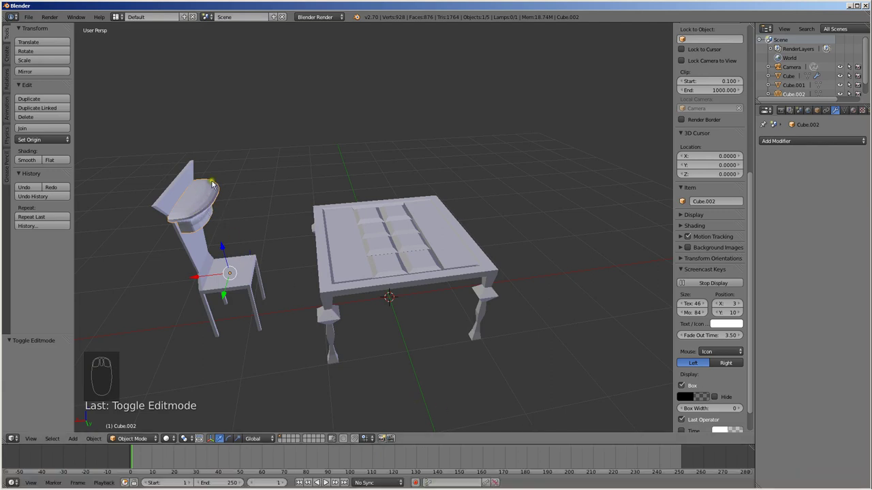
drag(227, 217, 180, 200)
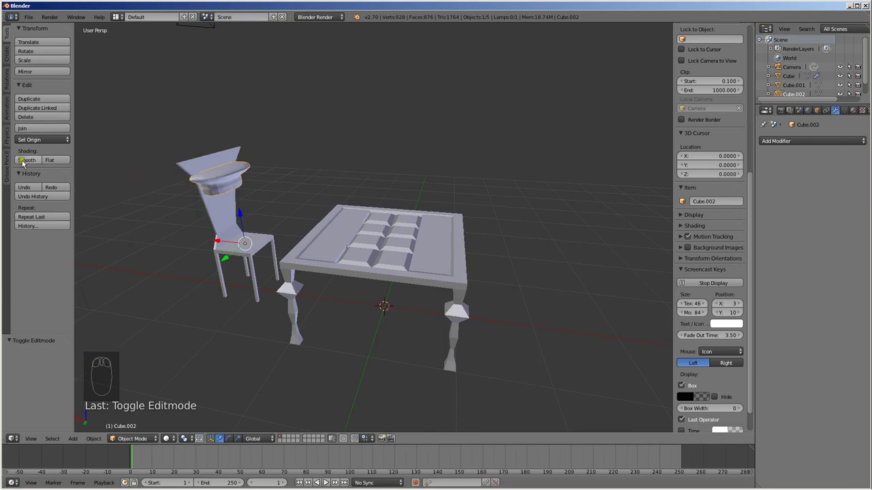
Step: Inspect the rounded cushion and scale it wider across the chair back
key(Tab)
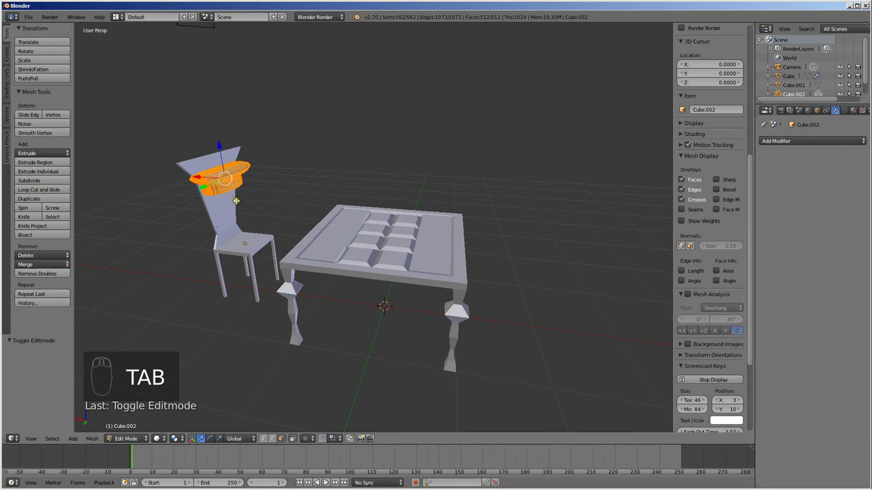
scroll(down, 3)
drag(46, 230, 33, 102)
scroll(up, 3)
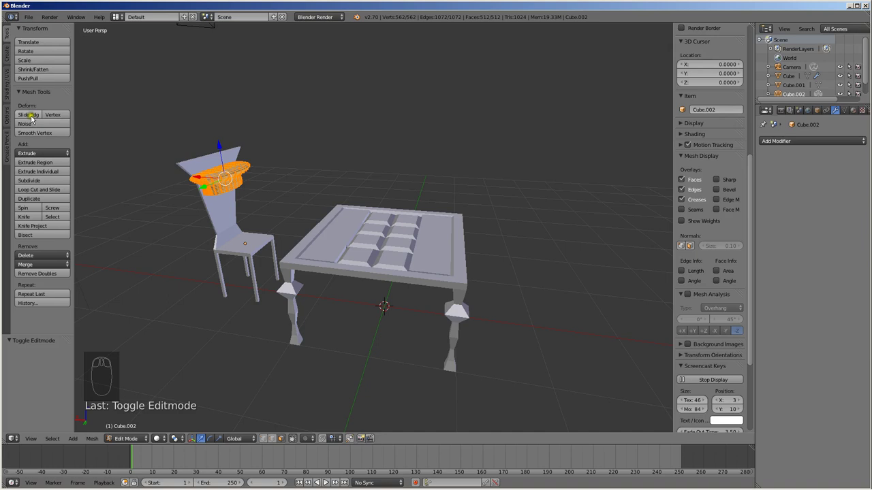
drag(37, 135, 241, 179)
key(Tab)
drag(245, 181, 317, 119)
scroll(down, 3)
scroll(down, 3)
key(s)
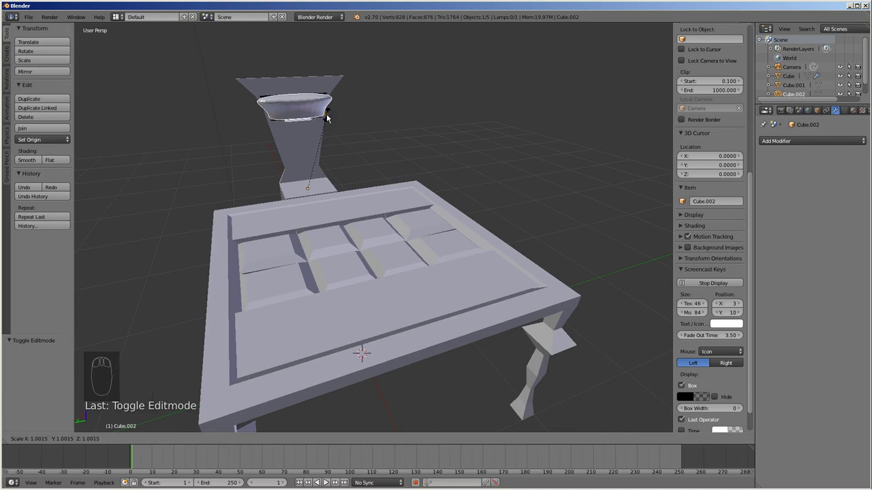
drag(306, 186, 375, 184)
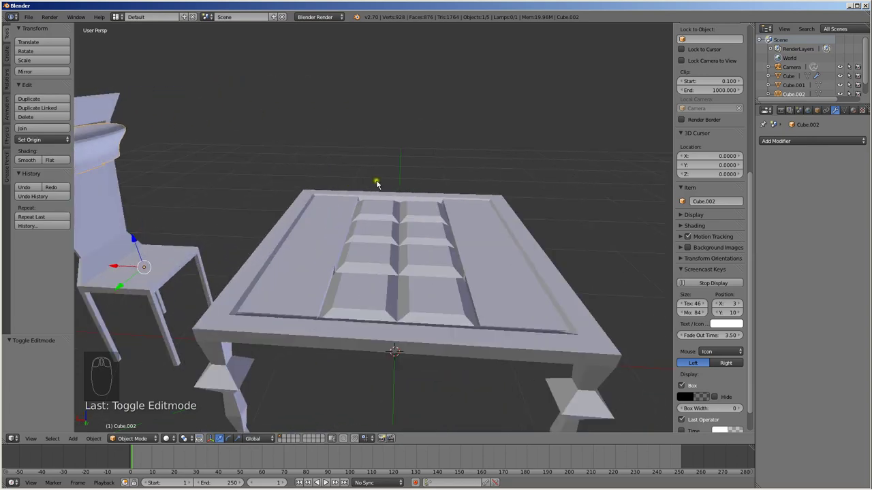
Step: From top and front views, move the cushion's geometry down onto the chair seat
key(KP_7)
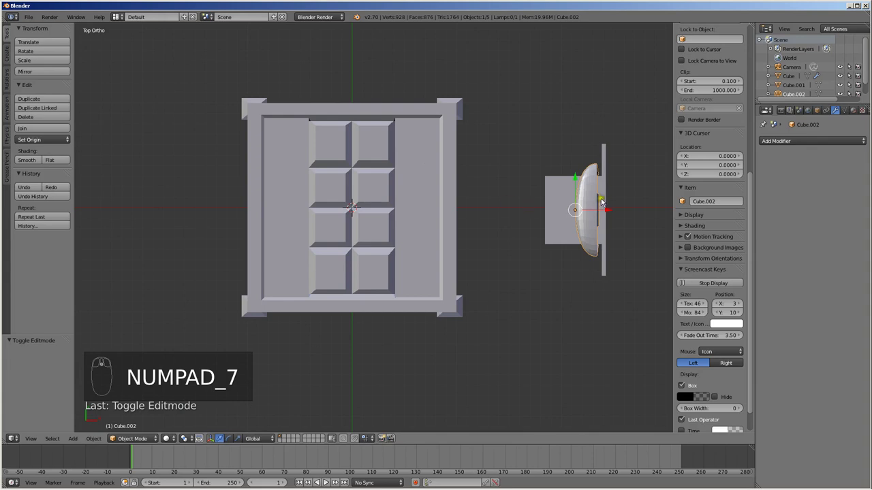
key(Tab)
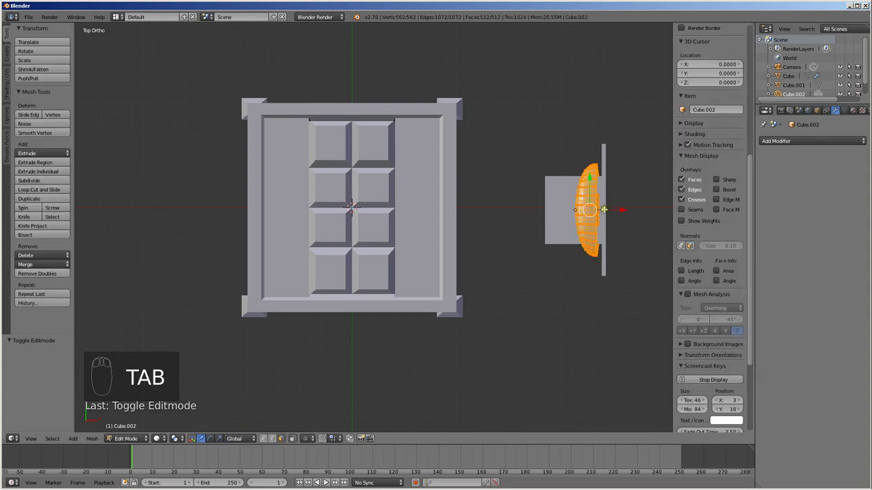
key(g)
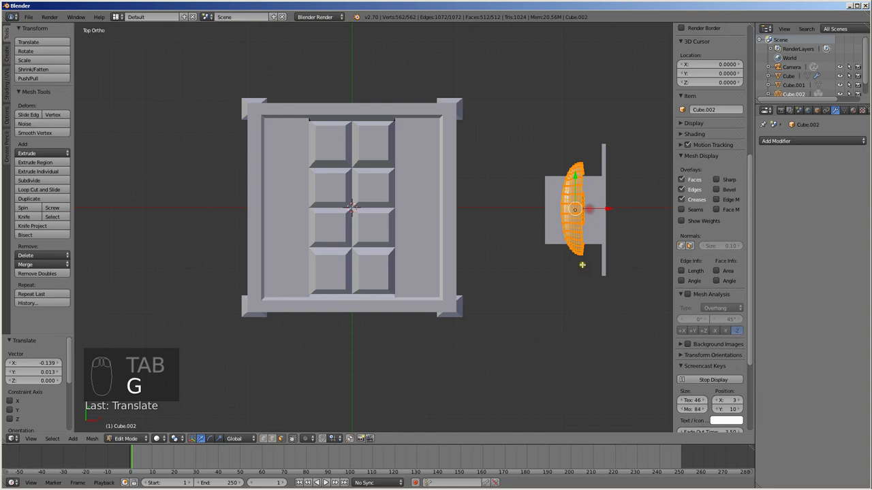
key(KP_1)
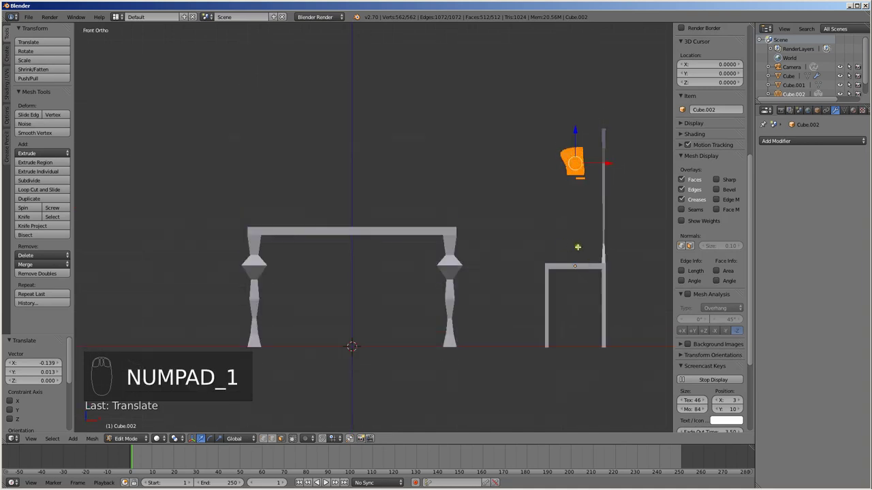
key(g)
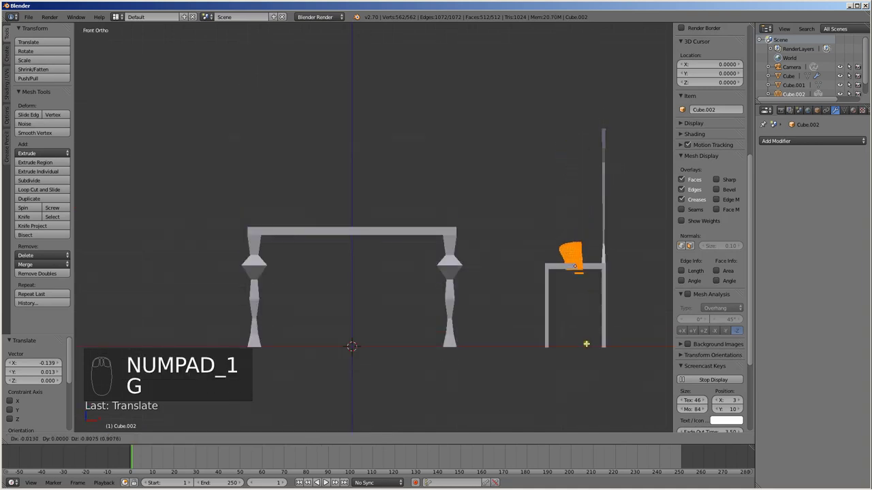
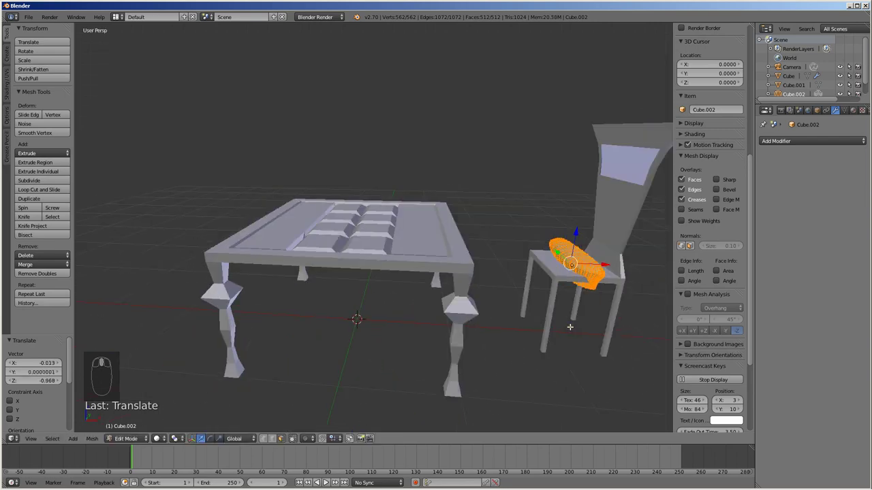
key(Tab)
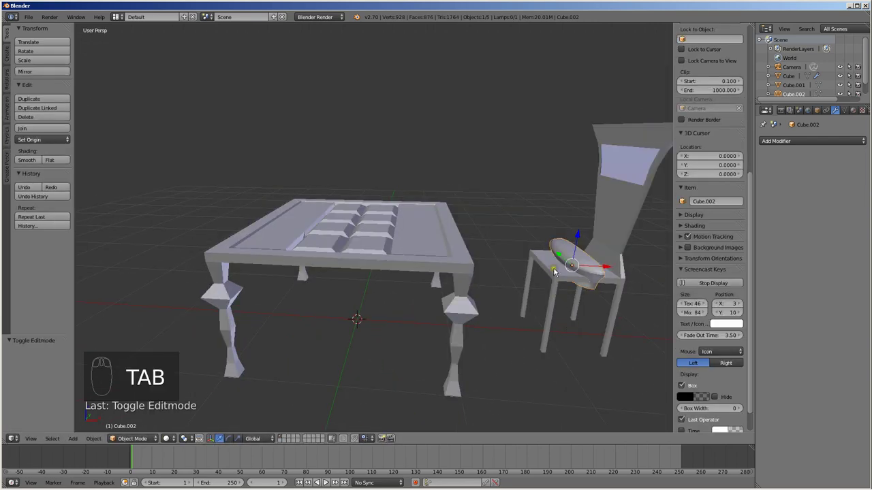
Step: Raise the cushion vertically to the top of the backrest and inspect it from around the chair
key(KP_1)
key(KP_3)
key(KP_1)
drag(487, 256, 449, 175)
drag(451, 152, 466, 127)
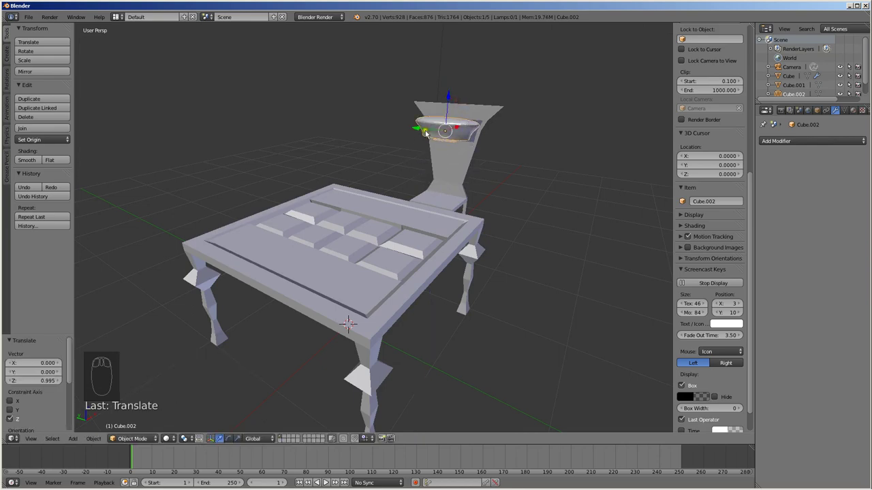
drag(426, 131, 521, 175)
drag(423, 177, 158, 190)
scroll(down, 3)
scroll(down, 3)
drag(186, 205, 181, 201)
drag(188, 174, 218, 194)
Step: Scale the cushion along the vertical axis to fit the backrest
key(s)
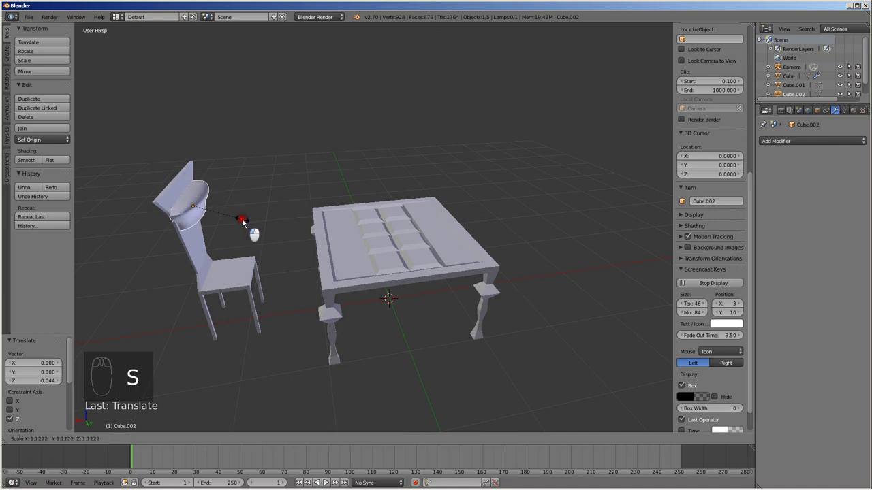
drag(246, 229, 296, 157)
scroll(up, 3)
drag(273, 139, 276, 148)
key(s)
scroll(down, 3)
middle_click(278, 152)
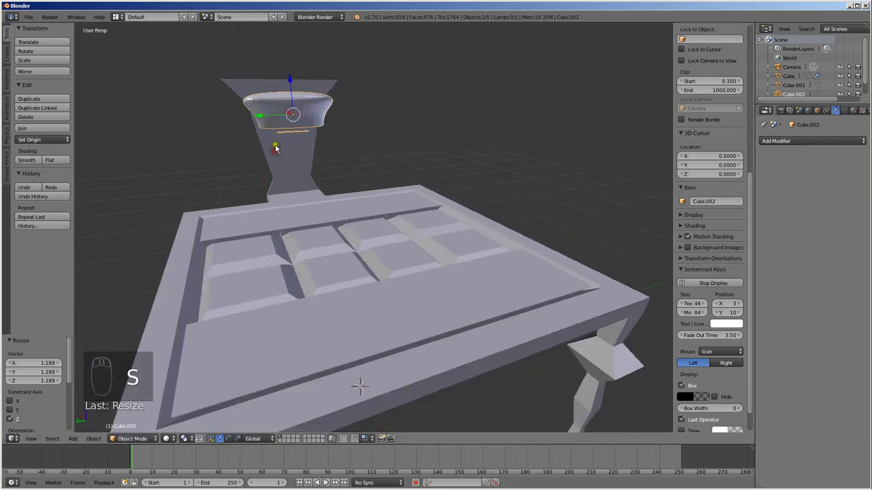
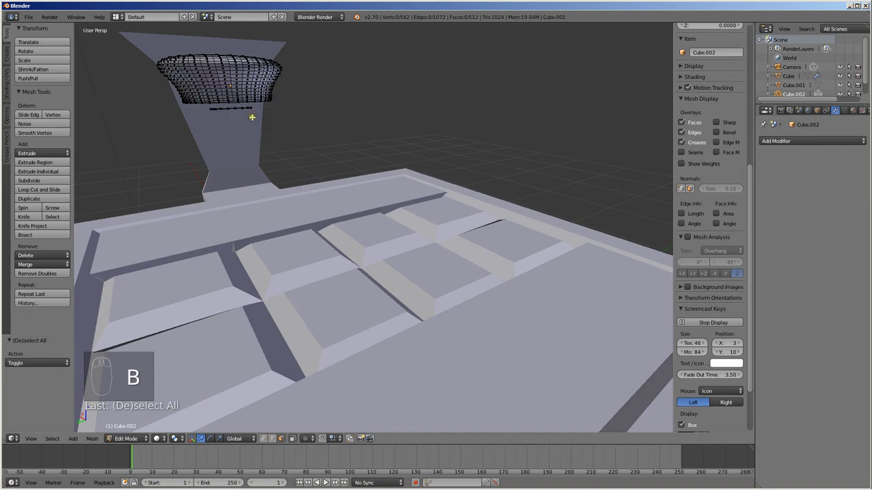
Step: Circle-select and delete the stray loose vertices below the cushion, leaving an open-bottomed shell
key(c)
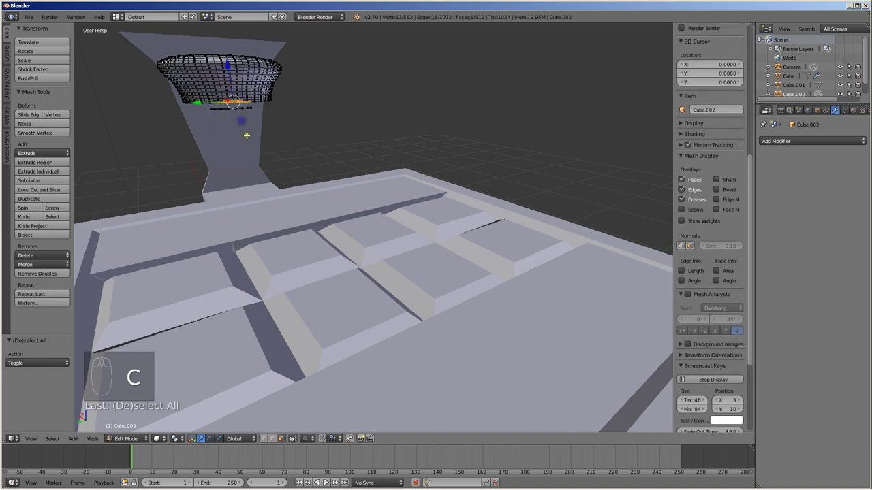
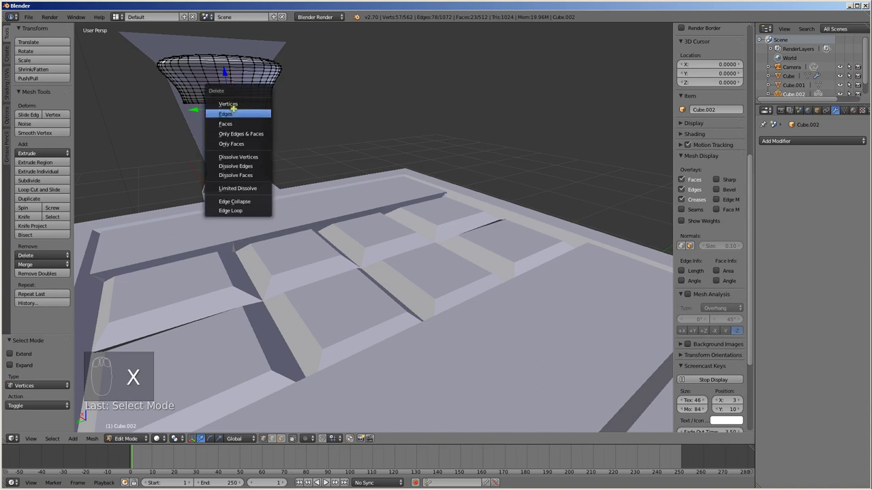
key(c)
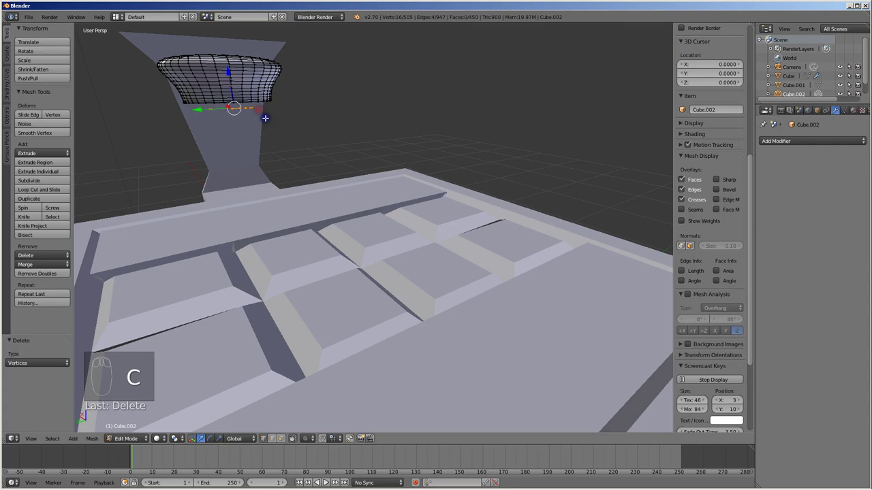
key(x)
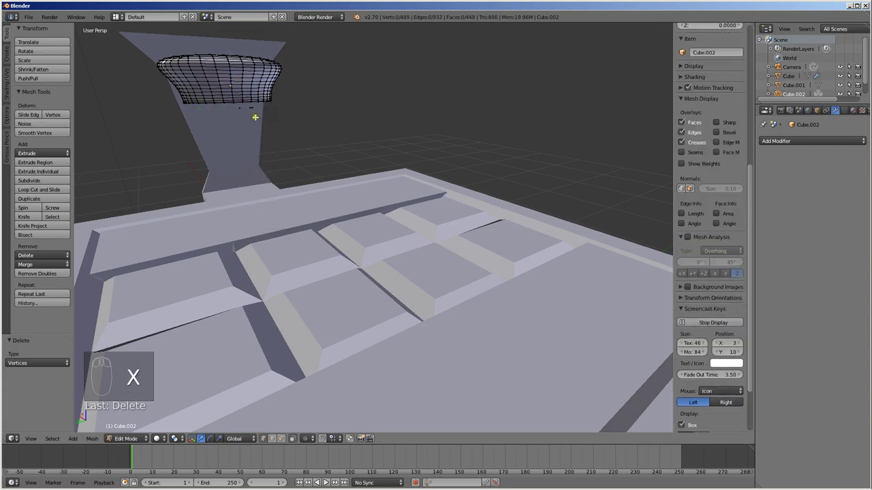
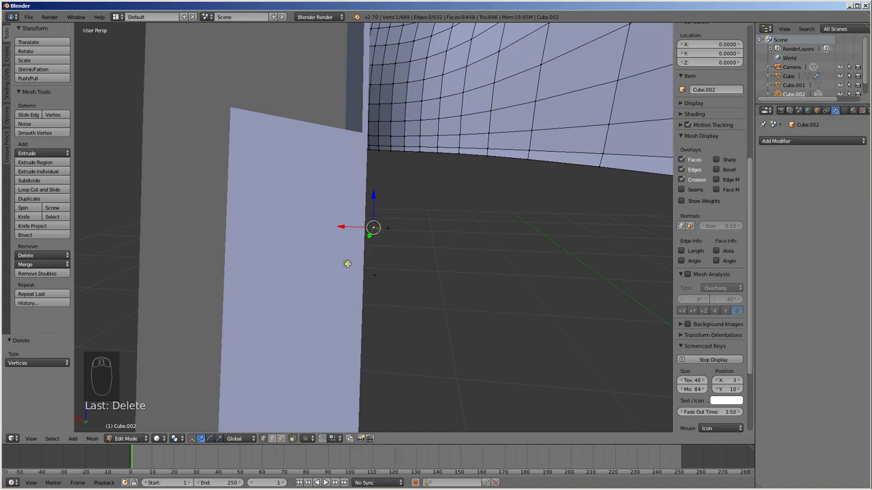
key(c)
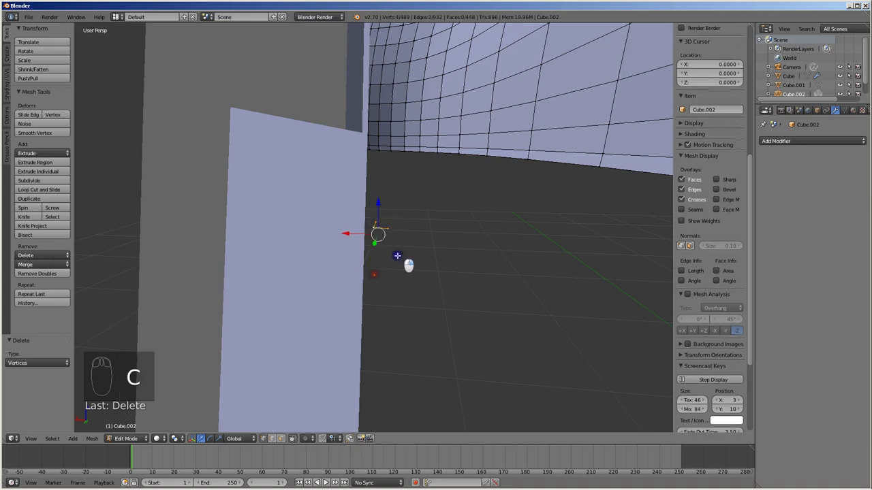
key(x)
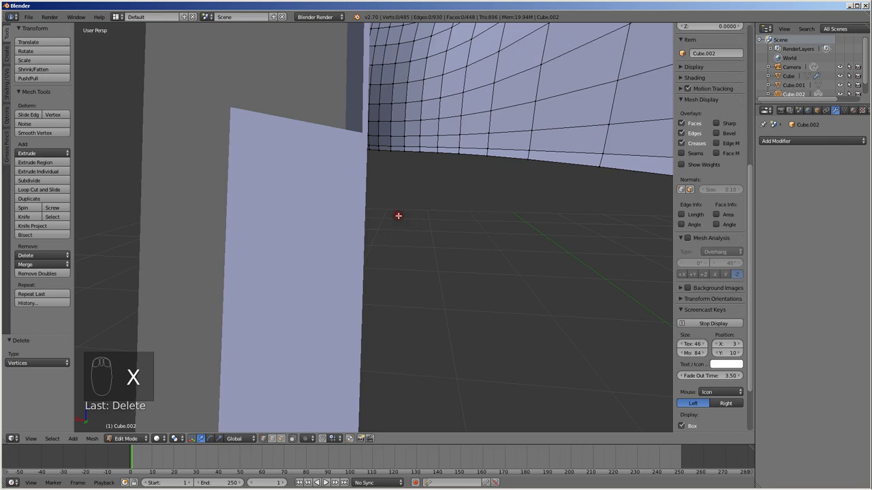
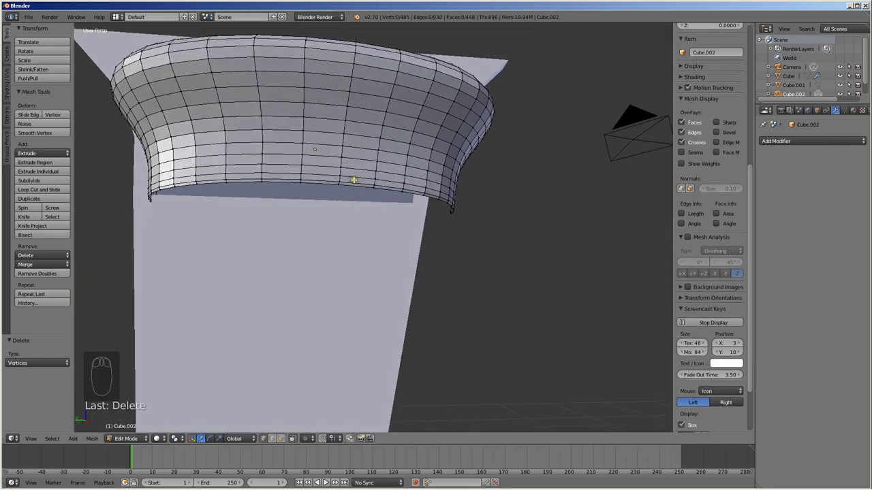
Step: Shift the cushion slightly along its depth and resize it on the backrest
key(Tab)
drag(289, 149, 386, 208)
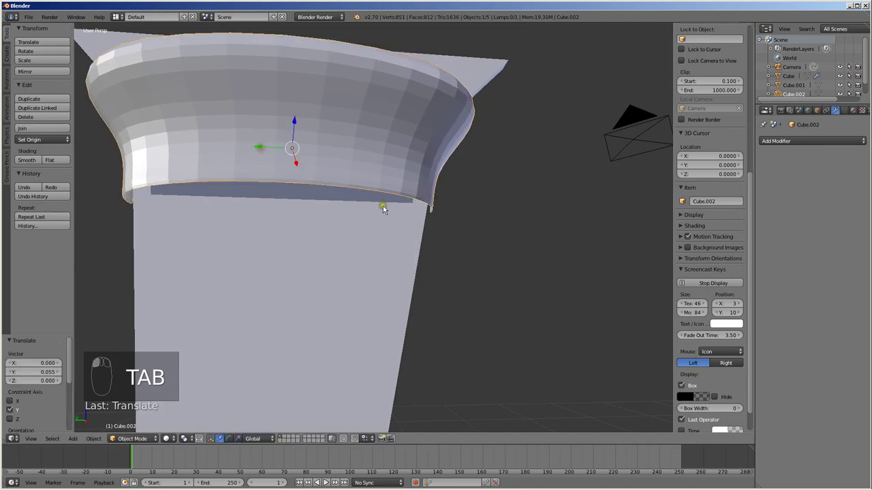
key(s)
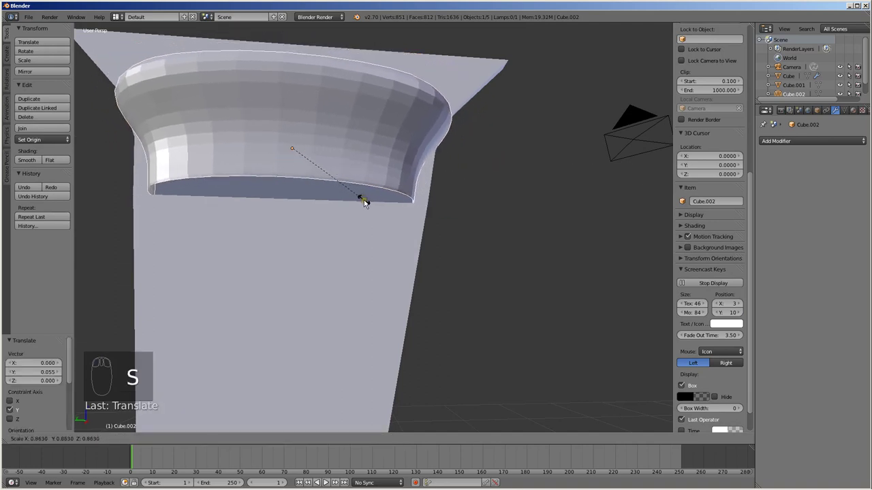
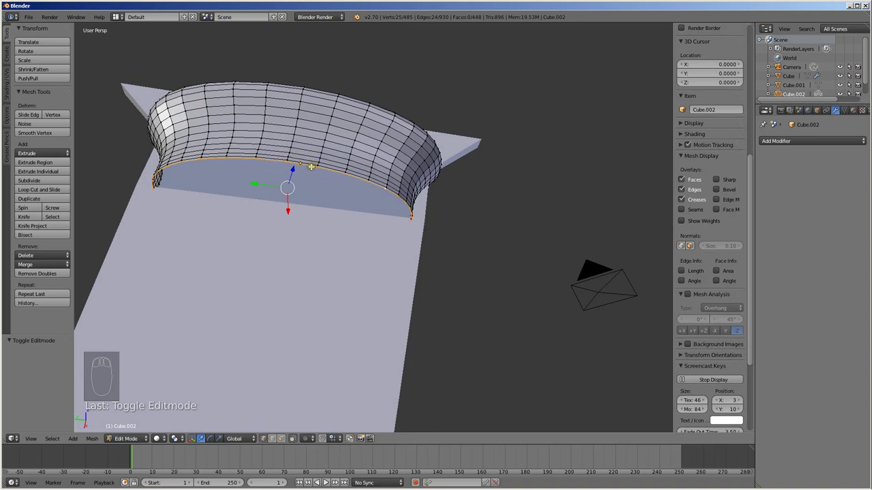
Step: Fill the cushion's open bottom with a face and rescale it vertically
key(f)
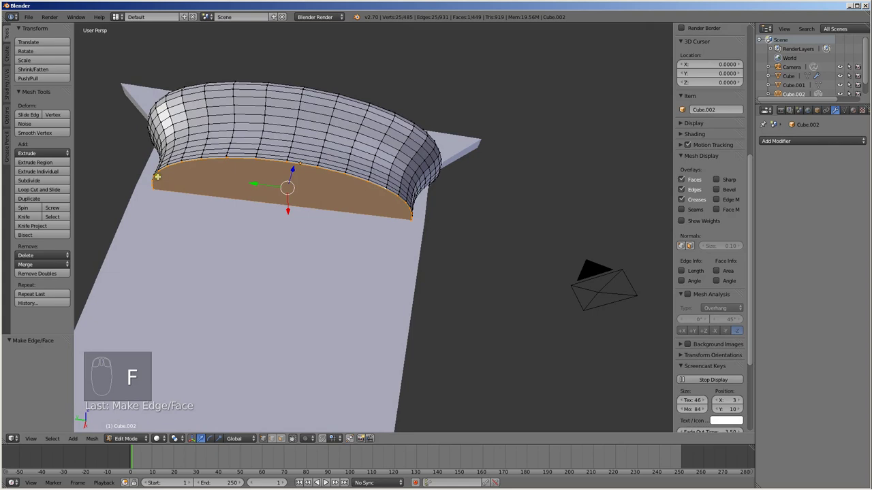
key(Tab)
drag(370, 173, 338, 169)
key(s)
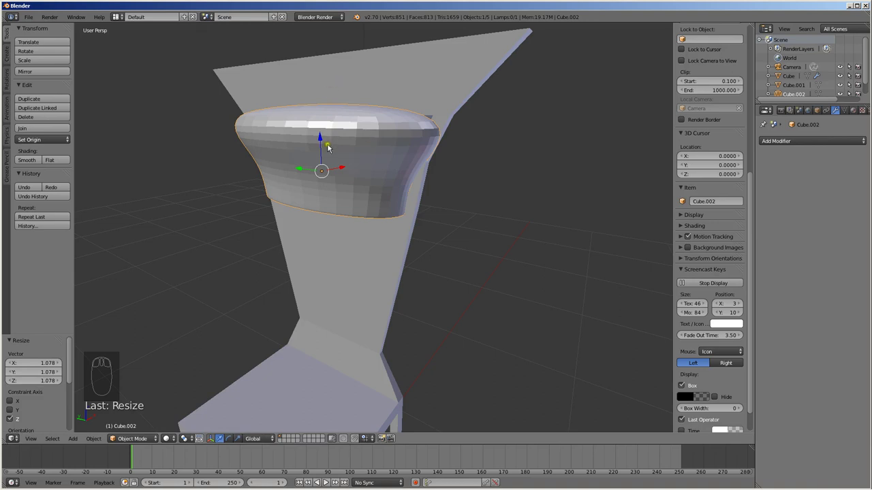
Step: Hide the finished cushion and enter edit mode on the chair backrest in face select
key(h)
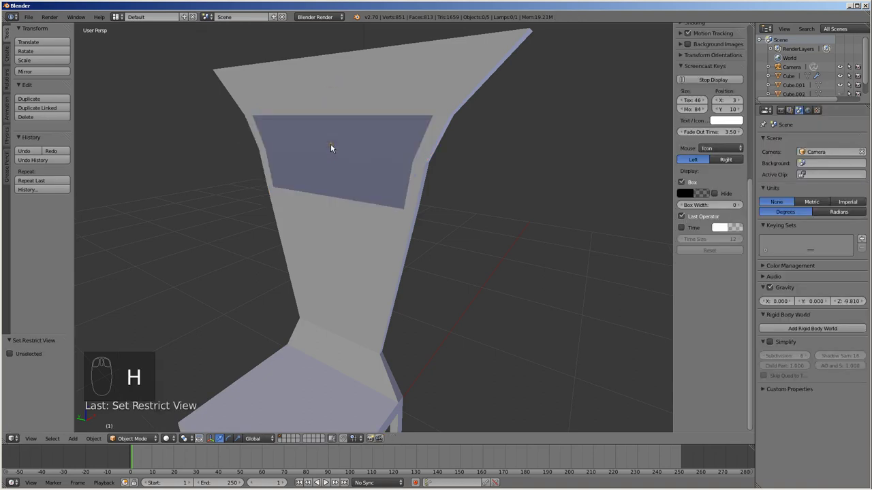
drag(313, 160, 323, 163)
key(ctrl+Tab)
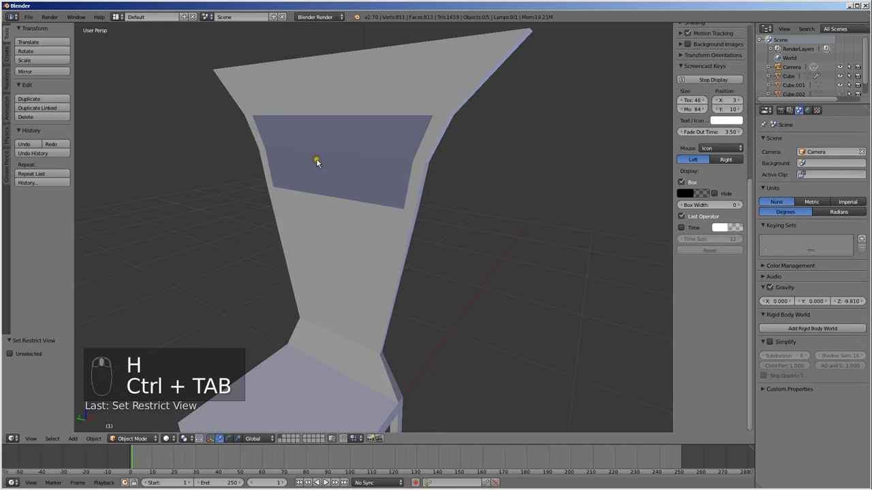
drag(330, 205, 321, 214)
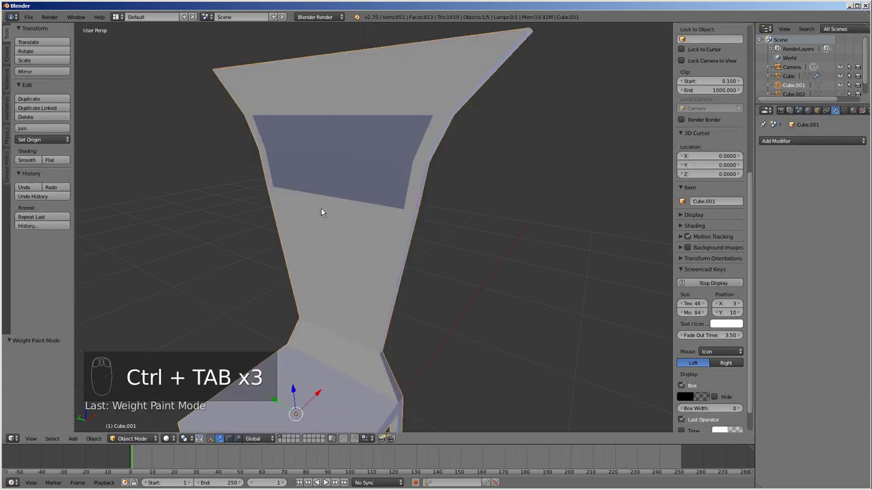
key(Tab)
key(ctrl+Tab)
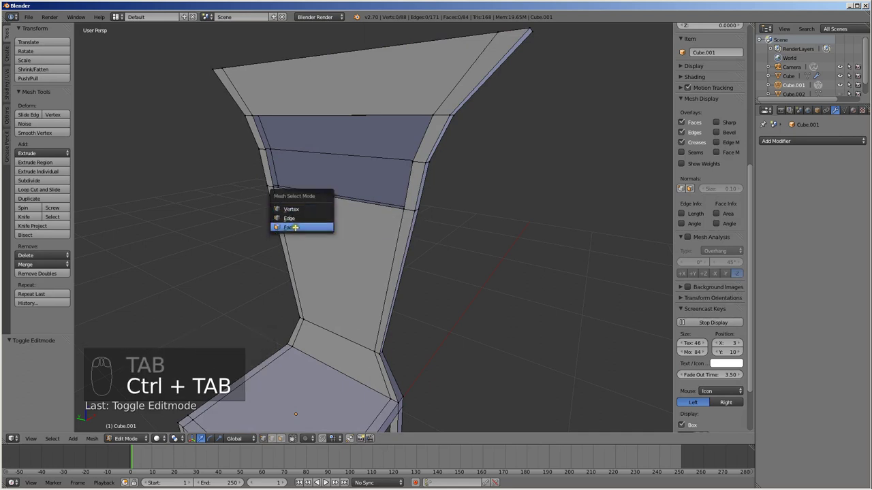
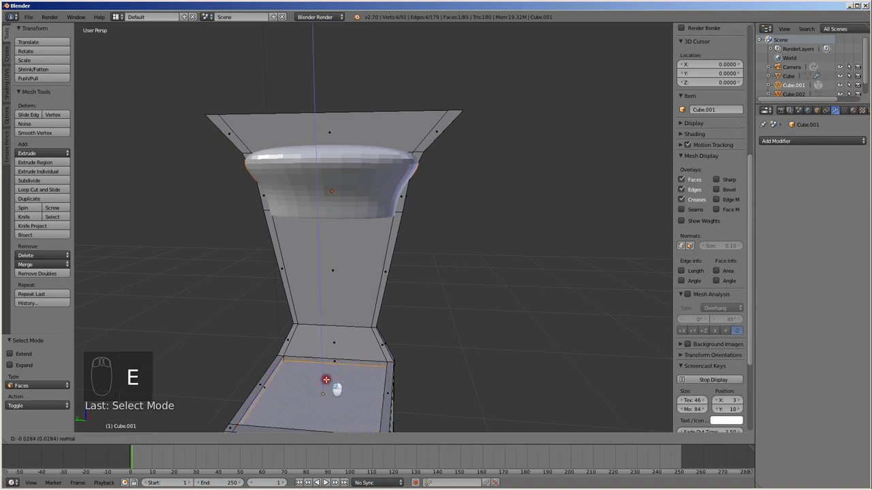
Step: Shrink, extrude and rescale the cushion's top faces into a puffed, rounded top
key(s)
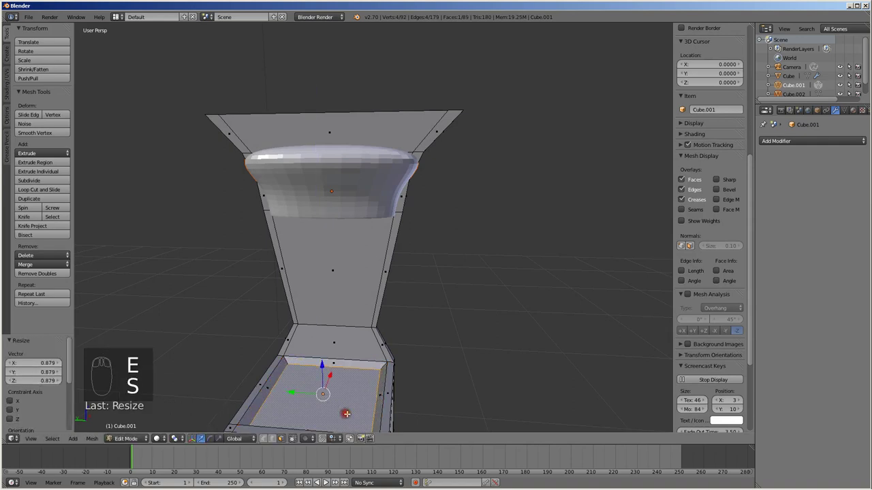
key(e)
key(s)
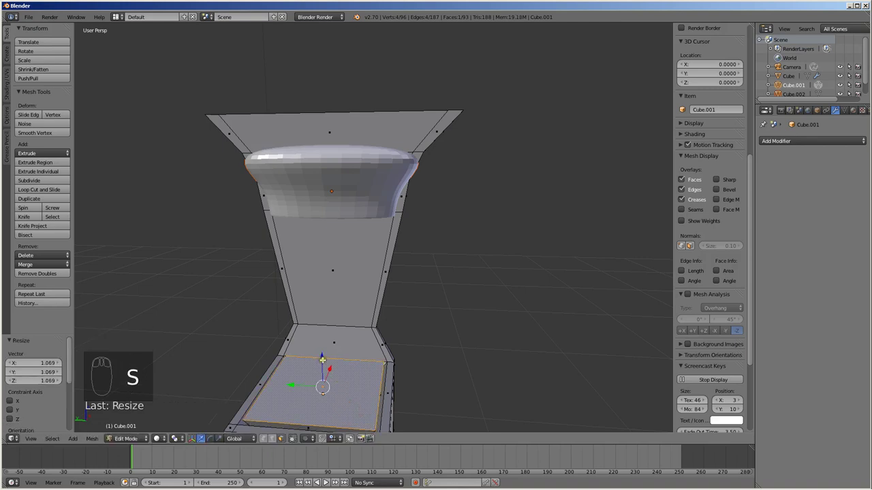
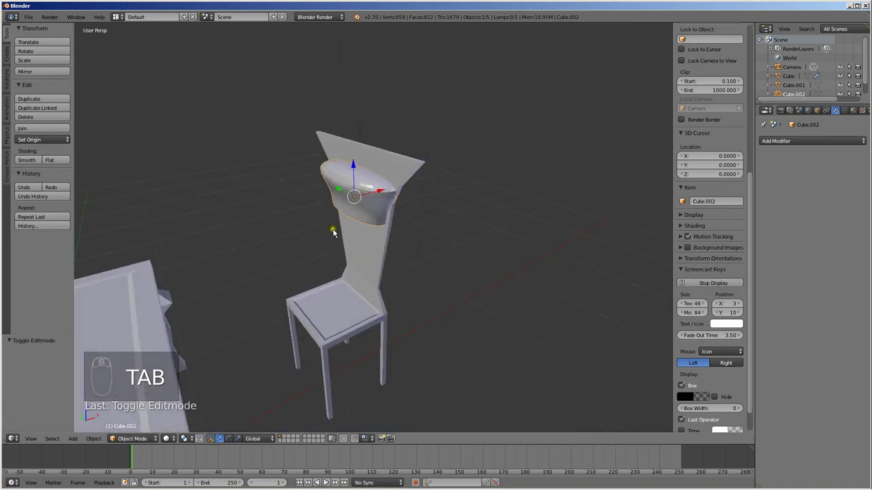
Step: Duplicate the seat cushion and rotate the copy upright about 90° in front view
key(shift+d)
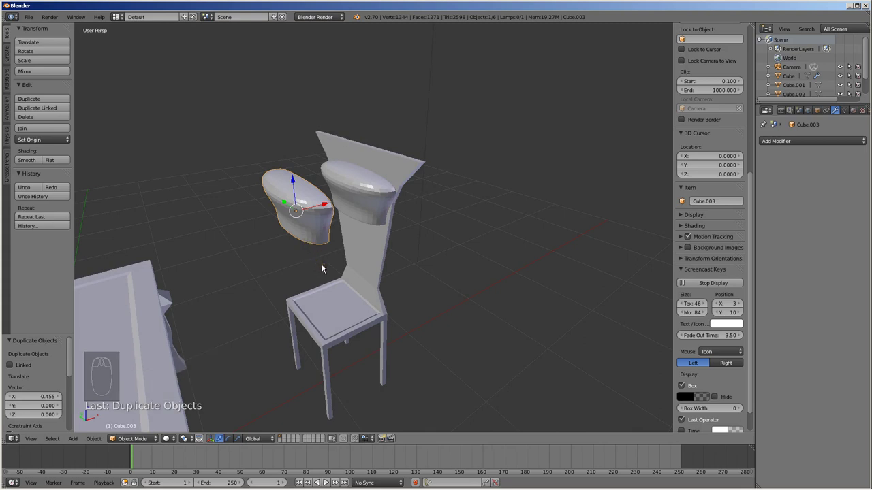
key(KP_1)
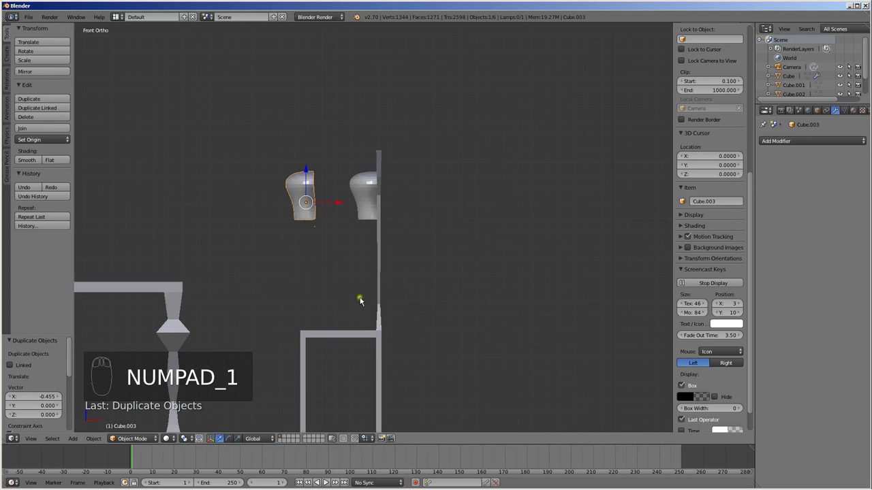
key(r)
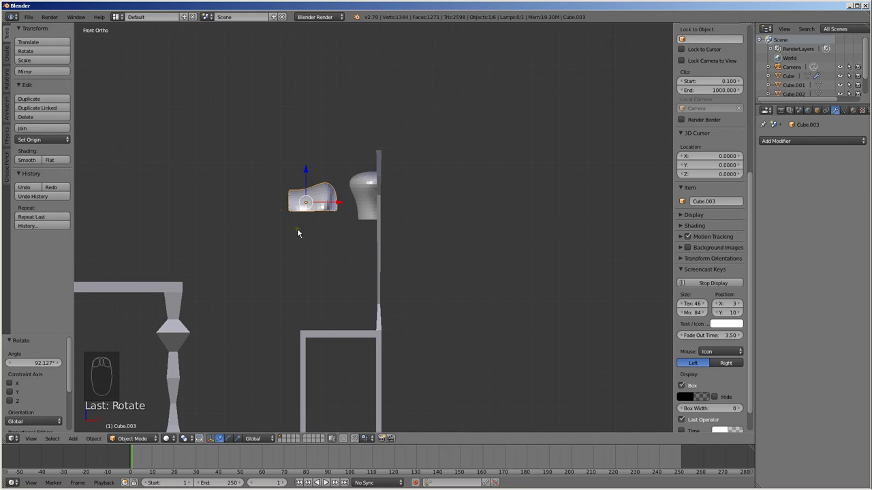
Step: Stretch the upright copy wider and fit it against the chair's back panel as padding
key(s)
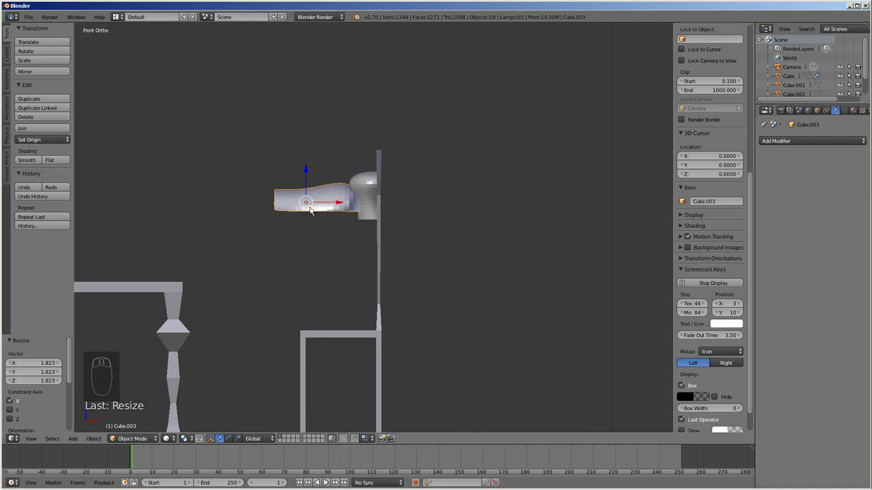
key(KP_7)
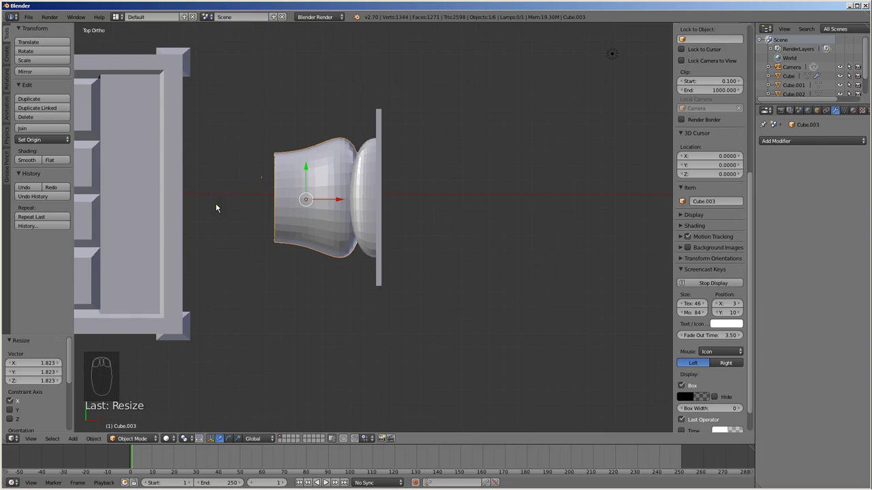
key(r)
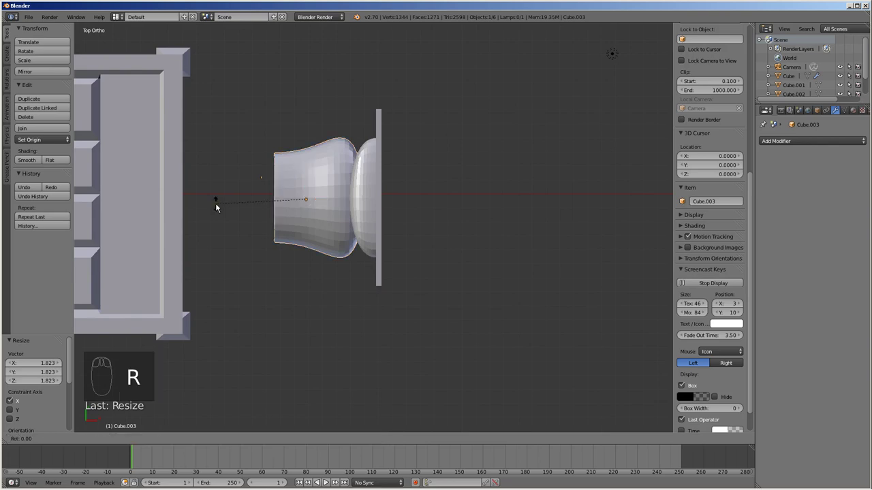
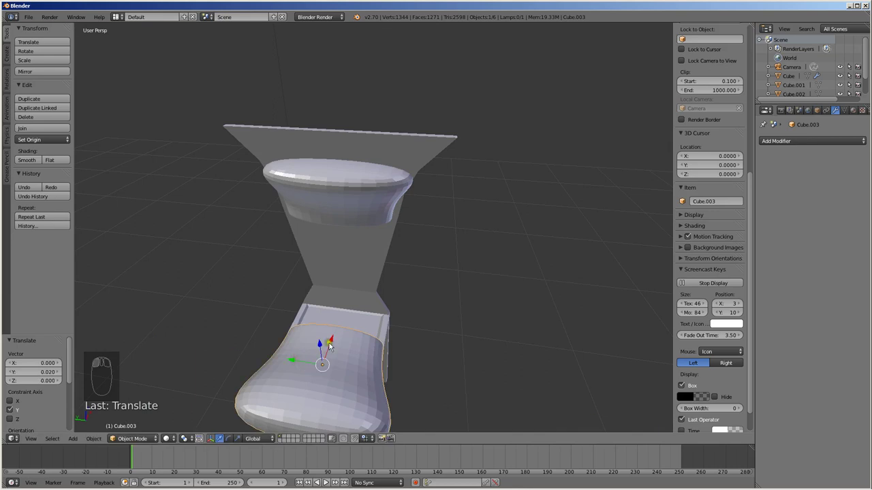
Step: Select the back padding and orbit to view its open end from the side
drag(338, 338, 360, 304)
click(361, 303)
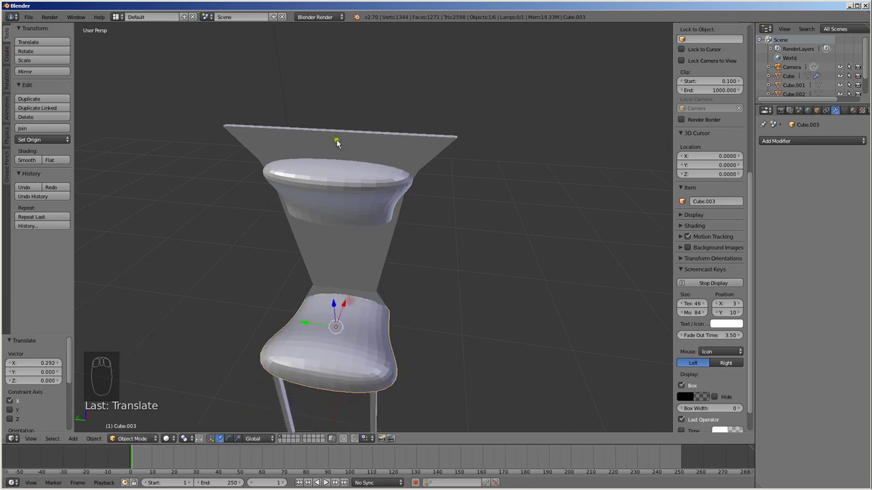
drag(420, 192, 311, 178)
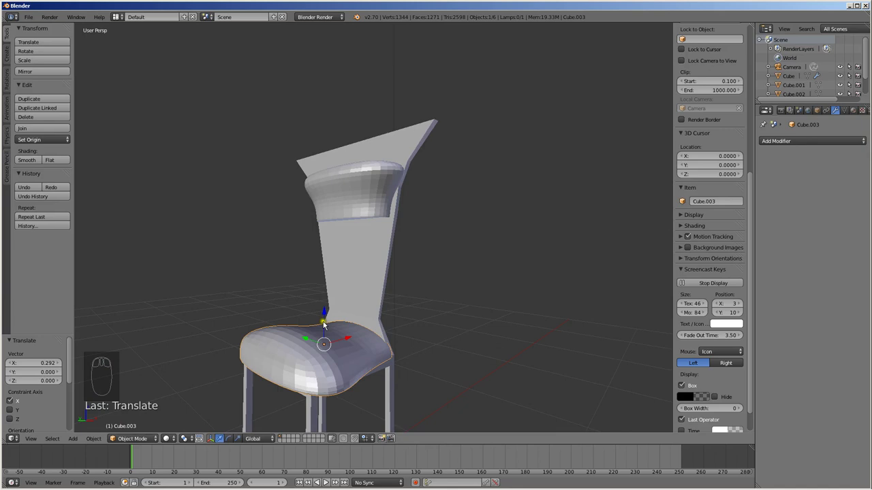
drag(350, 362, 330, 309)
Step: In vertex select, fill the padding's open boundary with a new face and leave edit mode
key(Tab)
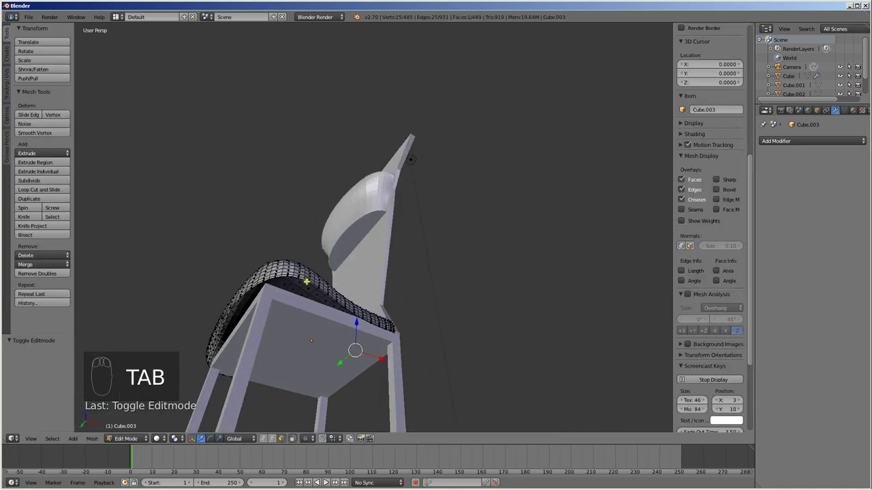
key(ctrl+Tab)
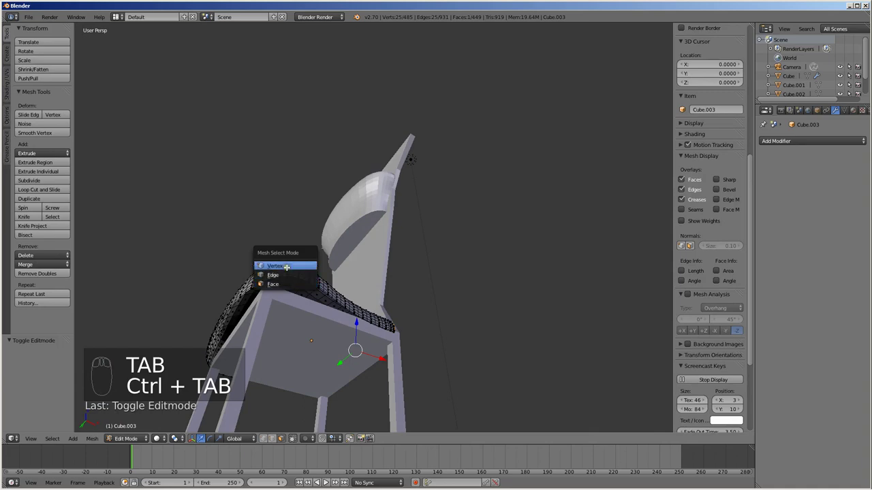
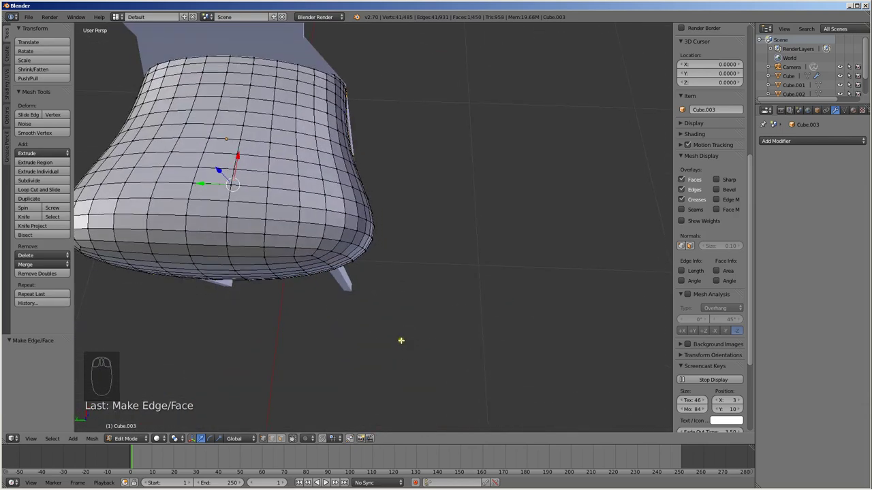
key(KP_7)
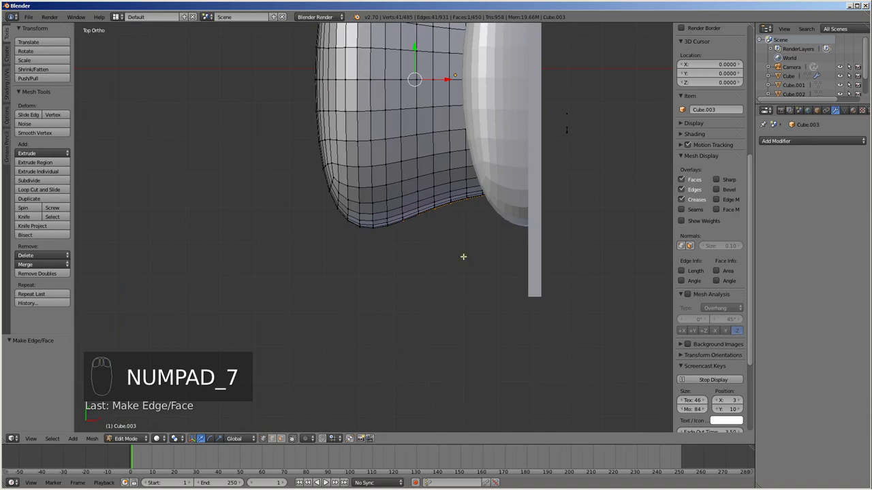
key(Tab)
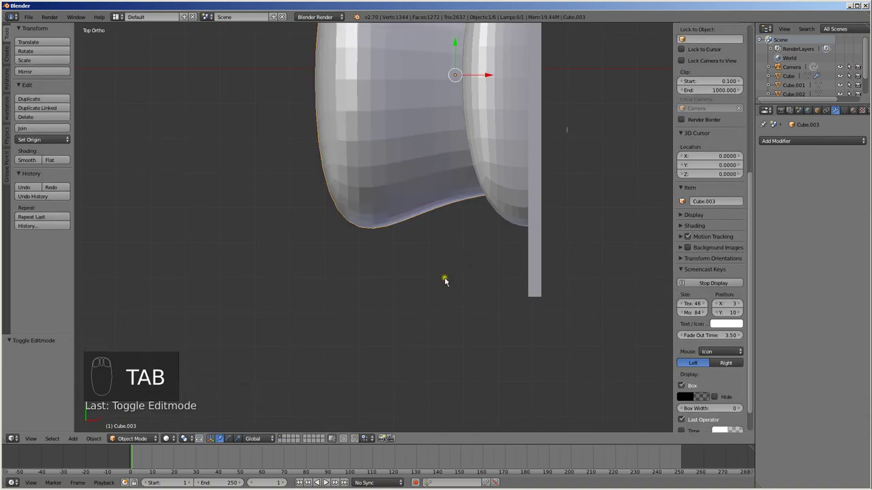
Step: In wireframe, scale the seat cushion slightly smaller on the chair seat
key(z)
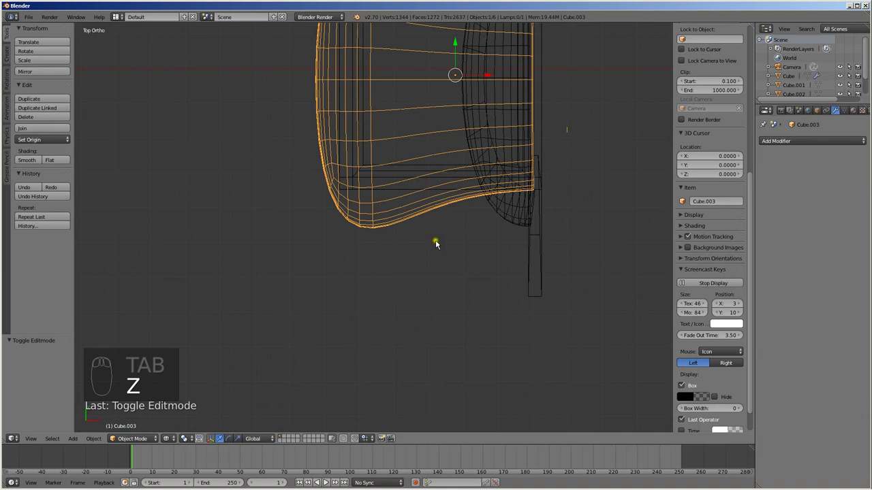
drag(431, 242, 405, 210)
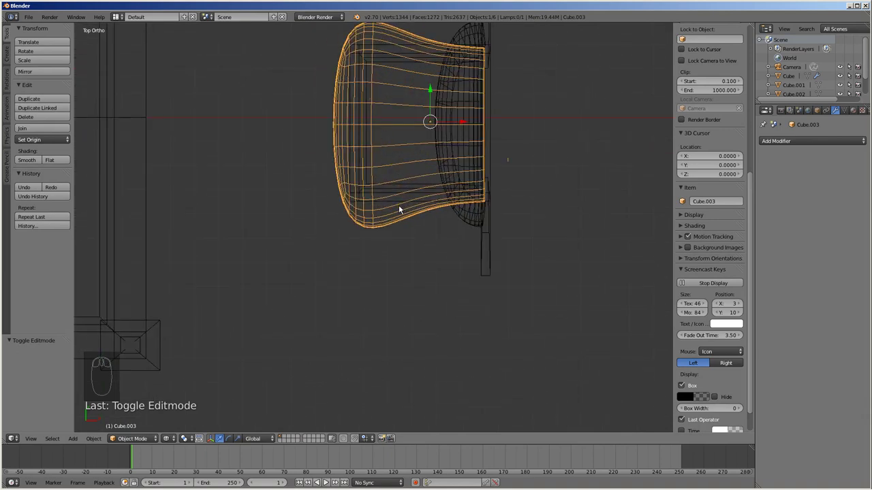
key(s)
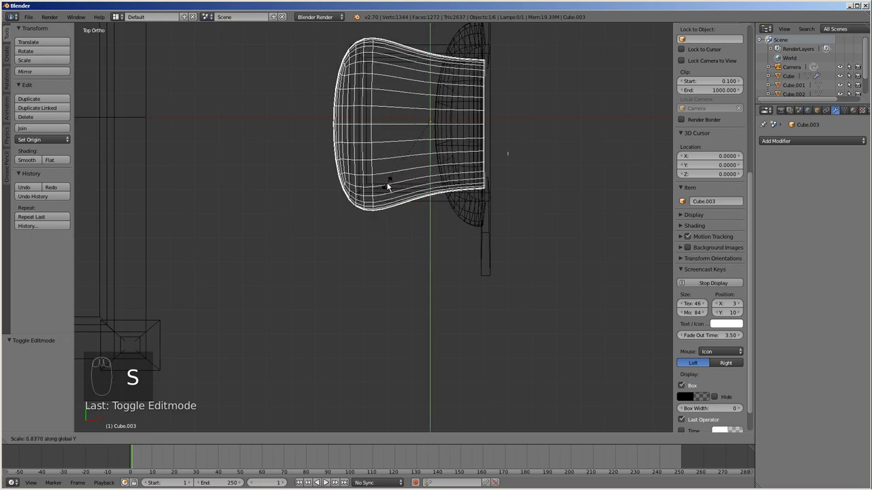
drag(406, 227, 493, 167)
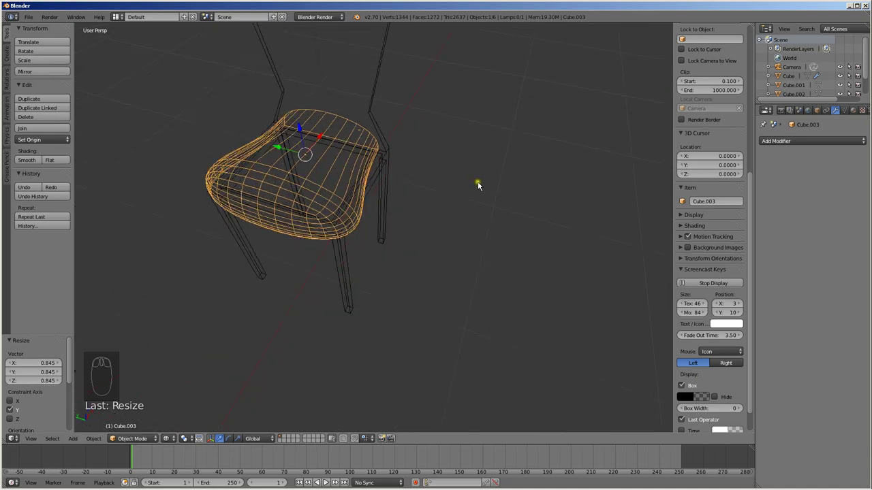
Step: Widen the cushion's back rim faces in edit mode, then return to solid shading
key(Tab)
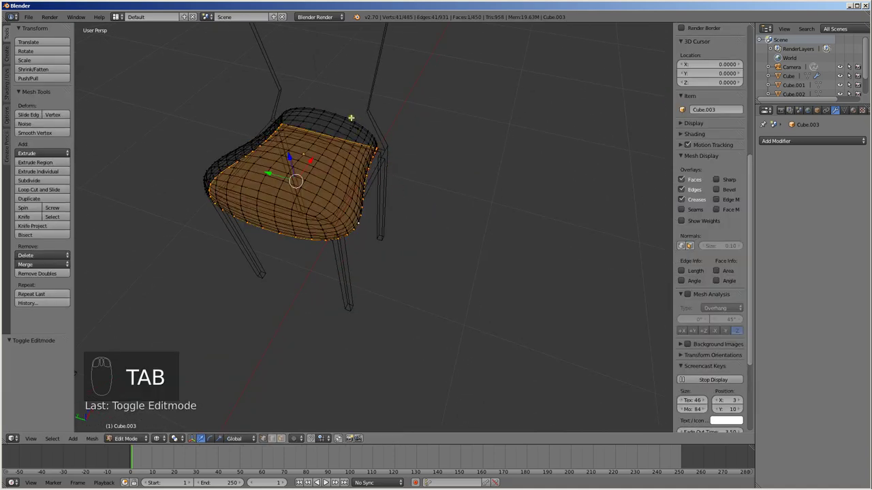
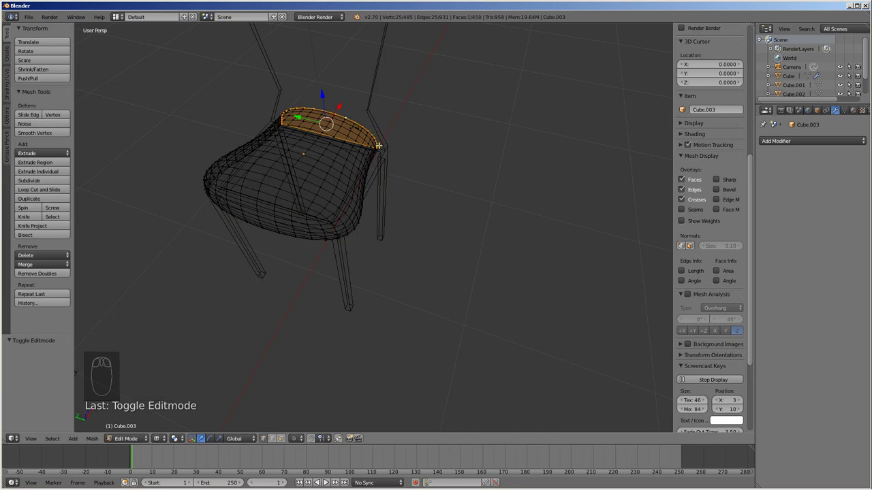
key(s)
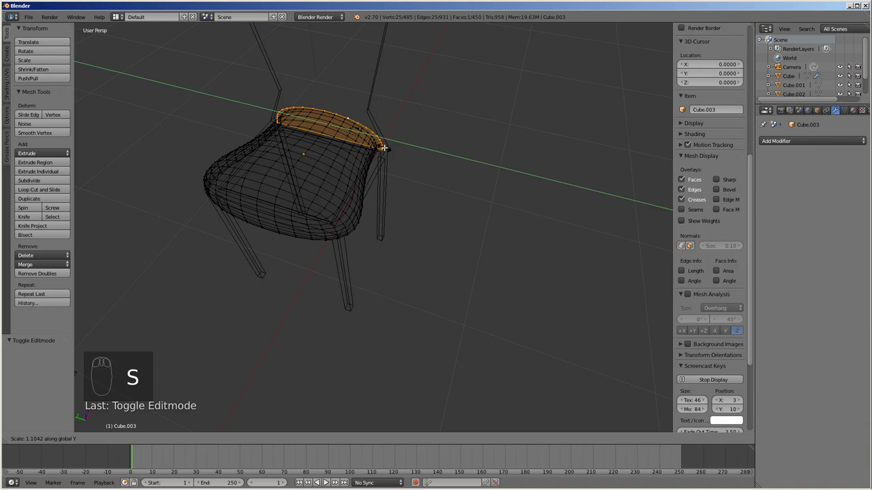
key(o)
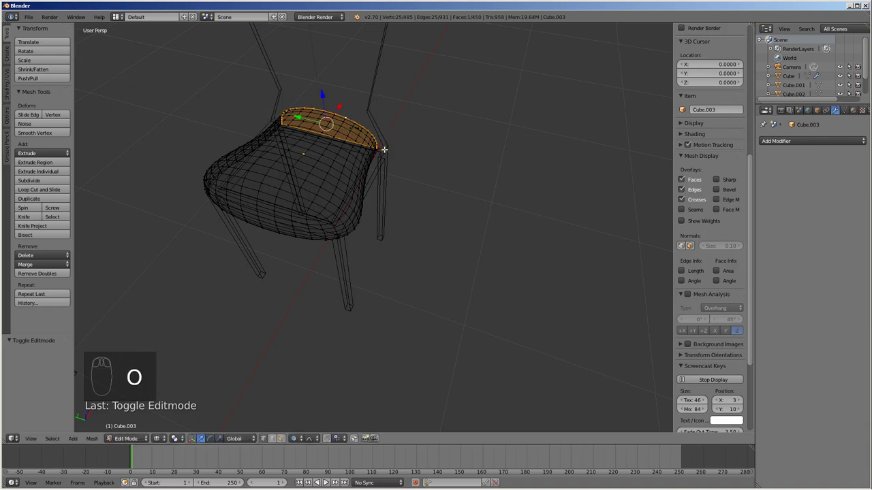
key(s)
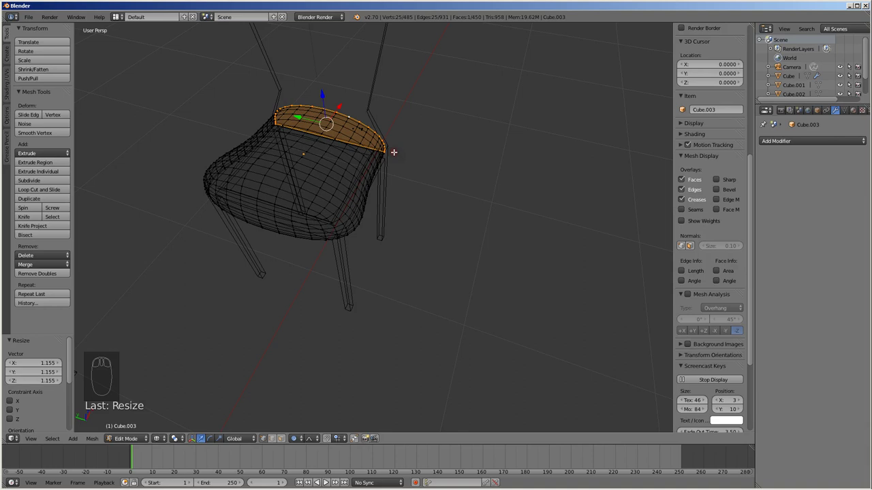
key(Tab)
key(z)
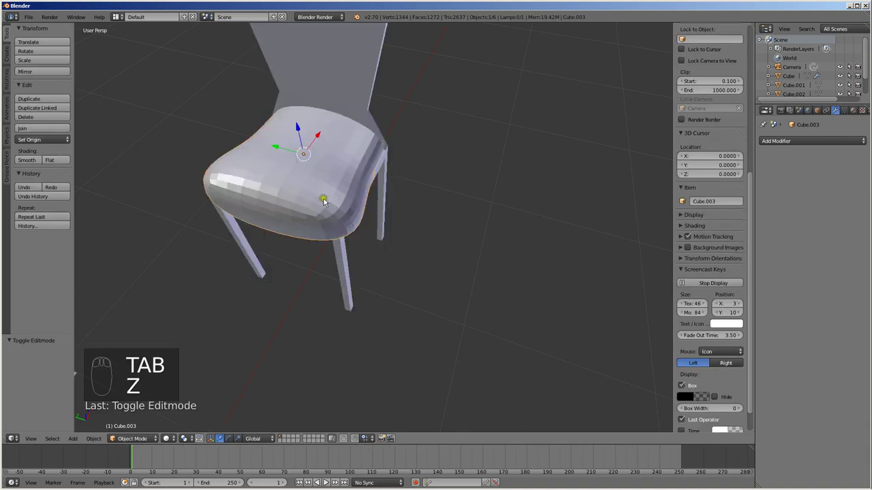
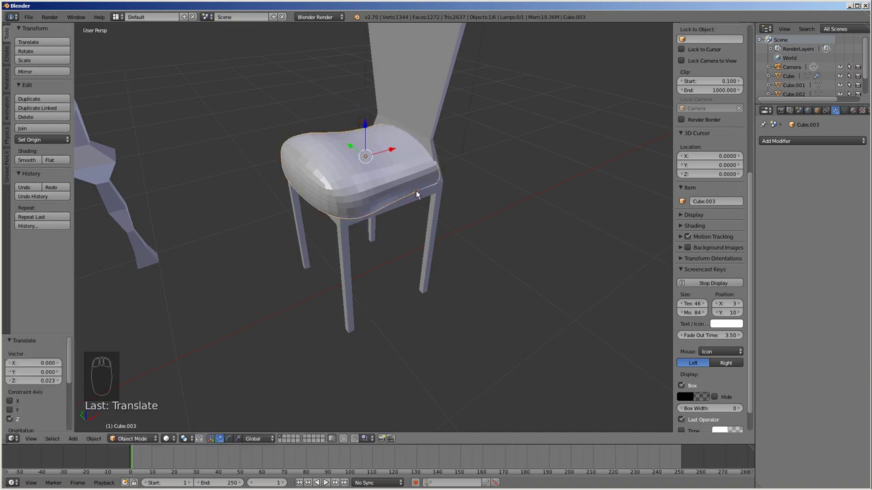
Step: Raise the chair seat along Z on its legs and shade it smooth
key(r)
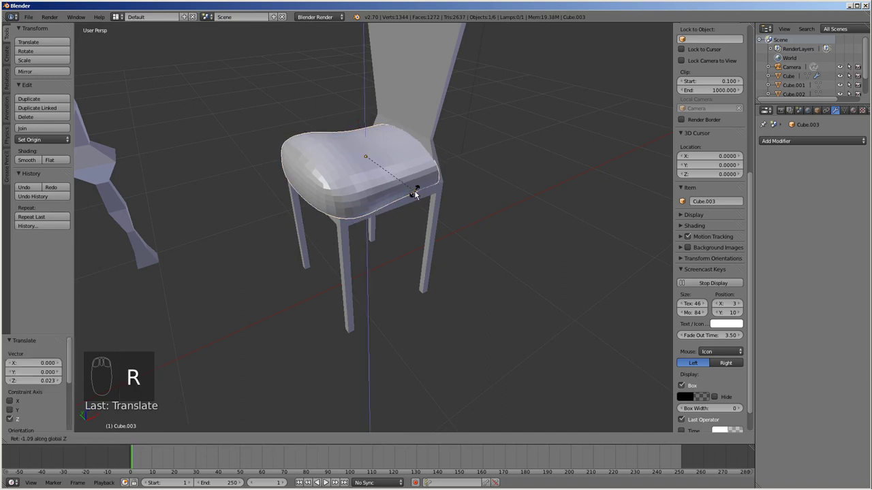
key(Tab)
key(Tab)
drag(38, 162, 358, 152)
drag(298, 165, 319, 118)
middle_click(299, 131)
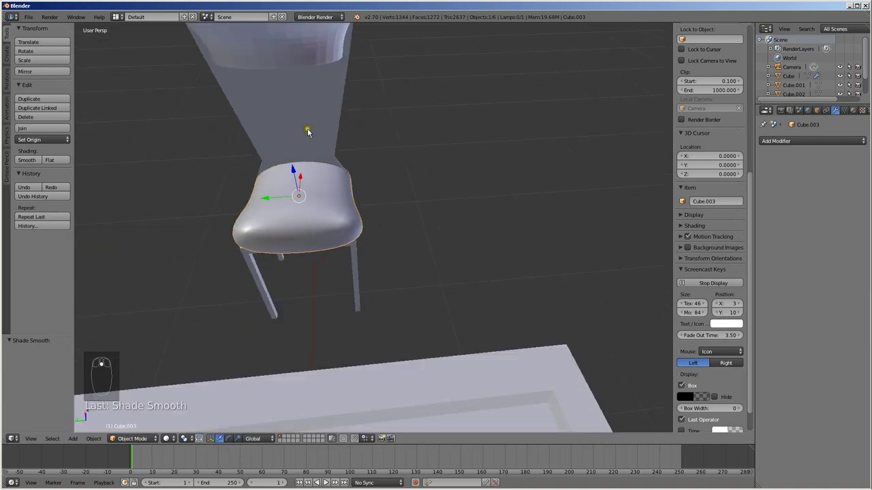
middle_click(261, 109)
Step: Zoom out to the whole scene and make the table the active object
drag(328, 123, 311, 140)
drag(38, 166, 382, 232)
drag(289, 118, 252, 228)
drag(251, 227, 261, 251)
drag(221, 230, 277, 256)
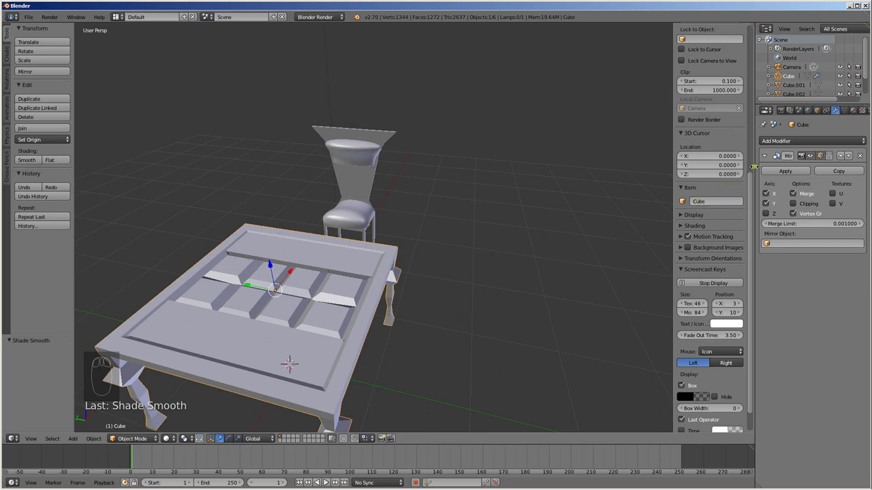
Step: Try a Subdivision Surface on the table, lower its level, then remove it to keep the blocky shape
drag(771, 159, 760, 160)
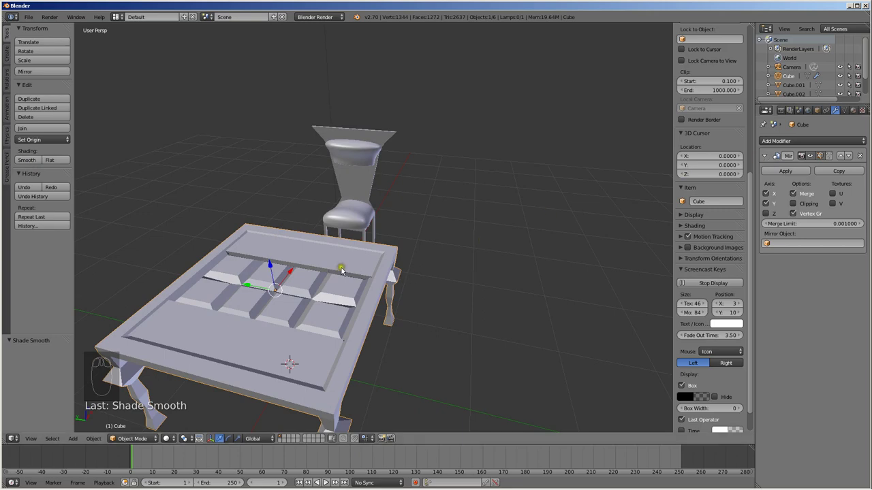
key(ctrl+2)
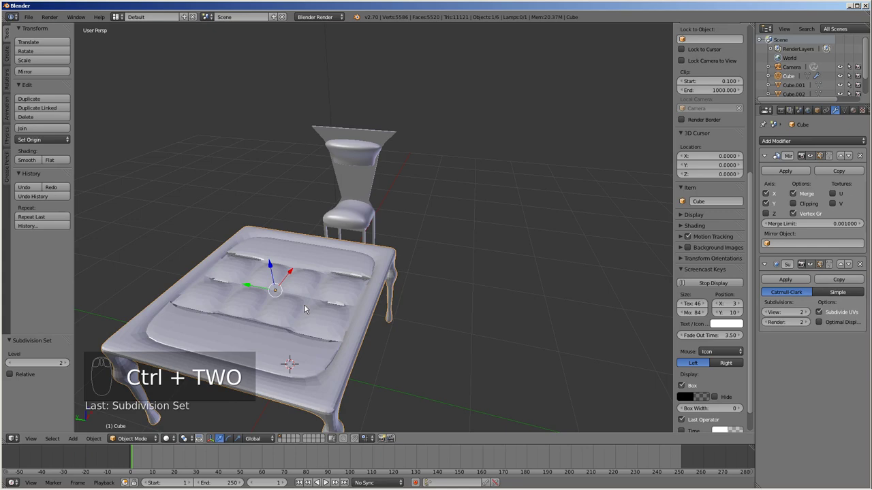
key(ctrl+1)
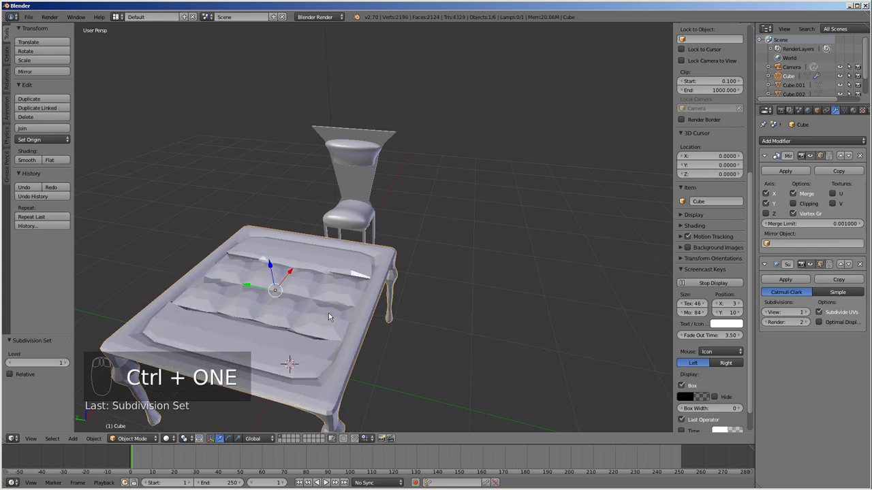
drag(867, 265, 272, 325)
middle_click(276, 311)
Step: Zoom out to frame the whole table-and-chair scene for the next object
scroll(up, 3)
drag(285, 332, 395, 273)
scroll(up, 3)
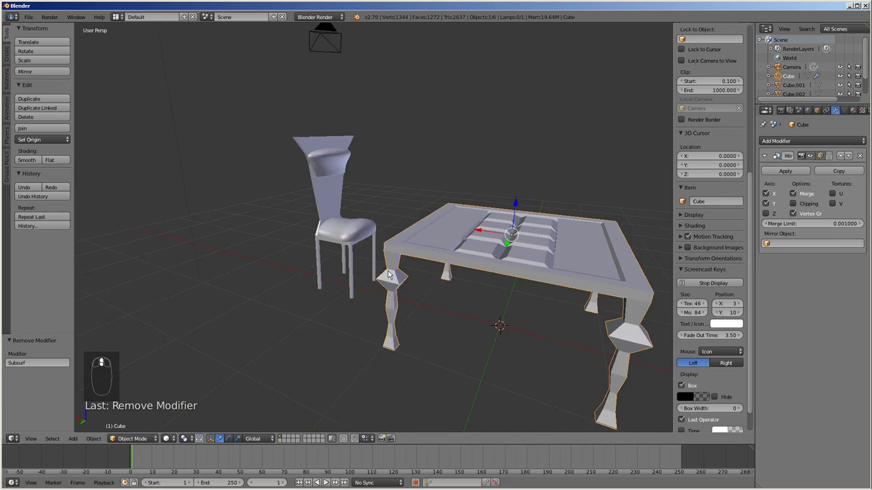
scroll(down, 3)
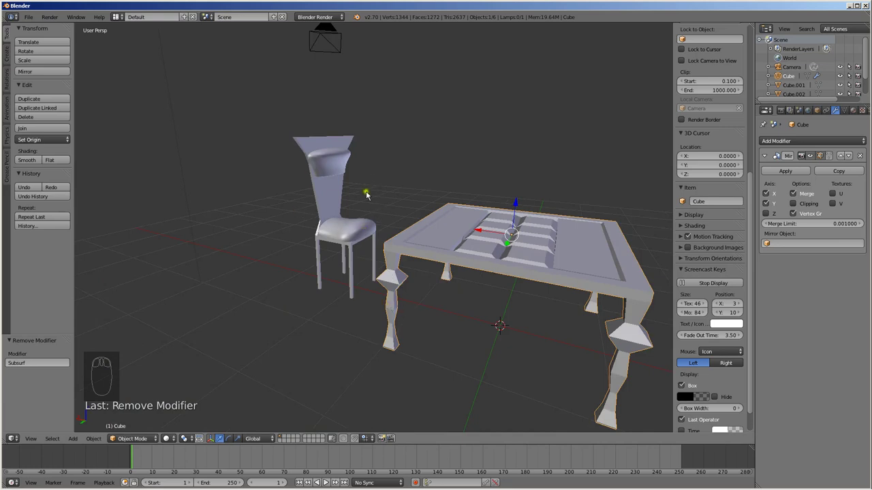
scroll(down, 3)
drag(426, 249, 351, 240)
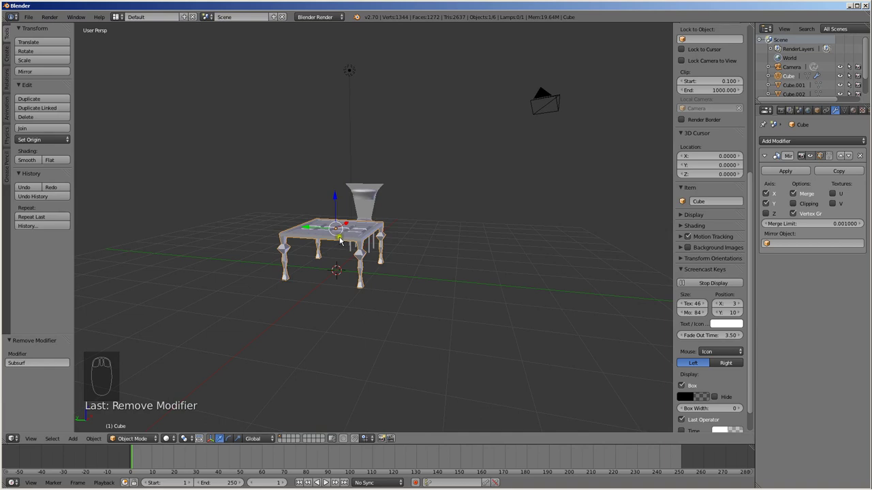
Step: Add a cube and delete its top and front vertices, leaving an open floor-and-two-walls box
key(shift+a)
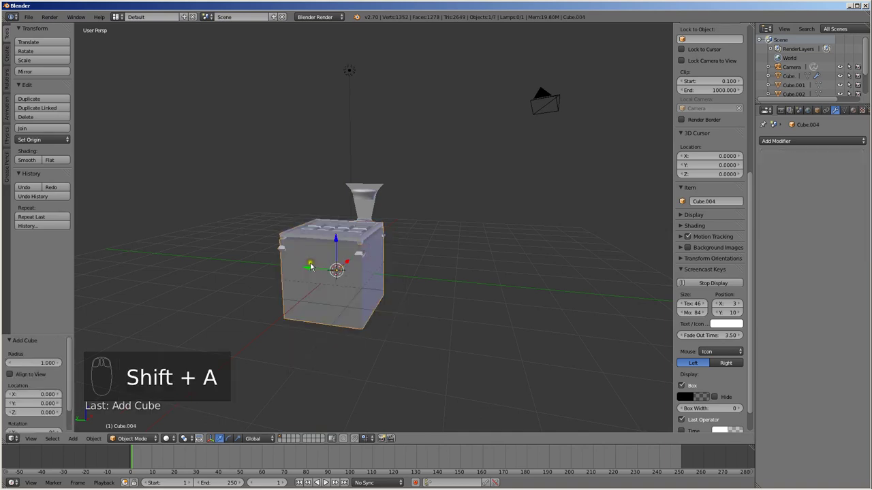
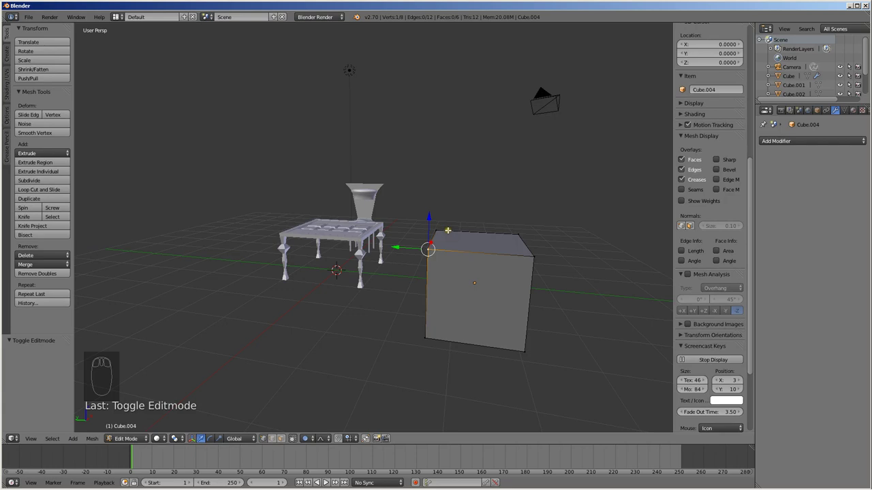
key(x)
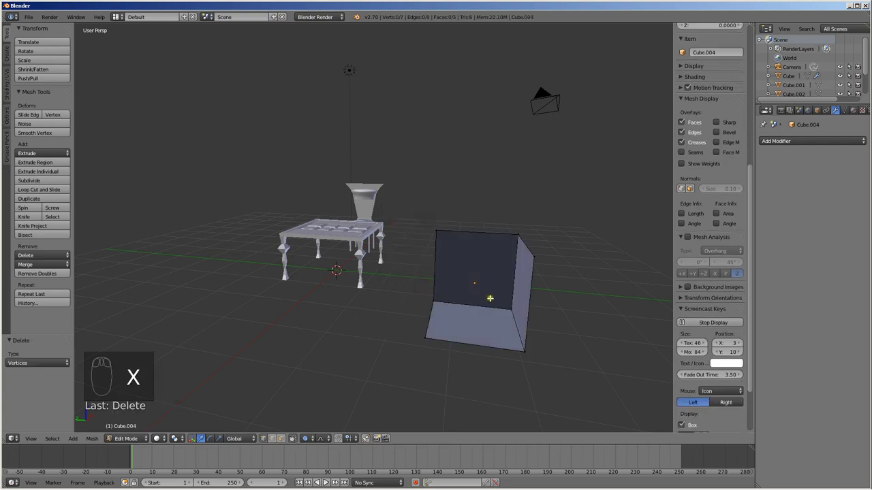
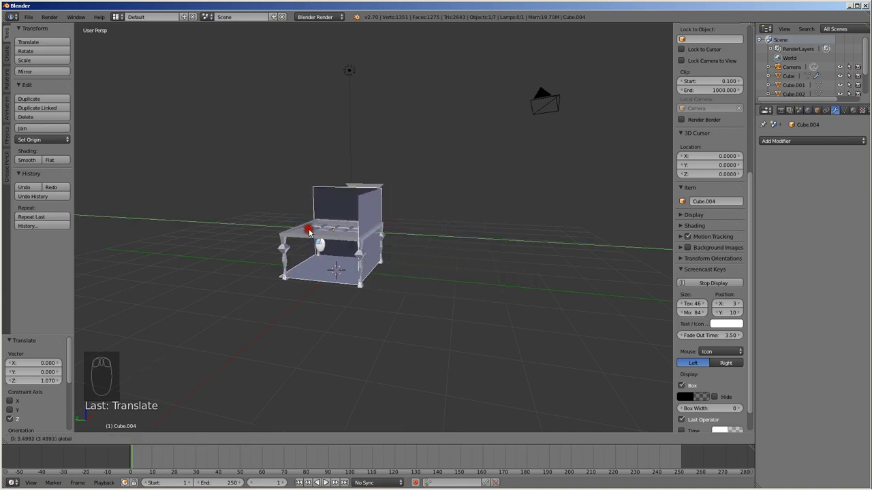
drag(321, 277, 421, 285)
Step: Scale the box along Y, Z and X into a room-sized floor and walls around the furniture
key(s)
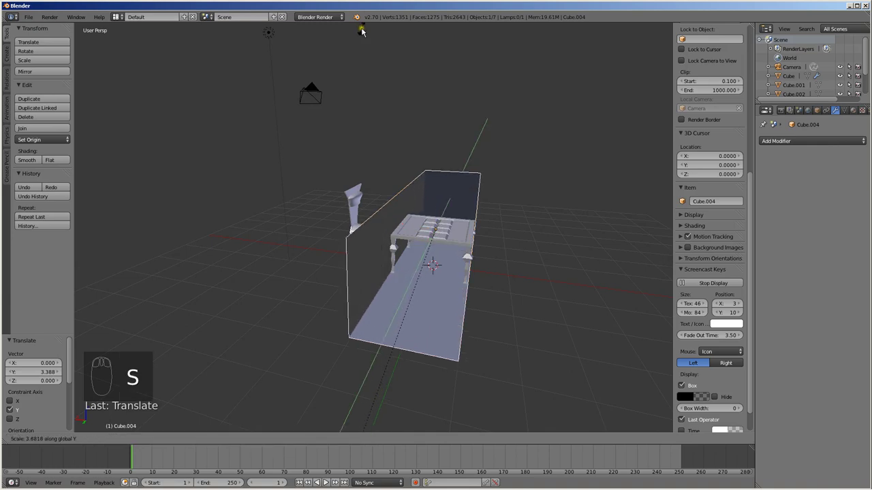
key(s)
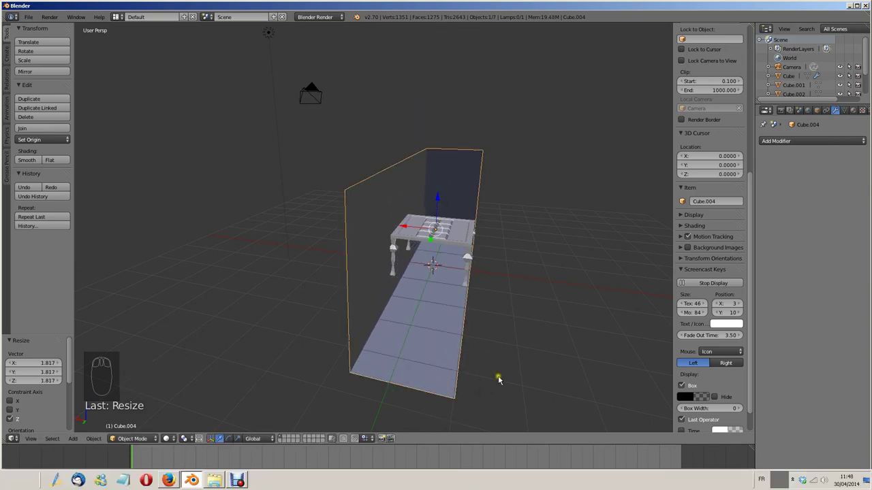
key(s)
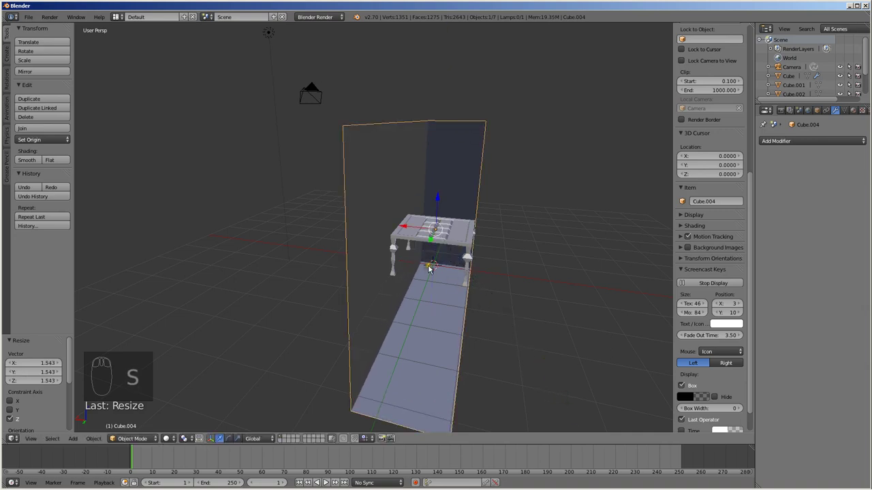
key(s)
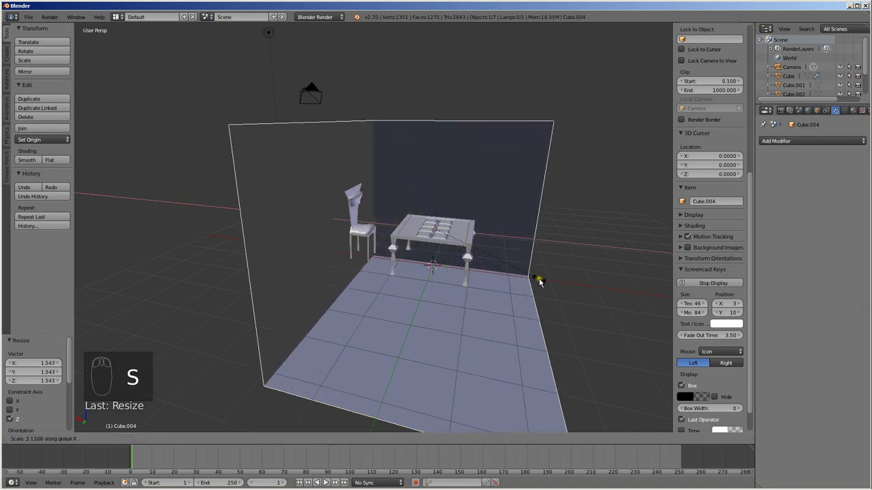
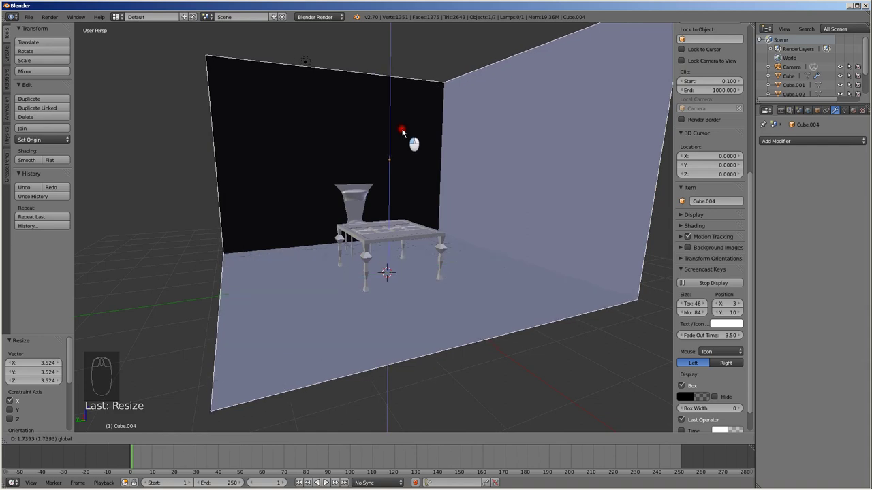
drag(381, 250, 432, 268)
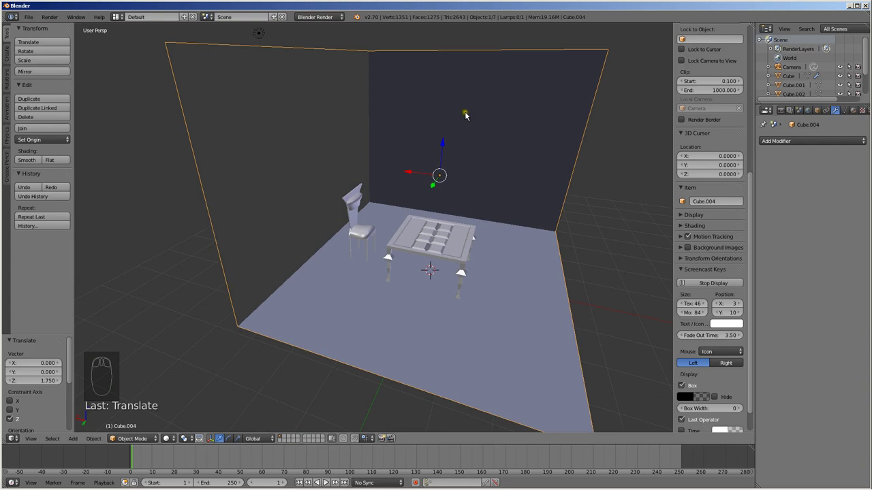
Step: Add two horizontal and one vertical loop cut across walls and floor, then rescale the vertical strip
key(Tab)
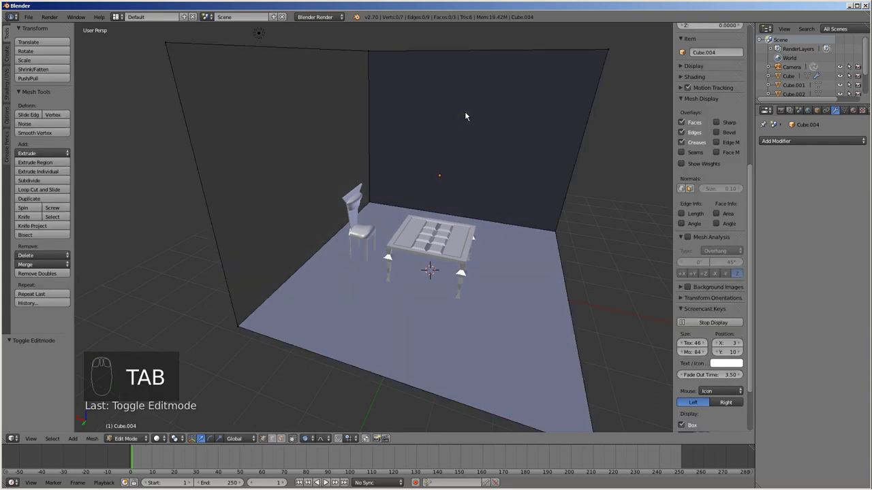
key(ctrl+r)
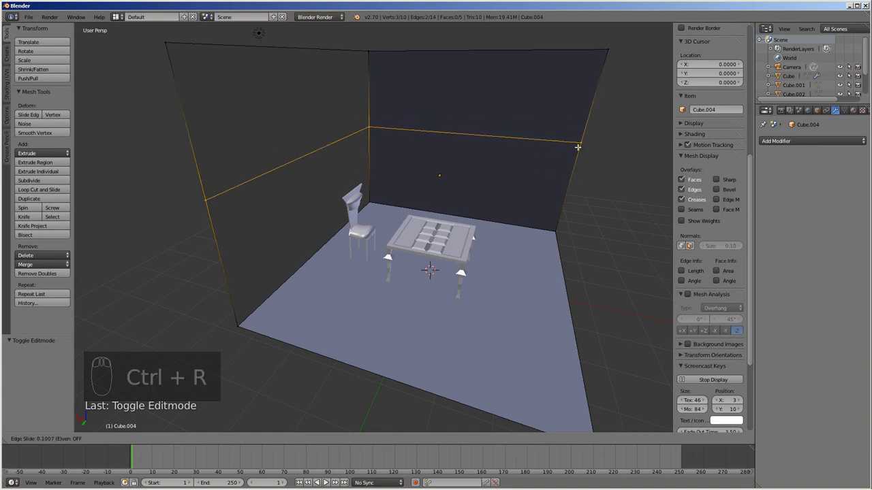
key(ctrl+r)
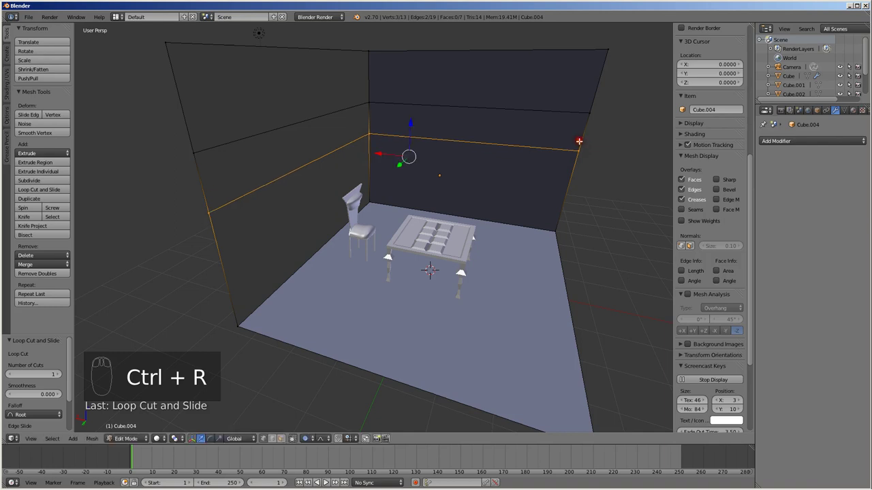
key(ctrl+r)
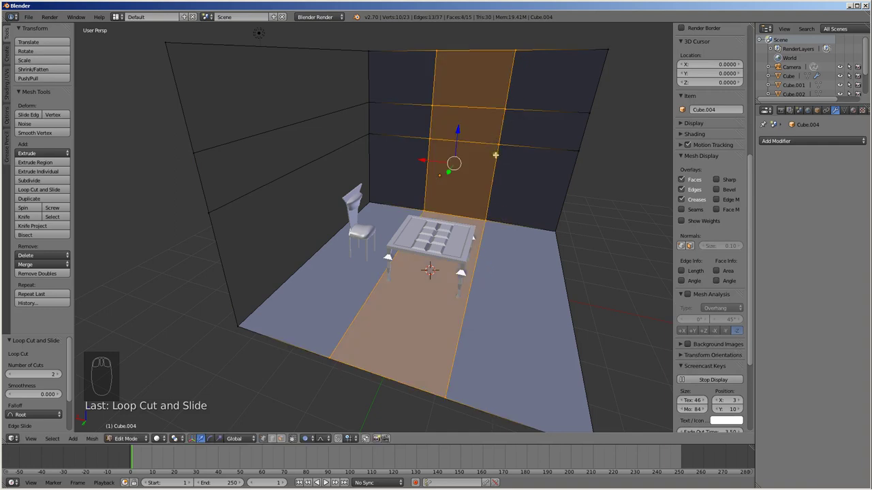
key(s)
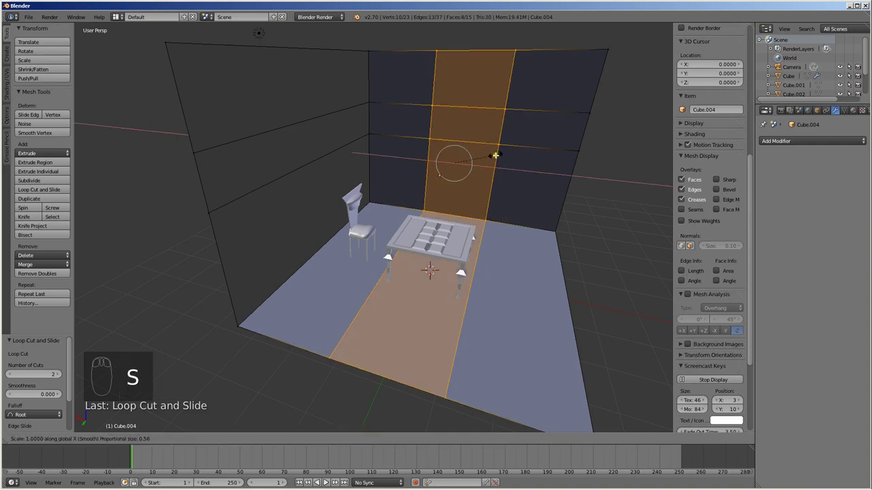
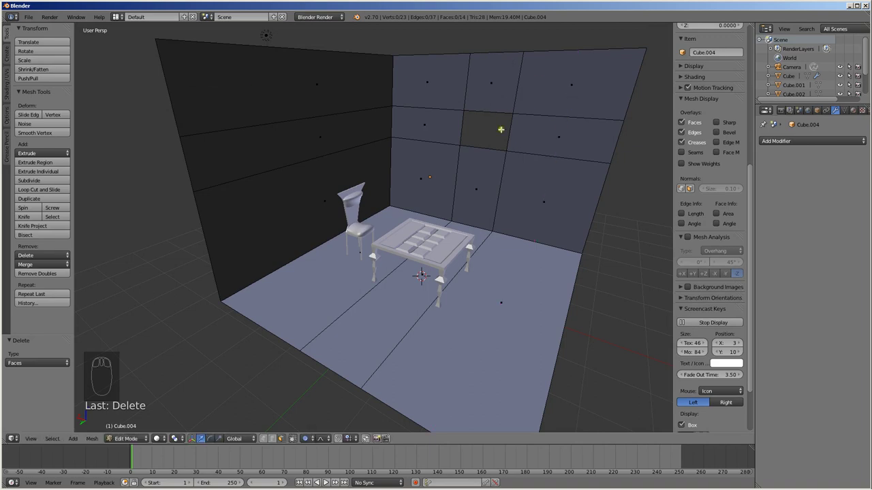
Step: Add vertical and horizontal loop cuts on the back wall forming a grid for the window, undoing stray cuts
key(ctrl+z)
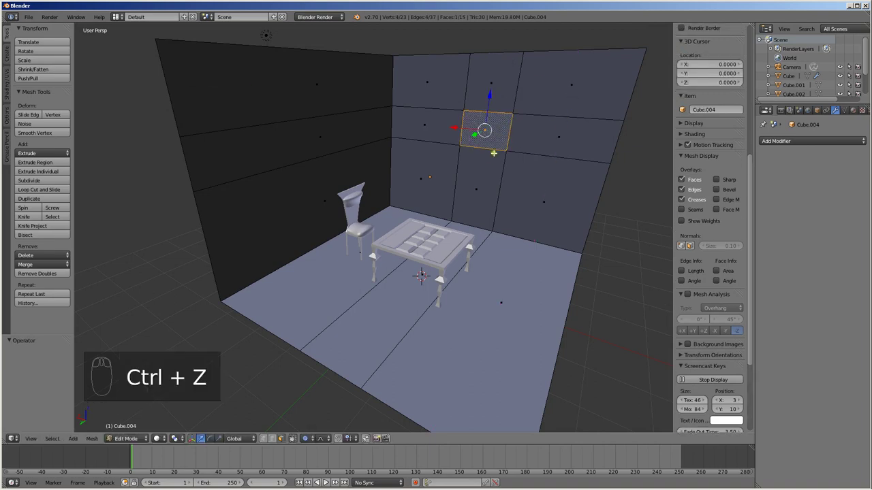
key(ctrl+r)
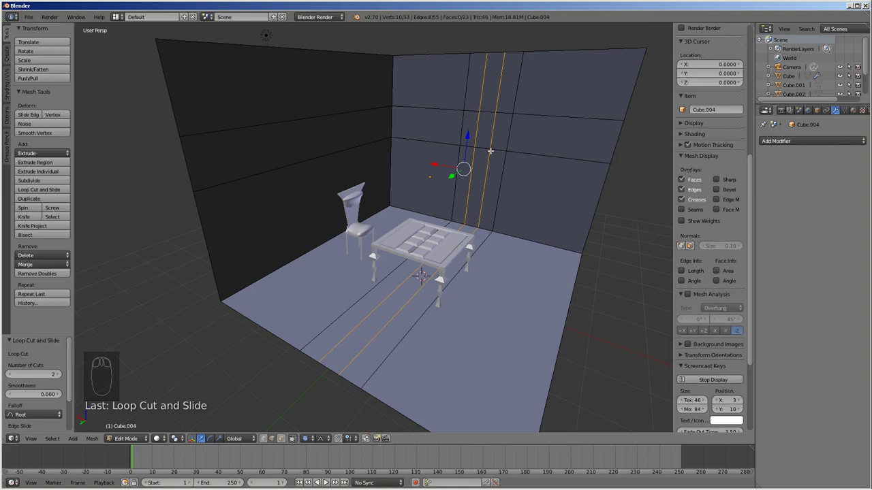
key(ctrl+z)
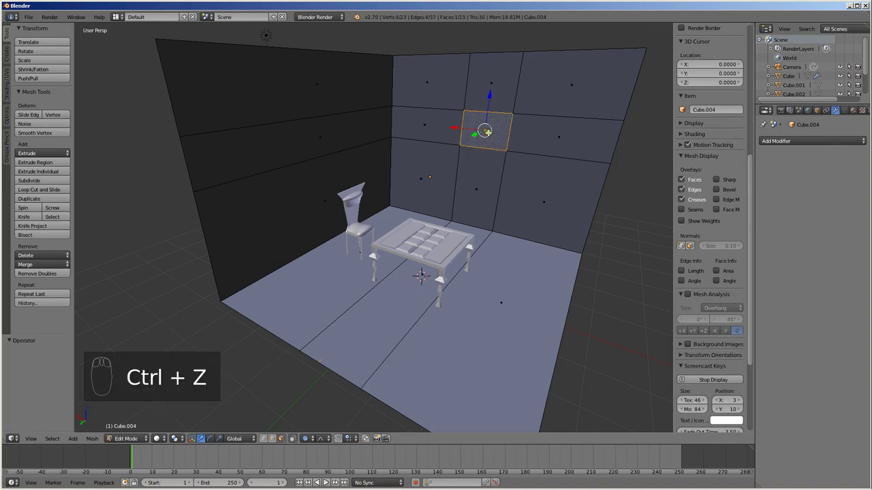
key(ctrl+r)
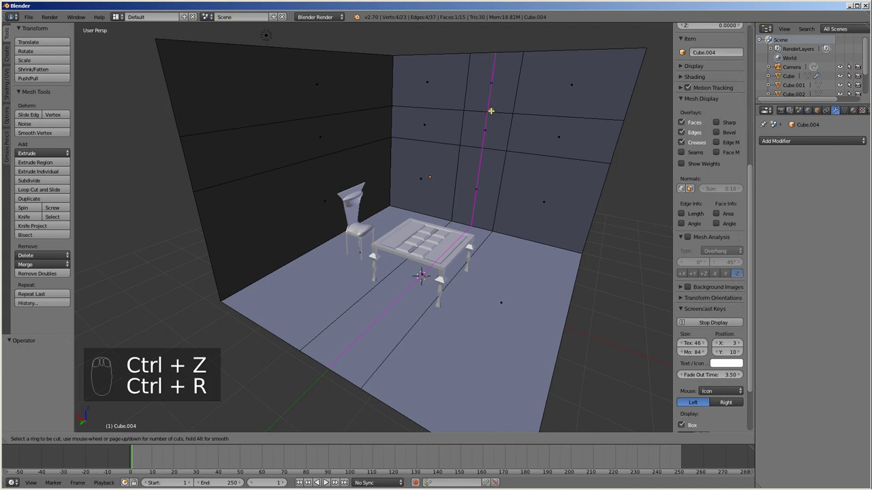
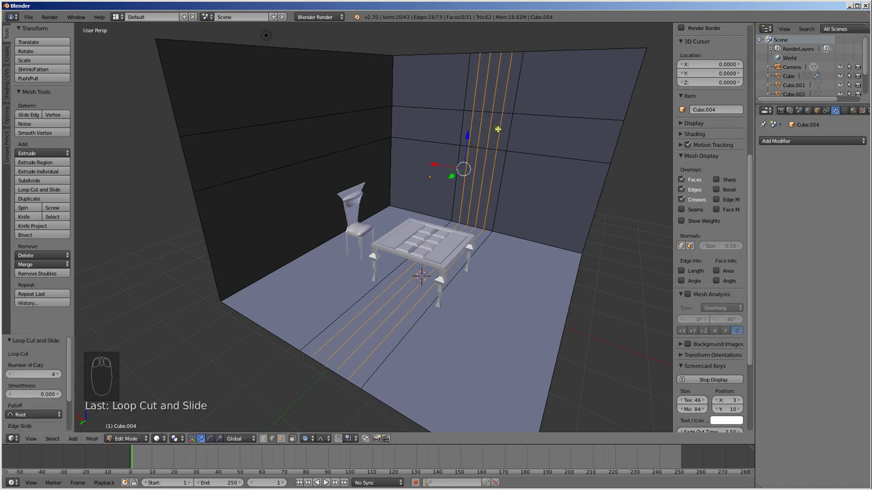
key(ctrl+r)
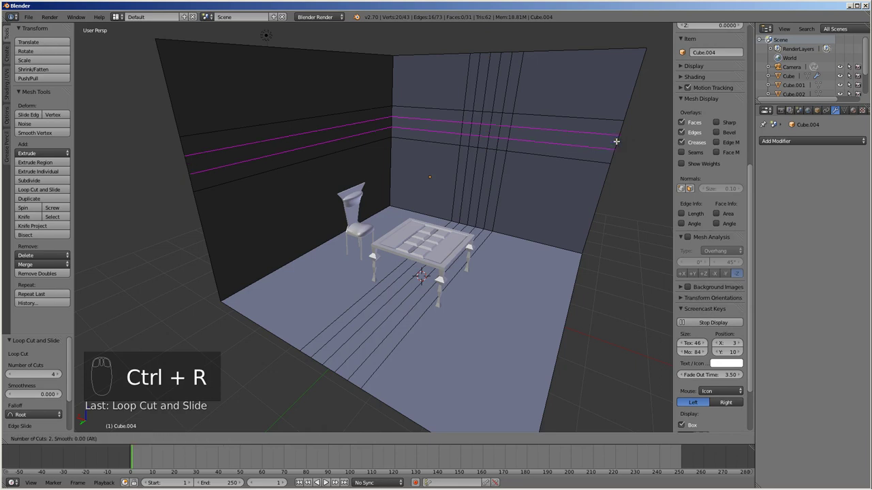
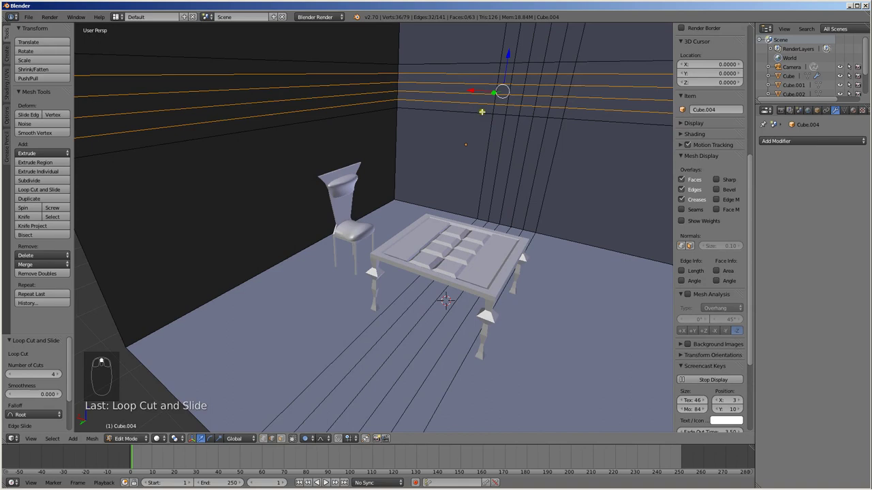
Step: In face select, pick the back-wall faces of the future window area
key(ctrl+Tab)
scroll(up, 3)
scroll(down, 3)
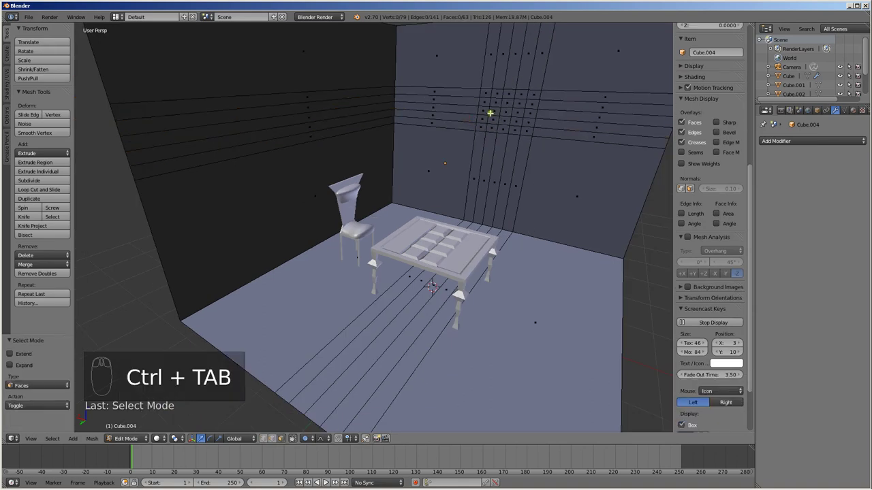
key(c)
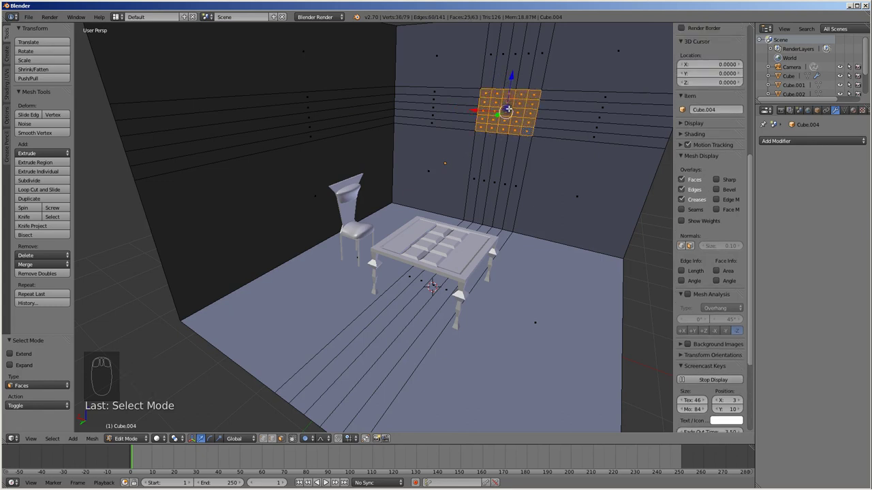
Step: Delete the selected pane faces, opening four window panes, and add edge loops across the walls
key(x)
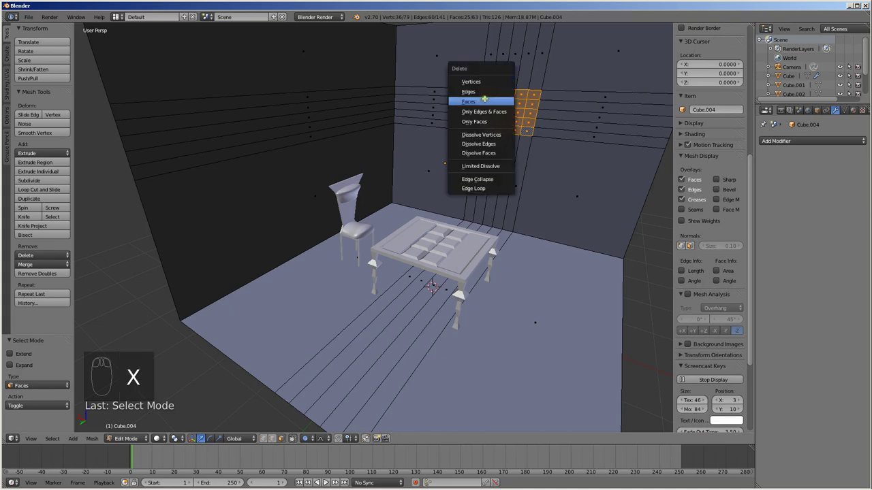
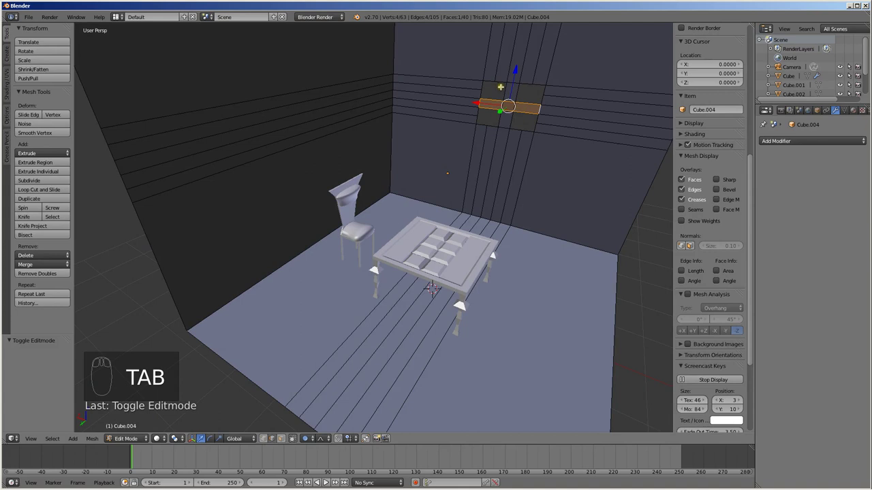
key(ctrl+r)
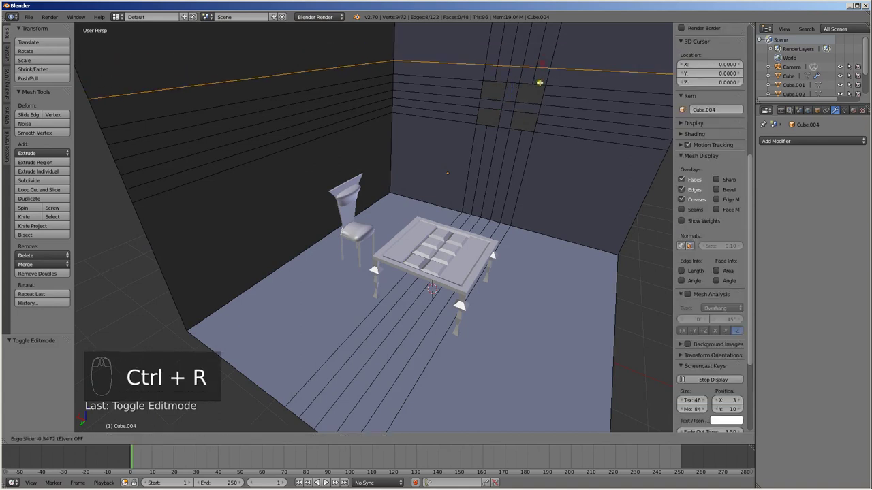
key(ctrl+r)
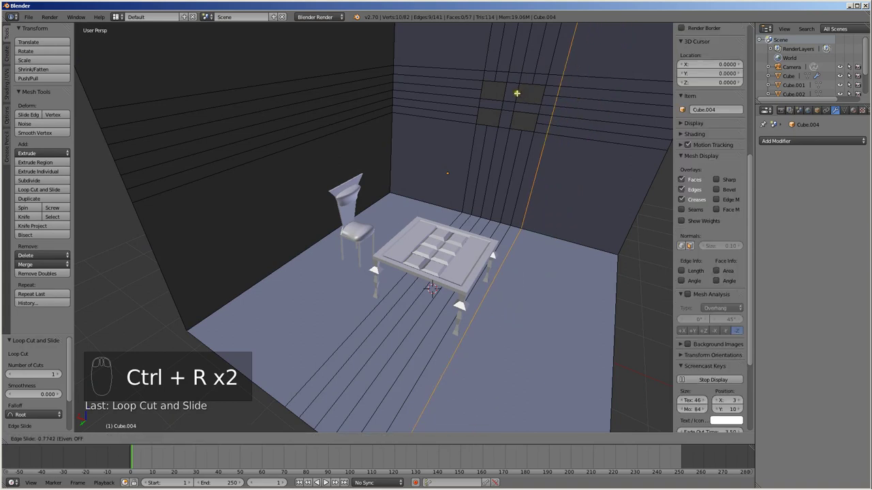
Step: Add further vertical edge loops near the window and return to face select
key(ctrl+r)
key(ctrl+r)
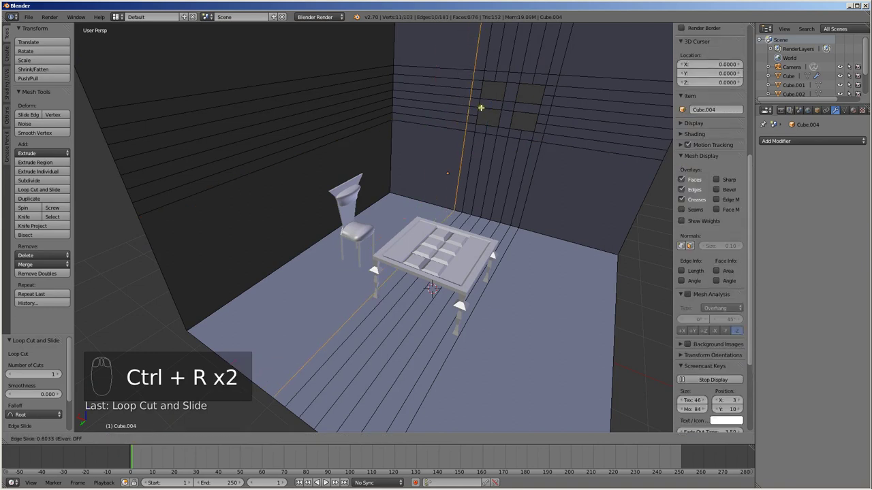
key(ctrl+Tab)
key(c)
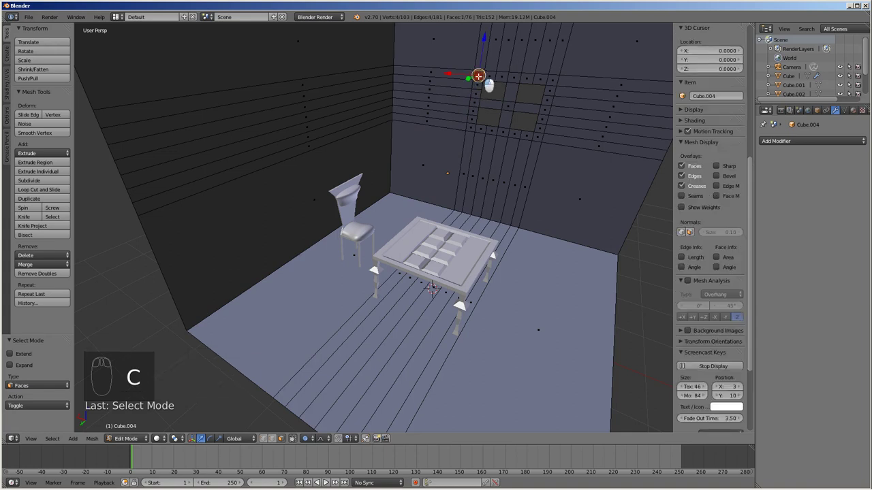
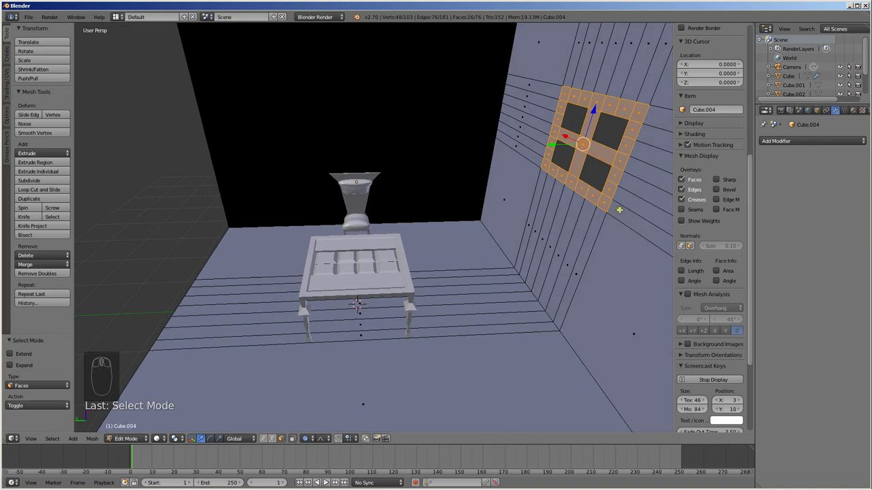
Step: Extrude the four-pane window frame for depth, leave edit mode, and inspect the room from outside
key(e)
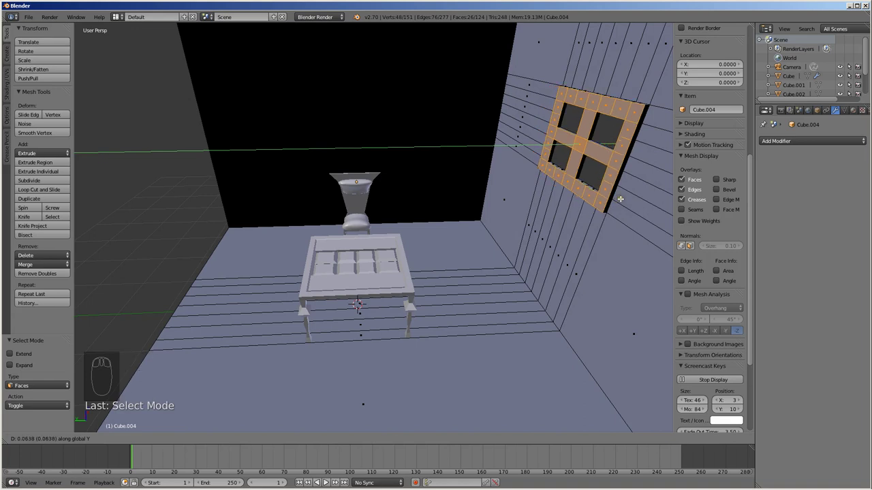
key(Tab)
drag(536, 126, 478, 192)
scroll(up, 3)
scroll(up, 3)
drag(308, 189, 410, 226)
scroll(down, 3)
drag(489, 227, 415, 232)
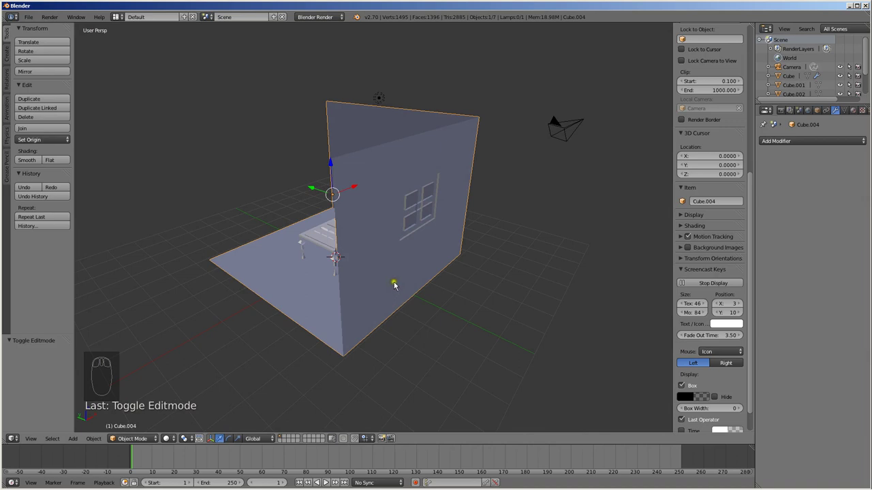
Step: View the room from above in wireframe, re-enter edit mode and select the side wall's outline vertices
key(KP_7)
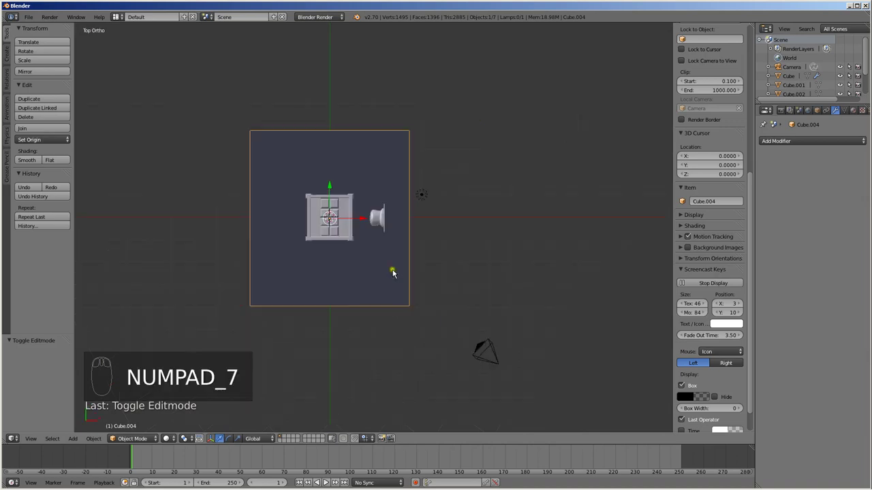
key(z)
drag(407, 266, 474, 214)
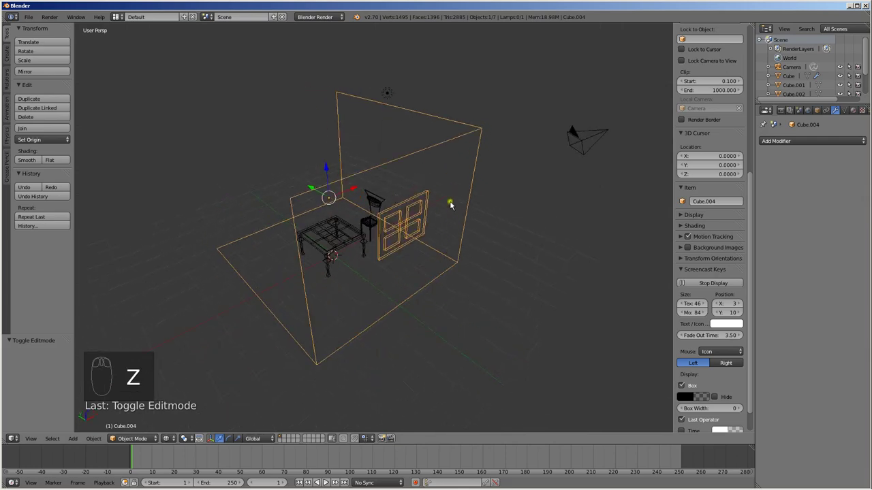
key(ctrl+Tab)
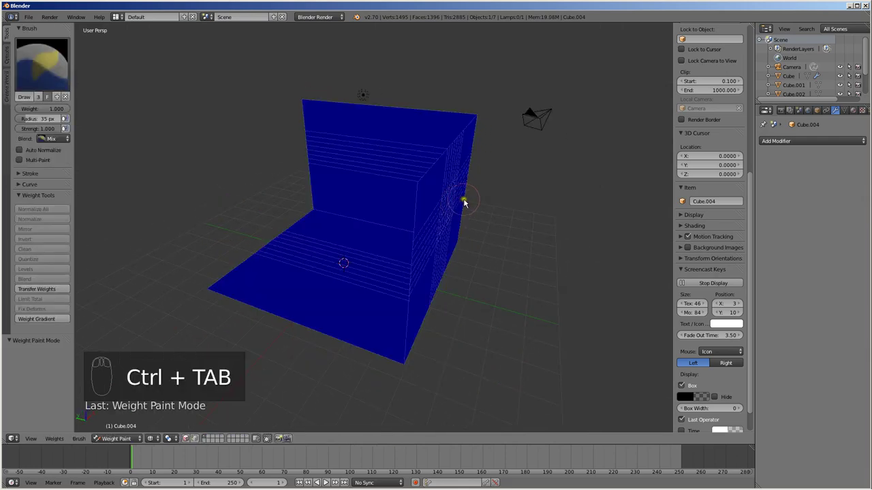
key(Tab)
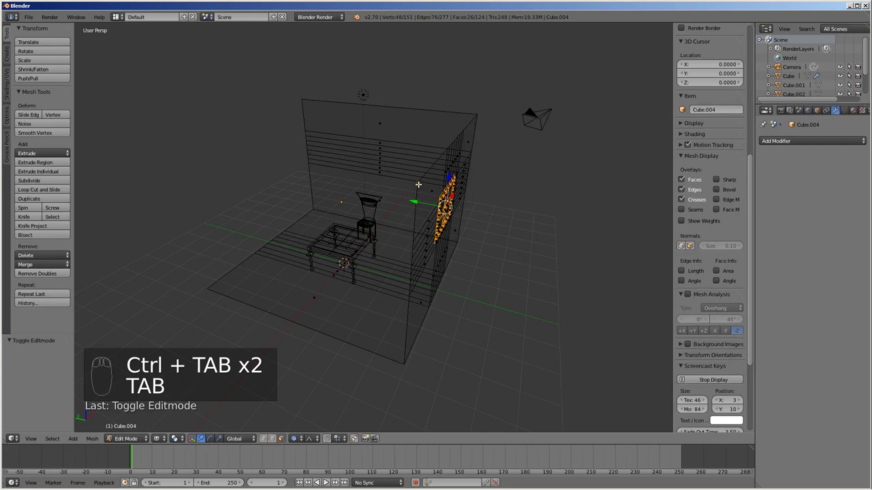
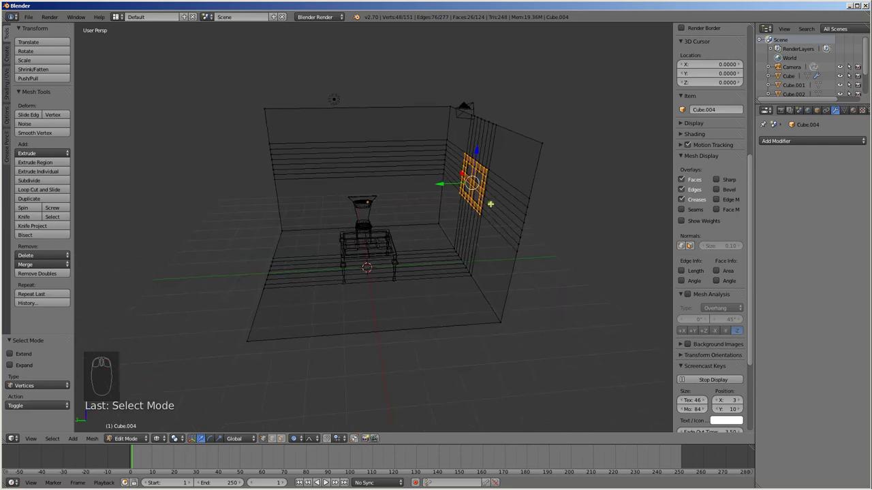
key(z)
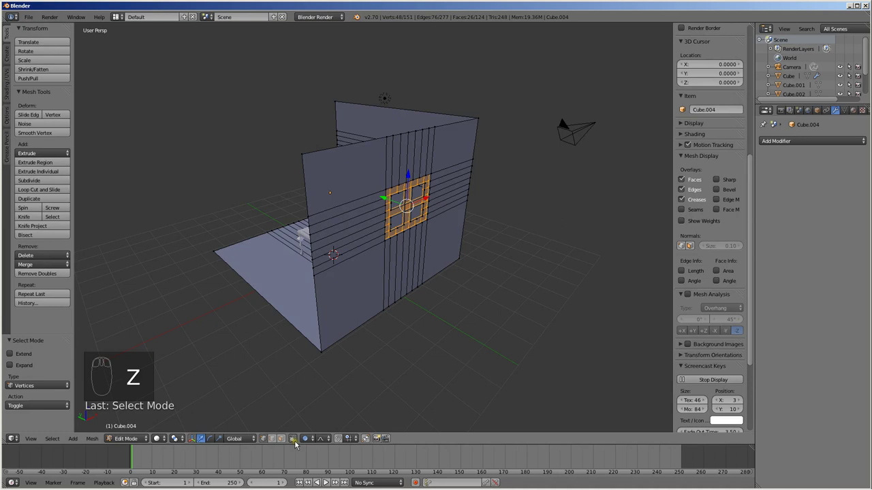
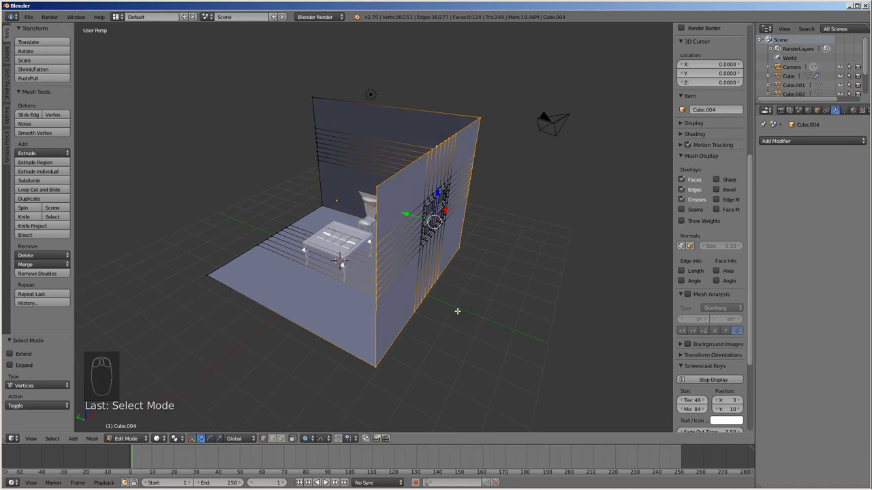
Step: Extrude the side wall's outline to give the wall thickness
key(e)
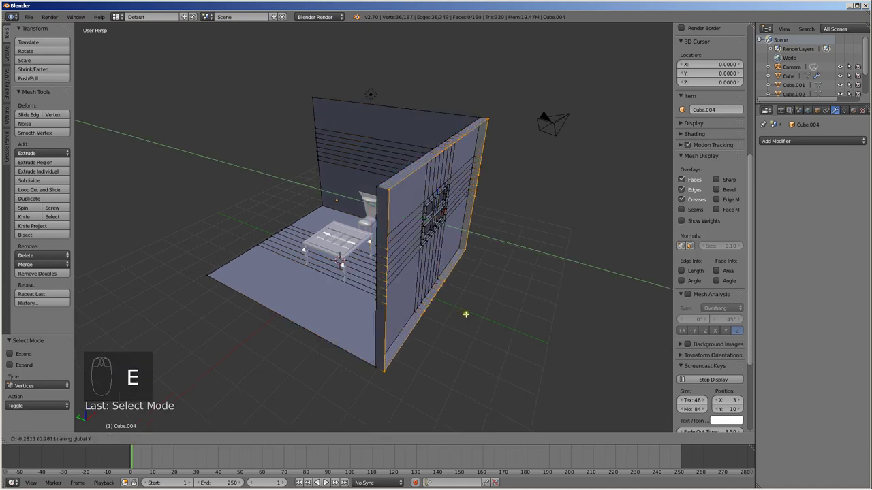
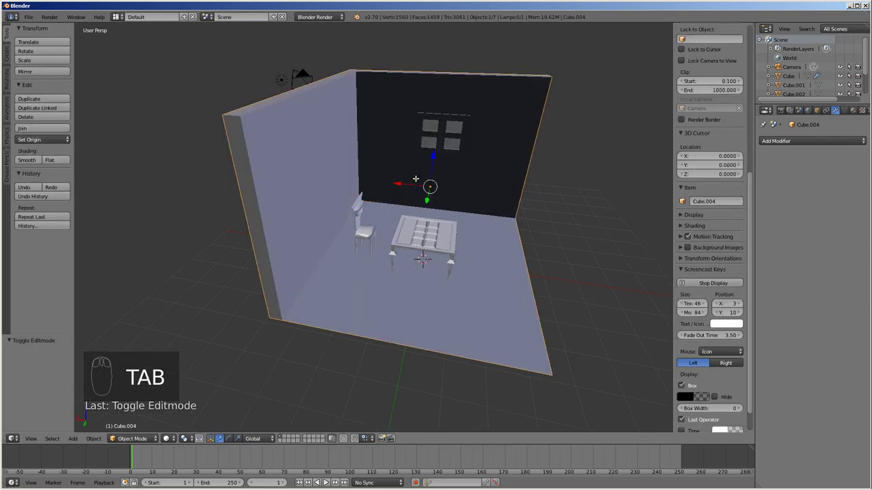
drag(517, 199, 518, 199)
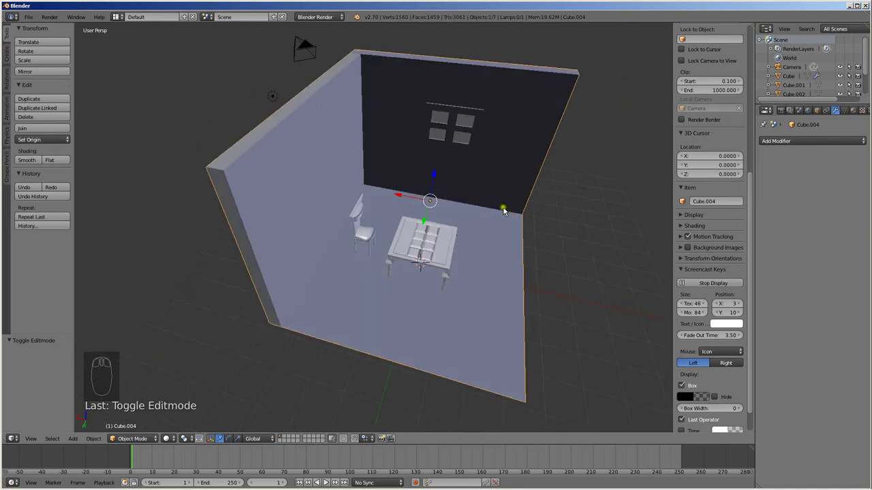
scroll(up, 3)
scroll(up, 3)
scroll(down, 3)
scroll(down, 3)
drag(425, 208, 400, 199)
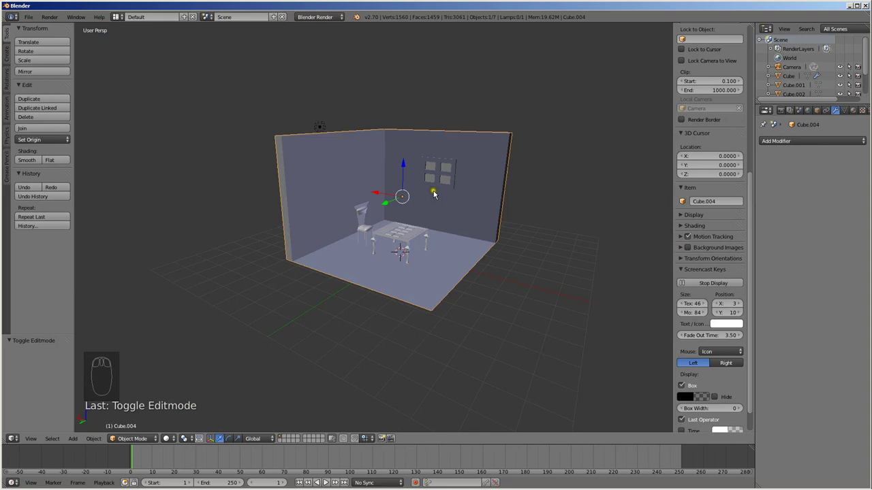